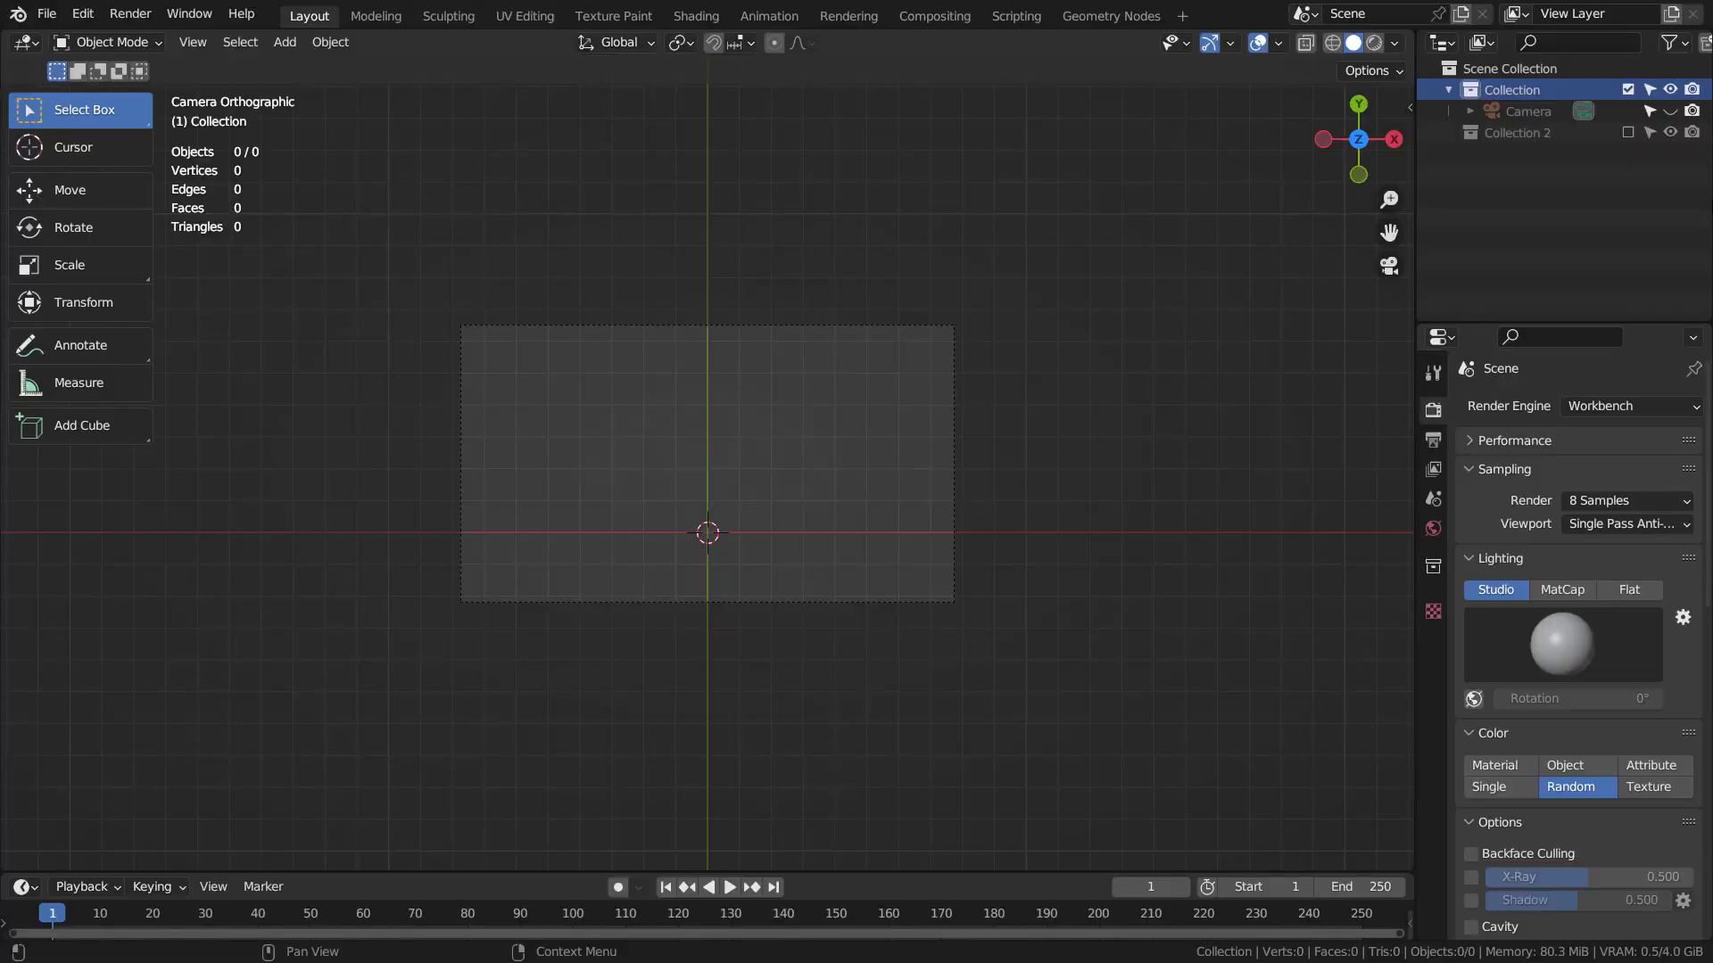
# - Add a UV sphere, enlarge and rotate it, subdivide and smooth-shade it, then duplicate it
pyautogui.click(796, 360)
pyautogui.press('shift+a')
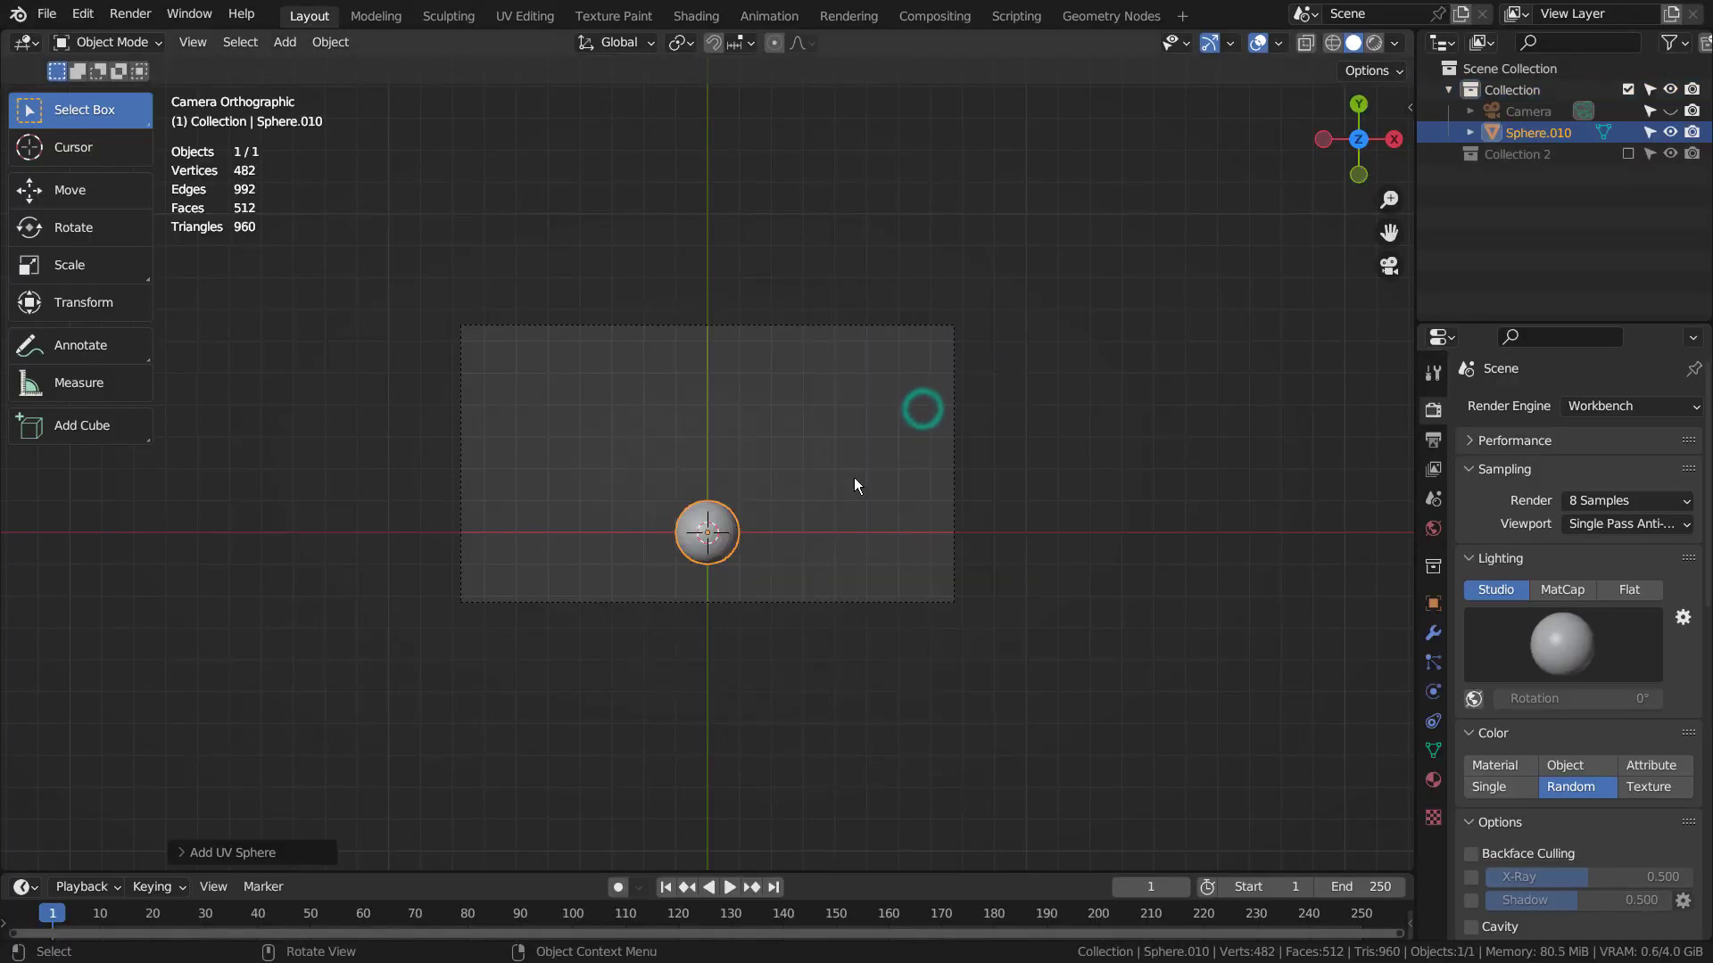
pyautogui.press('s')
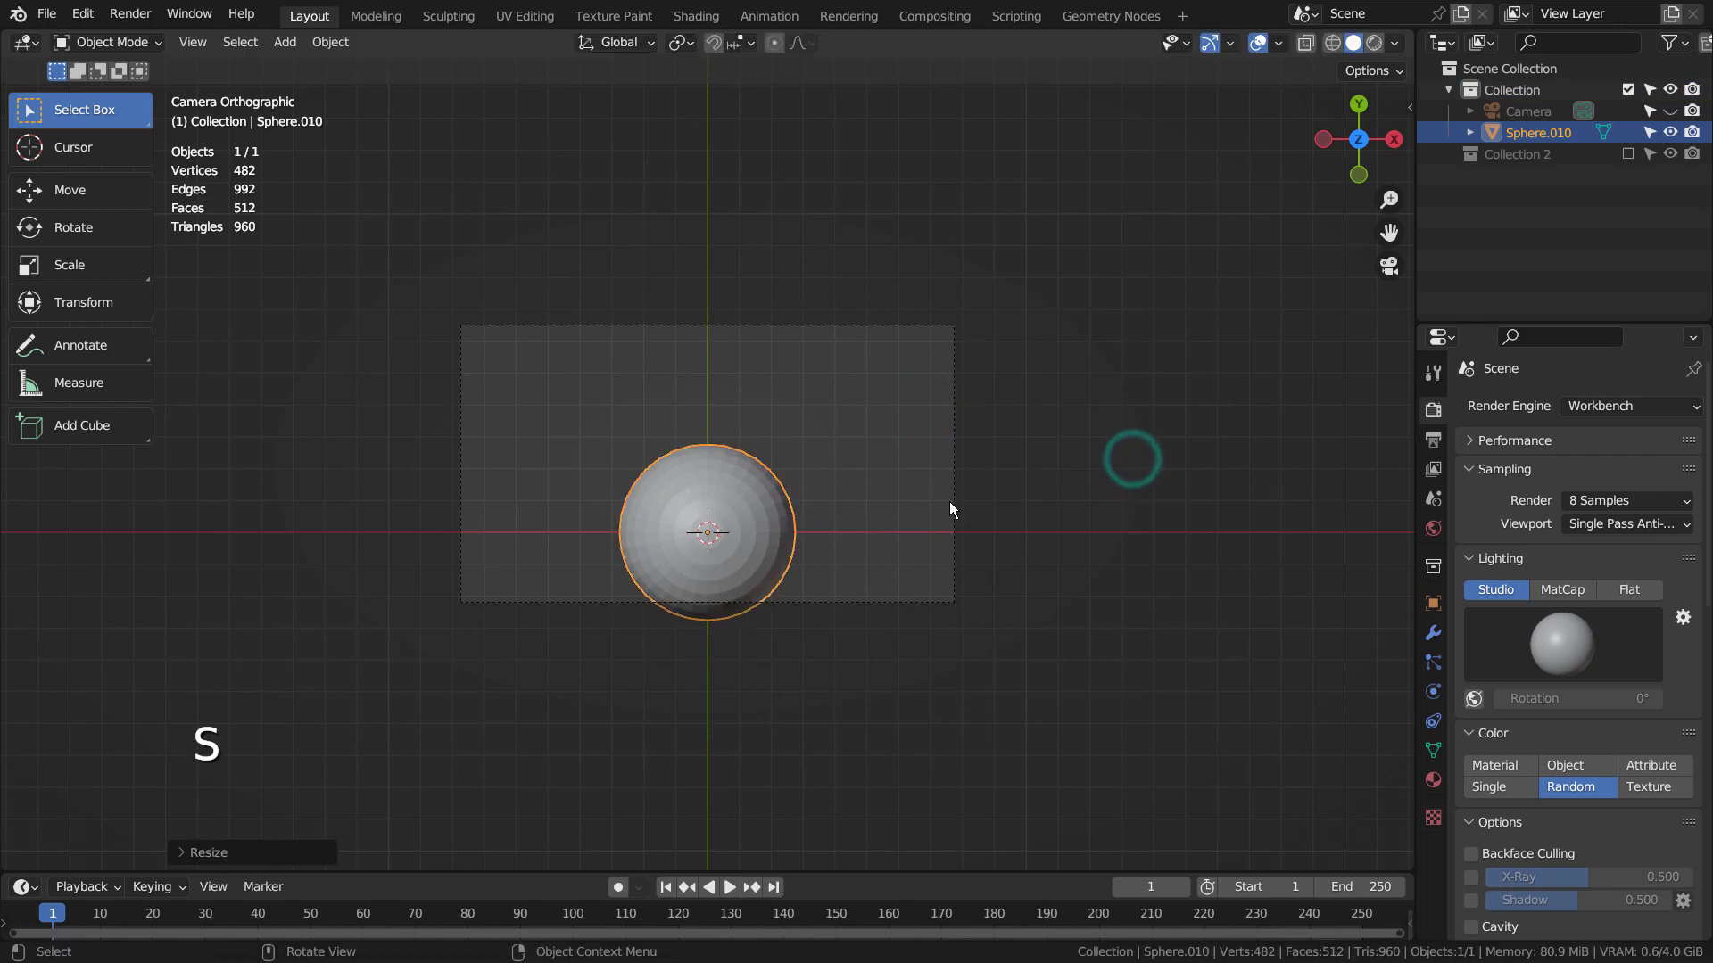
pyautogui.press('r')
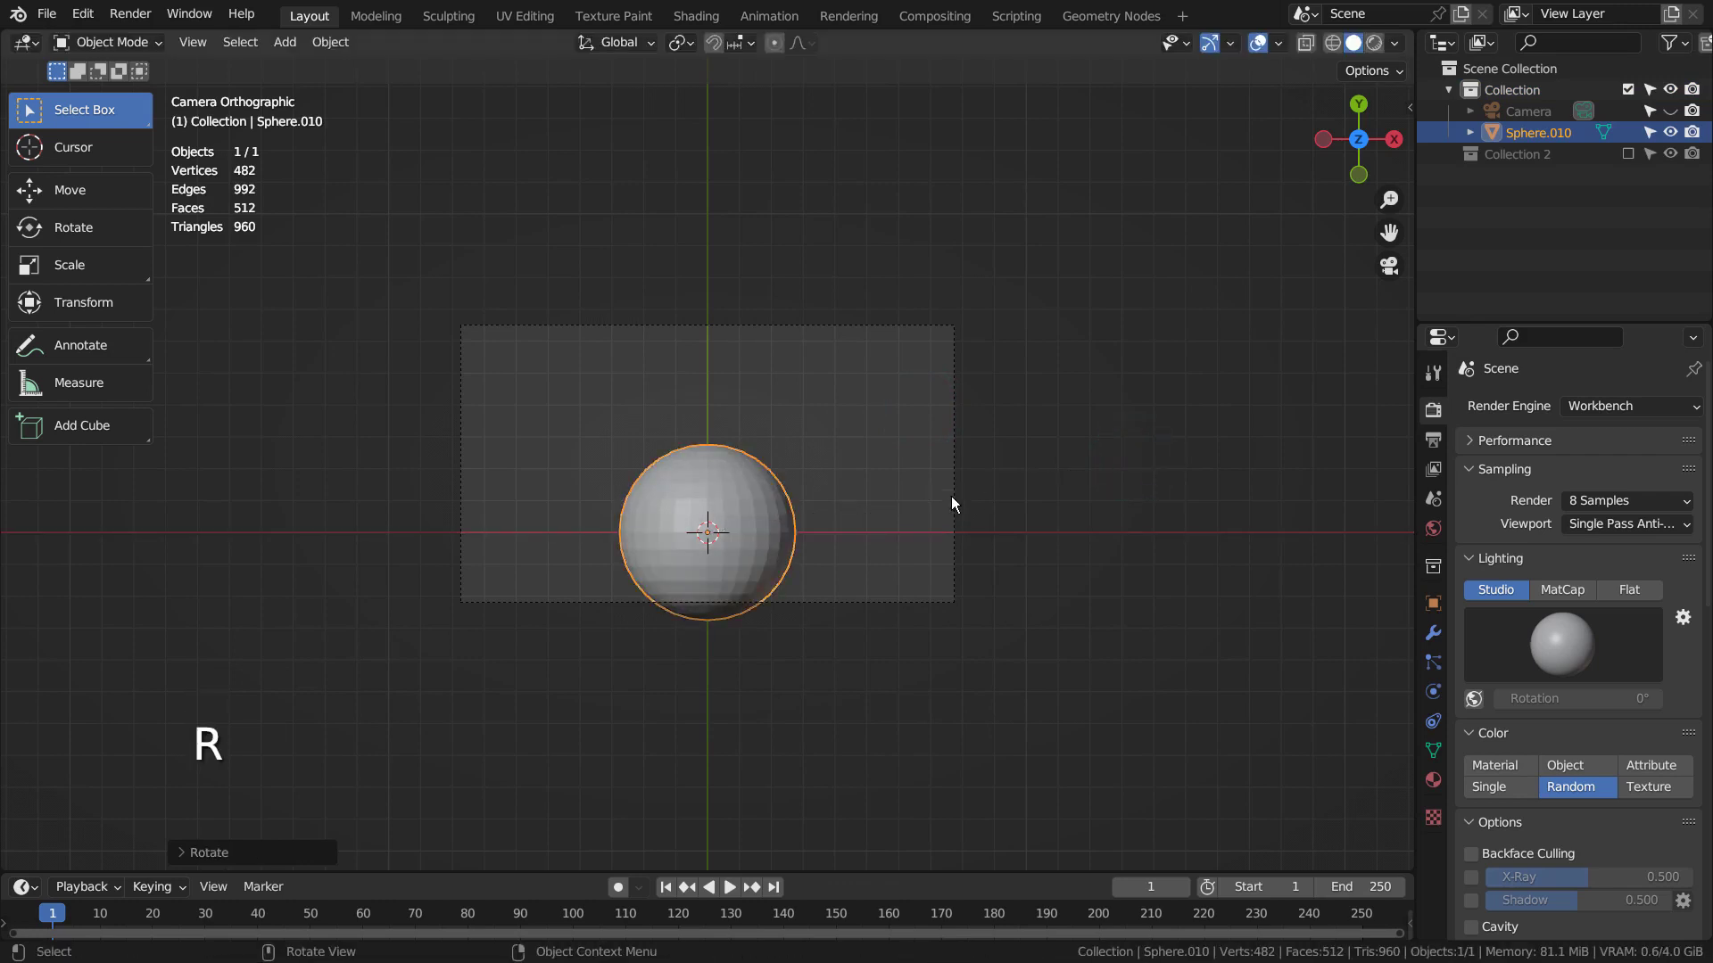
pyautogui.press('ctrl+3')
pyautogui.rightClick(772, 499)
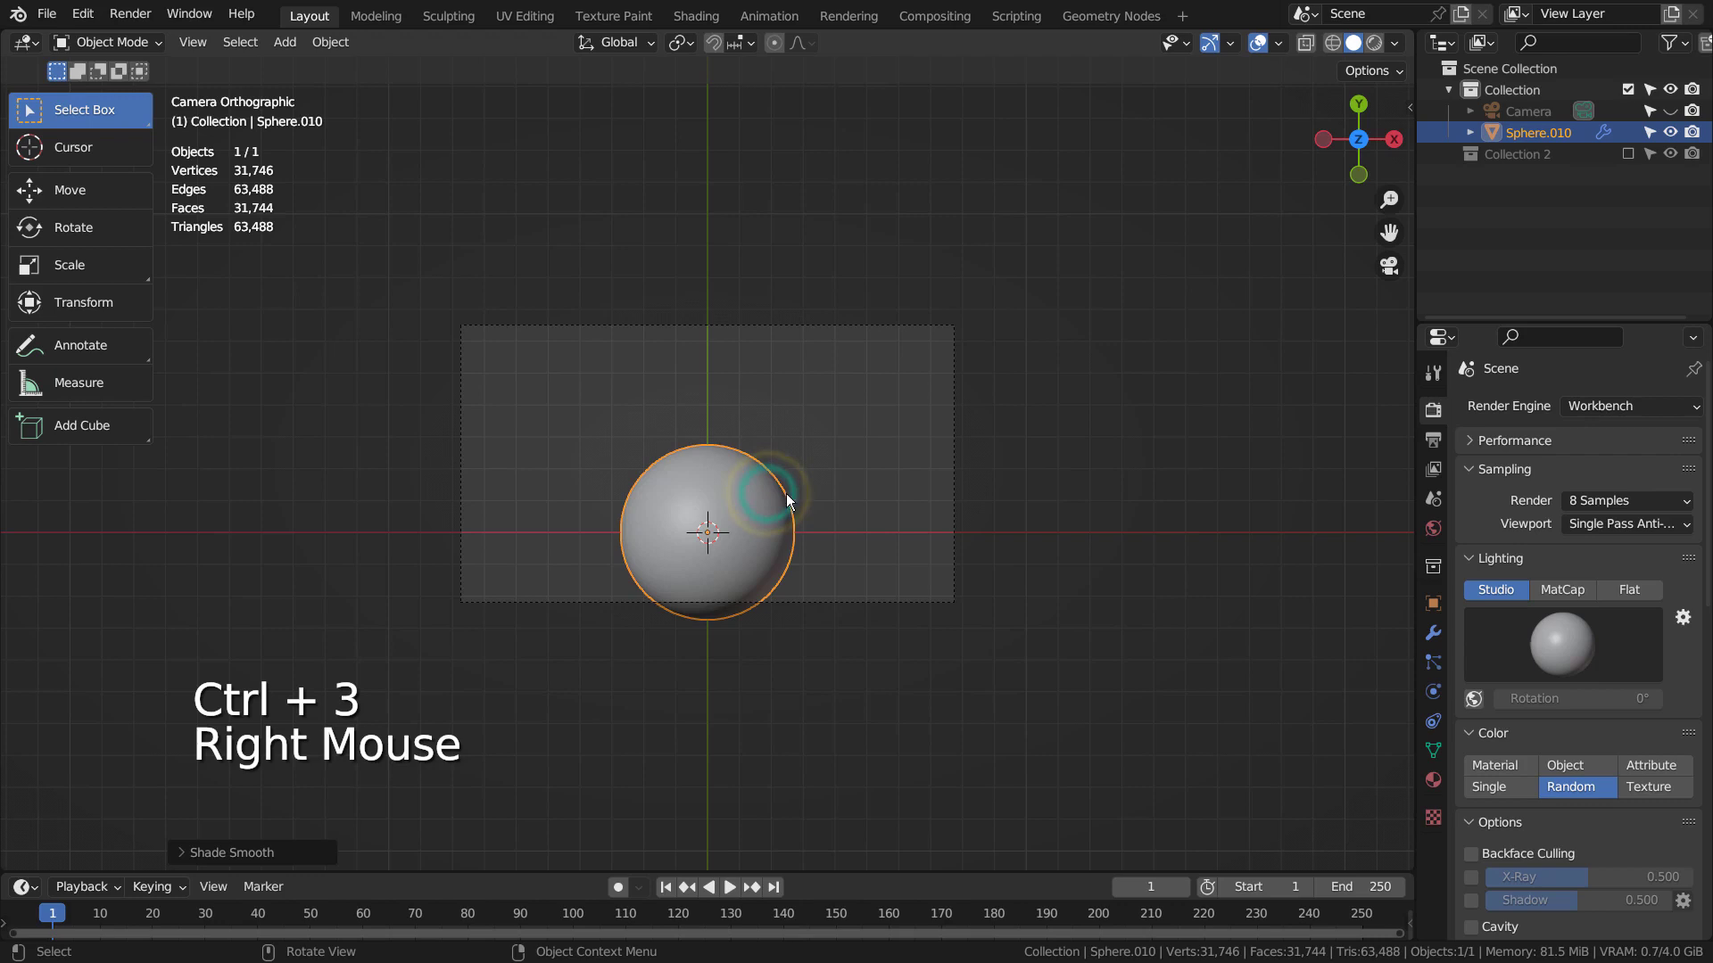
pyautogui.press('shift+d')
# - Drop the sphere copy up-left, add a cone and flatten it vertically
pyautogui.click(865, 416)
pyautogui.press('shift+a')
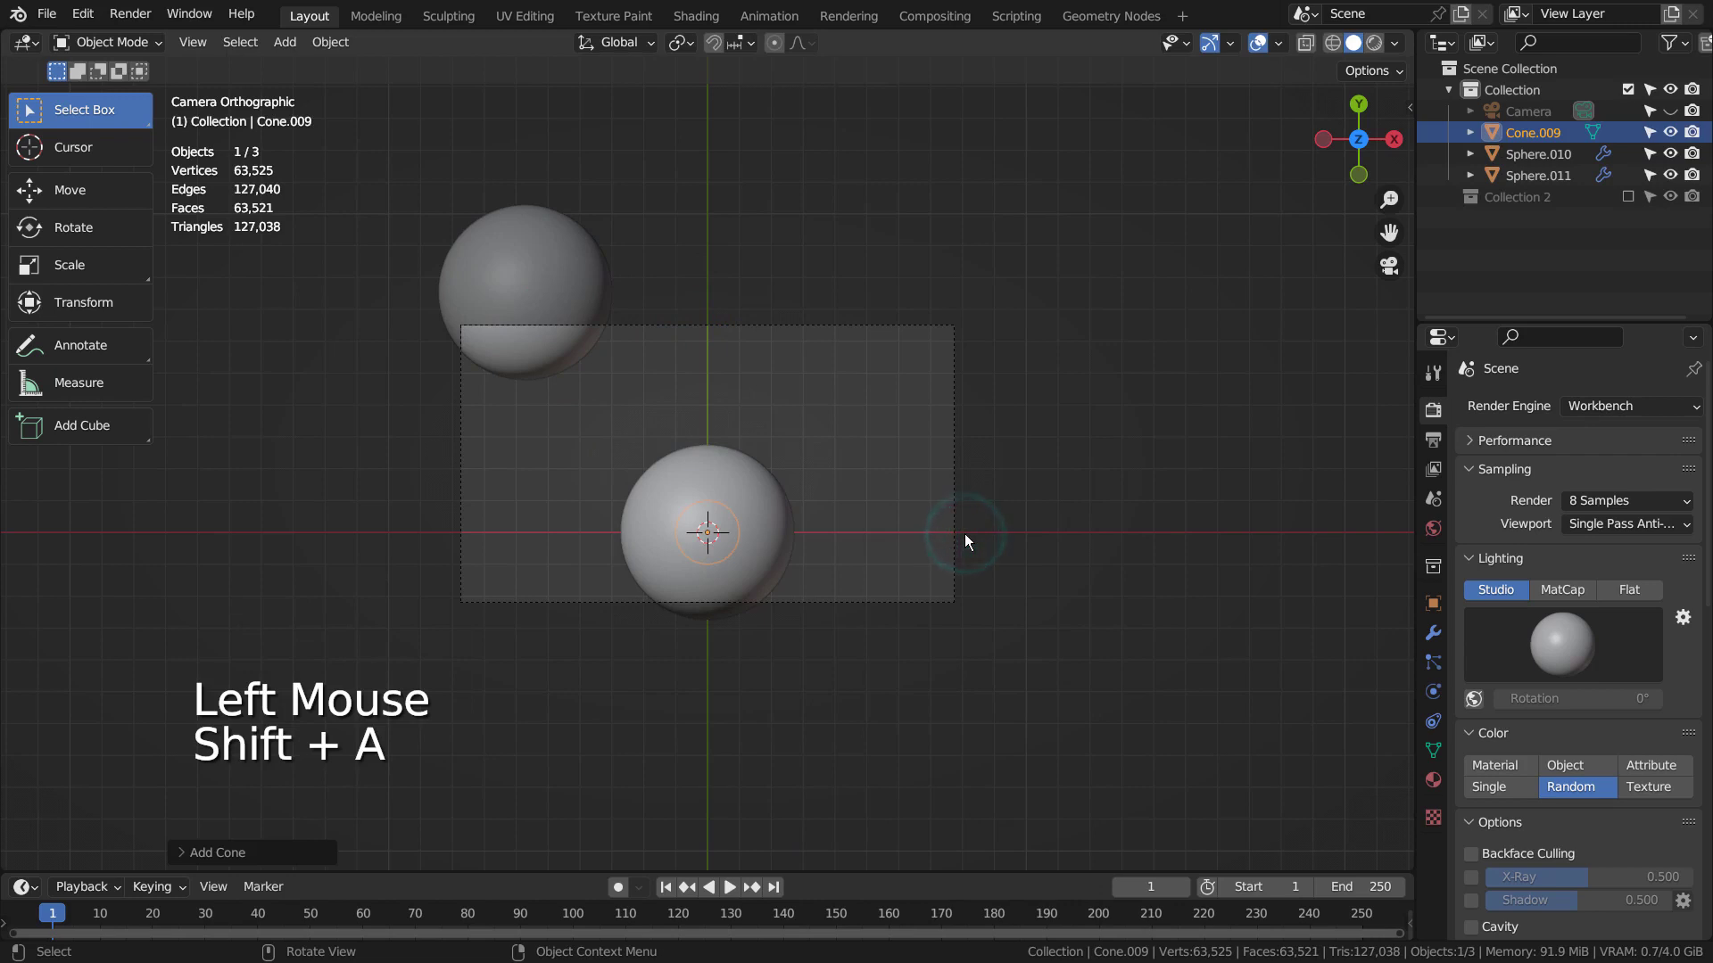
pyautogui.press('r')
pyautogui.press('s')
pyautogui.press('s')
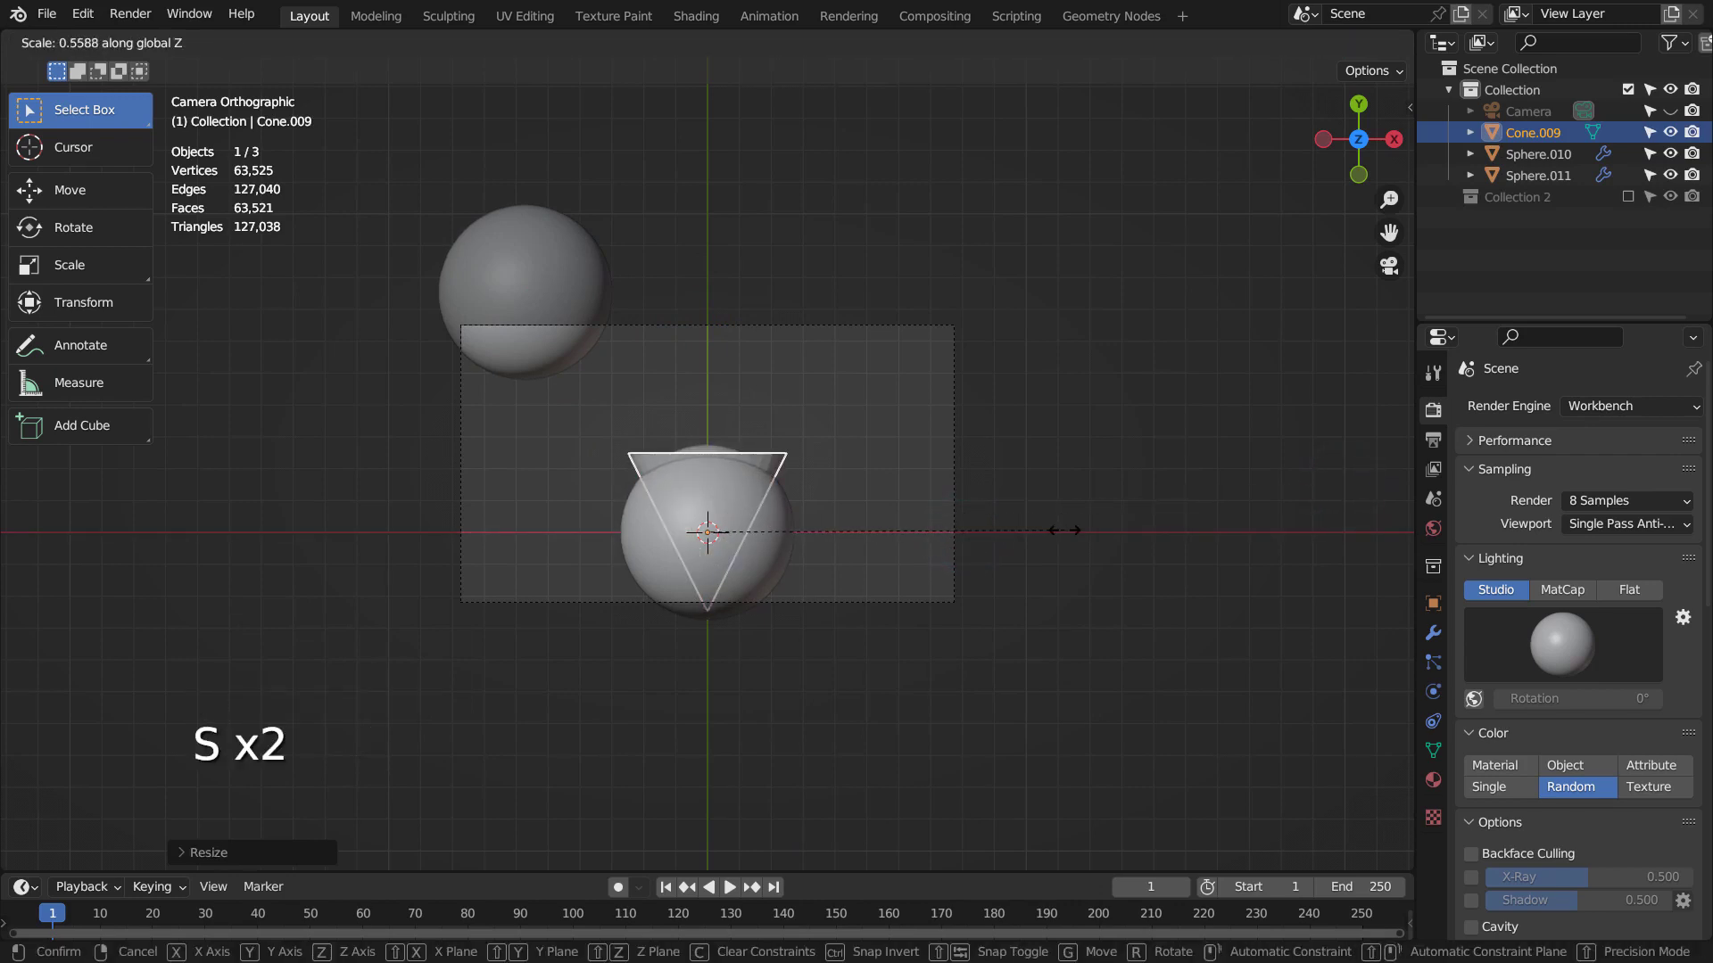
pyautogui.press('ctrl+z')
pyautogui.press('g')
pyautogui.press('ctrl+z')
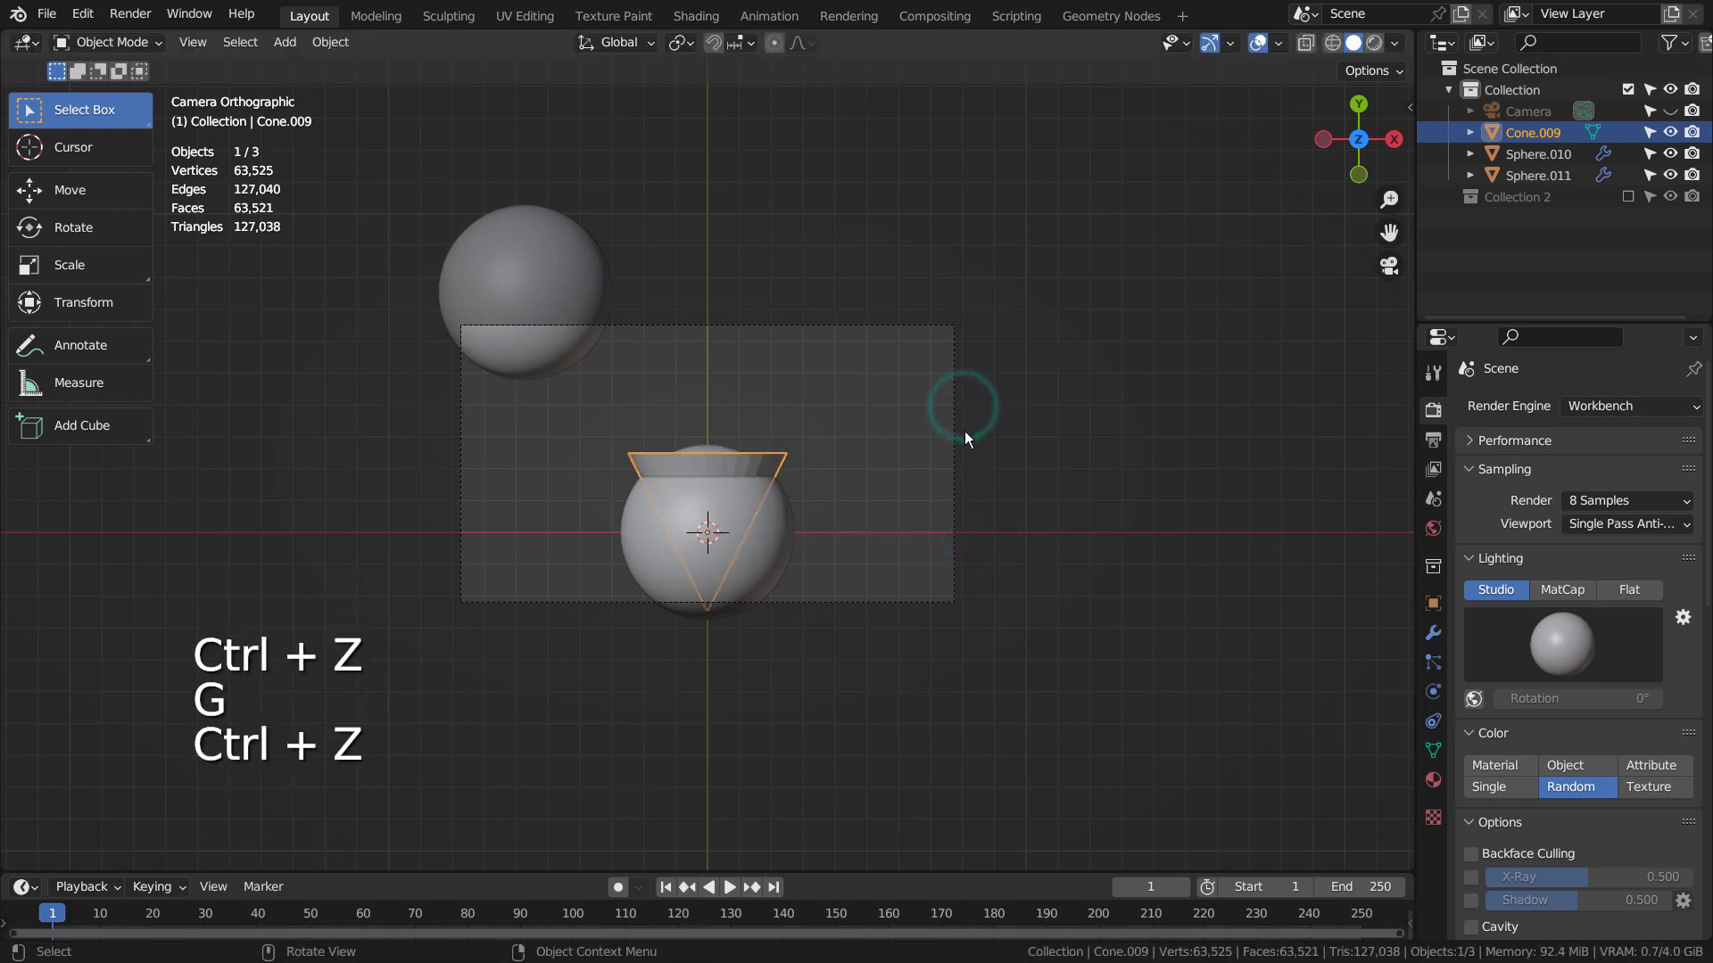
pyautogui.middleClick(1038, 452)
# - Narrow the cone along one axis and lower it onto the sphere as a flared rim
pyautogui.press('g')
pyautogui.press('KP_0')
pyautogui.press('s')
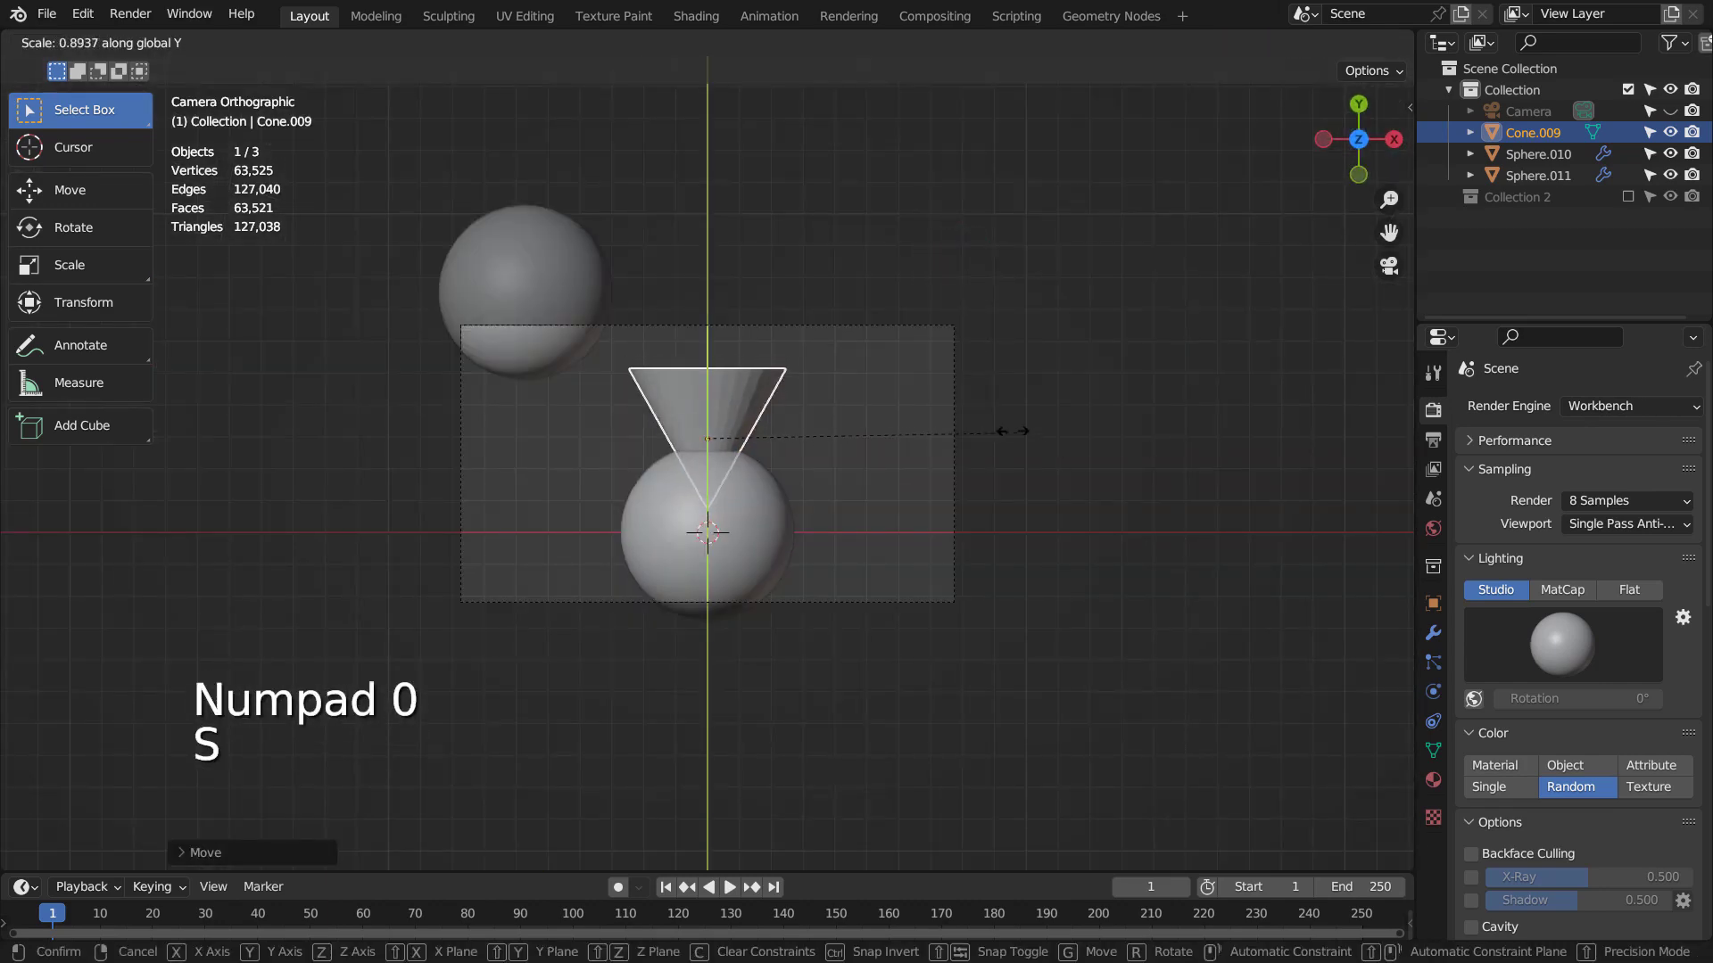
pyautogui.press('g')
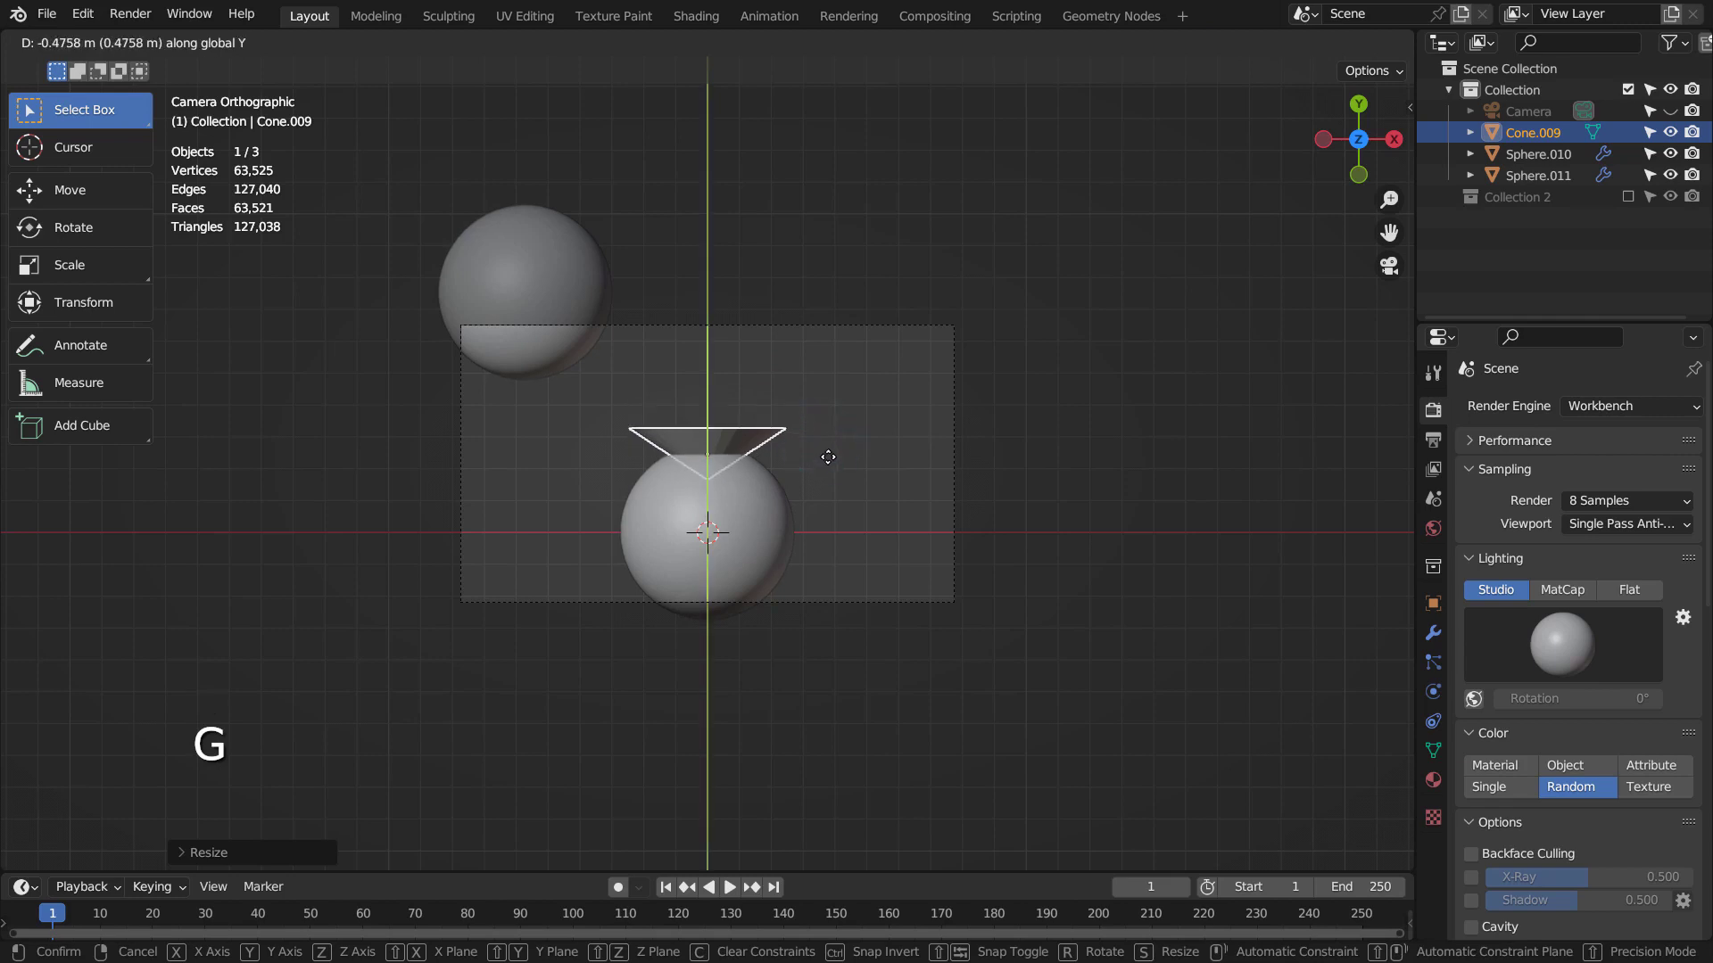
pyautogui.press('g')
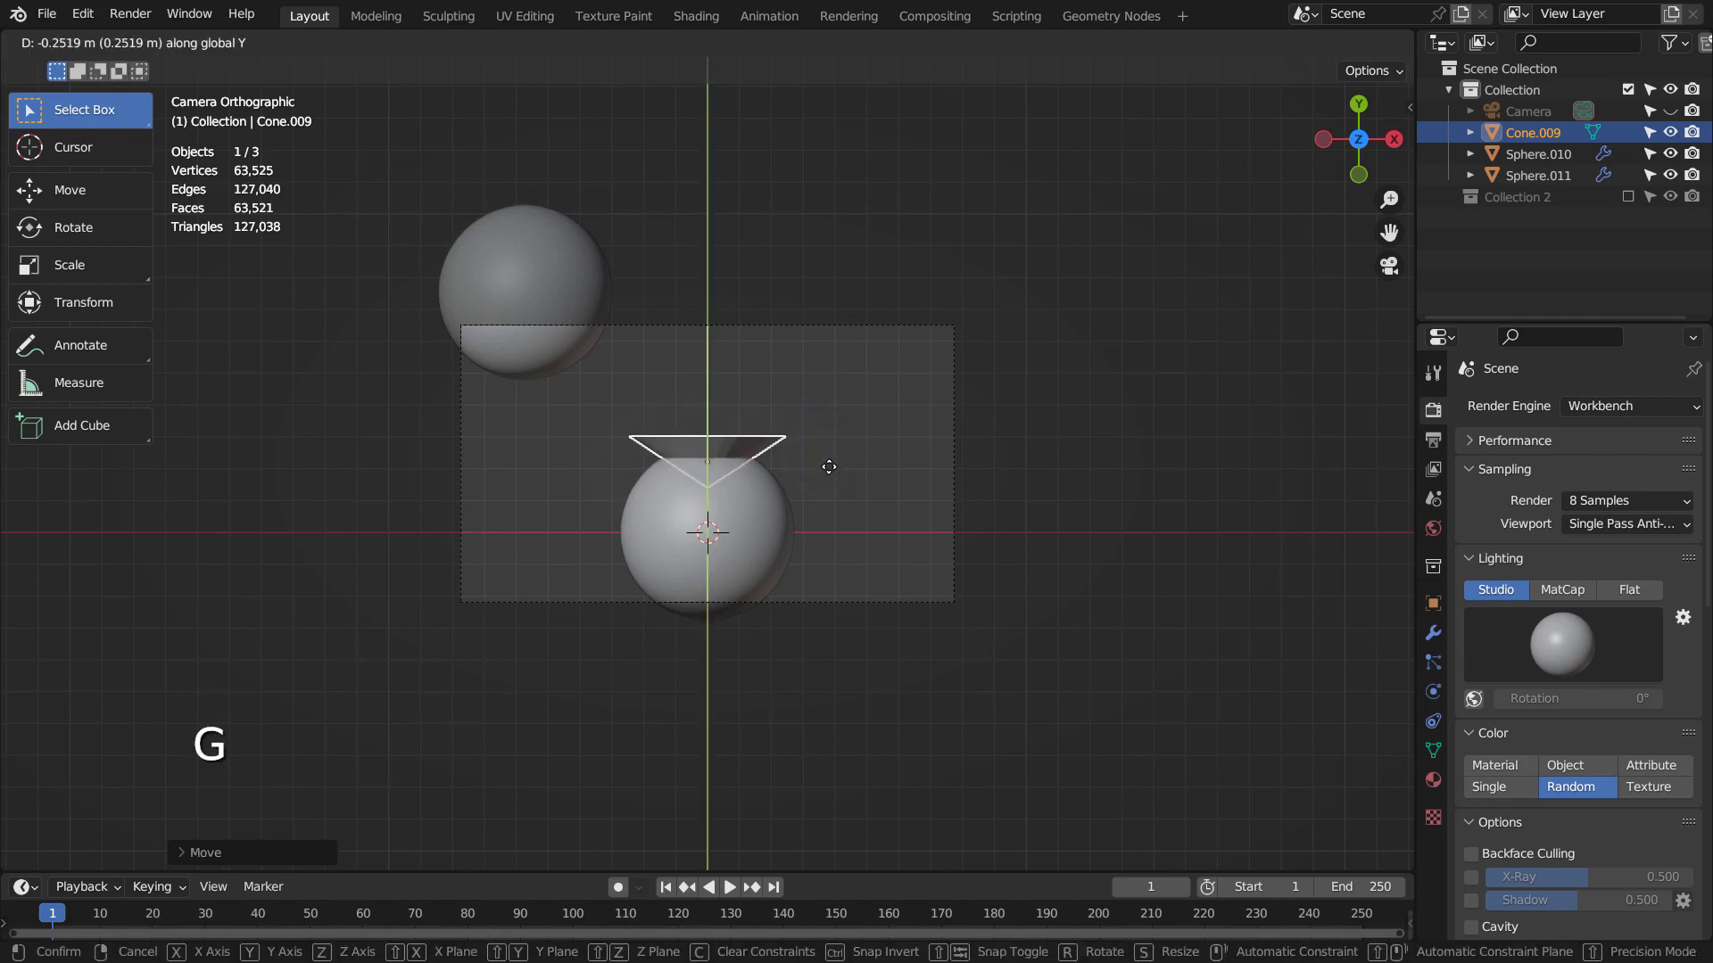
pyautogui.click(1002, 472)
pyautogui.click(542, 300)
# - Duplicate the pot sphere, shrink it into a small ball and place the first copies in the rim
pyautogui.press('shift+d')
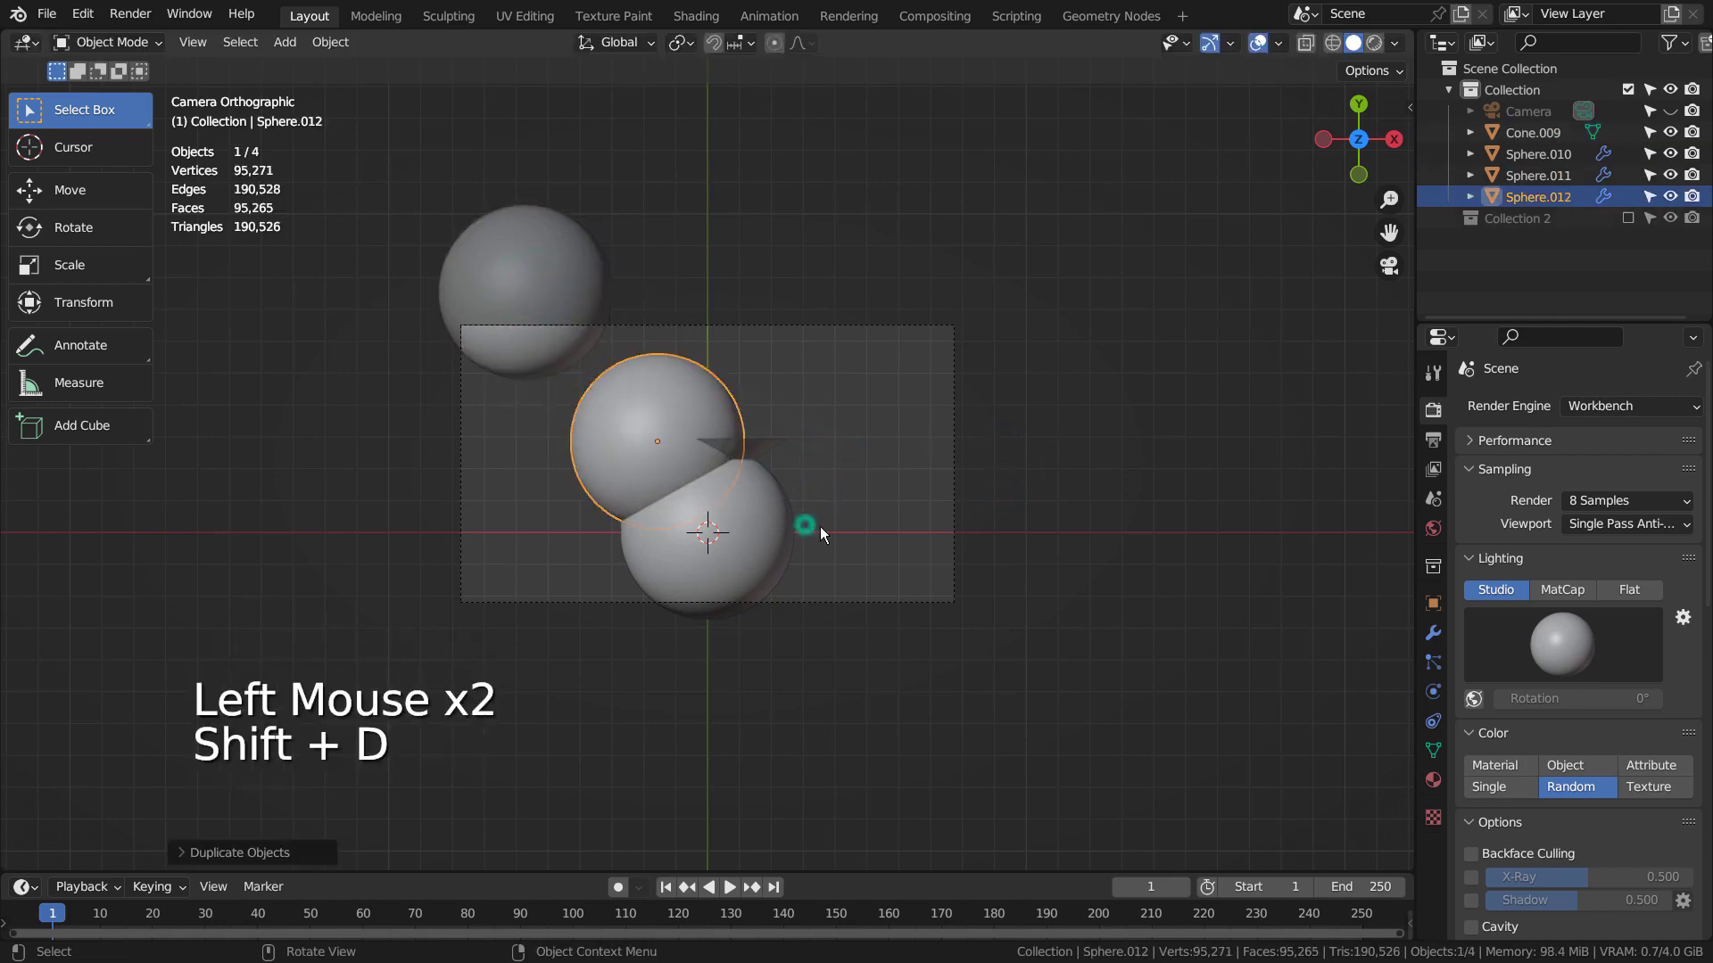
pyautogui.press('s')
pyautogui.press('g')
pyautogui.press('shift+d')
pyautogui.press('shift+d')
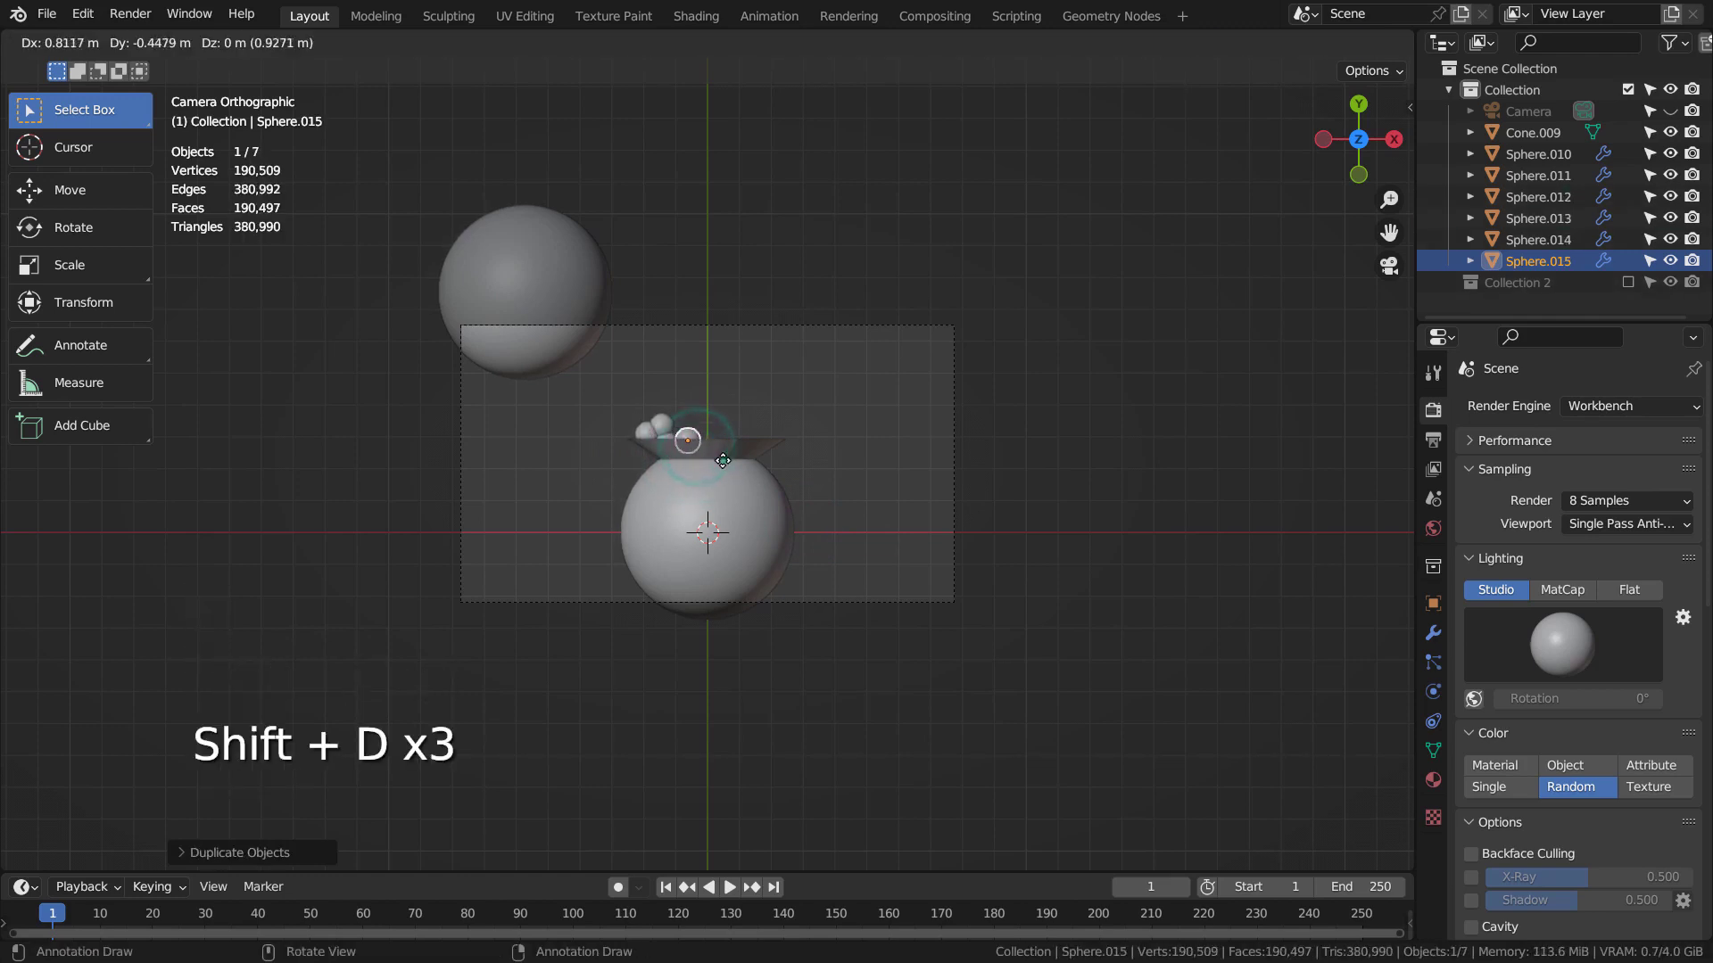
pyautogui.press('shift+d')
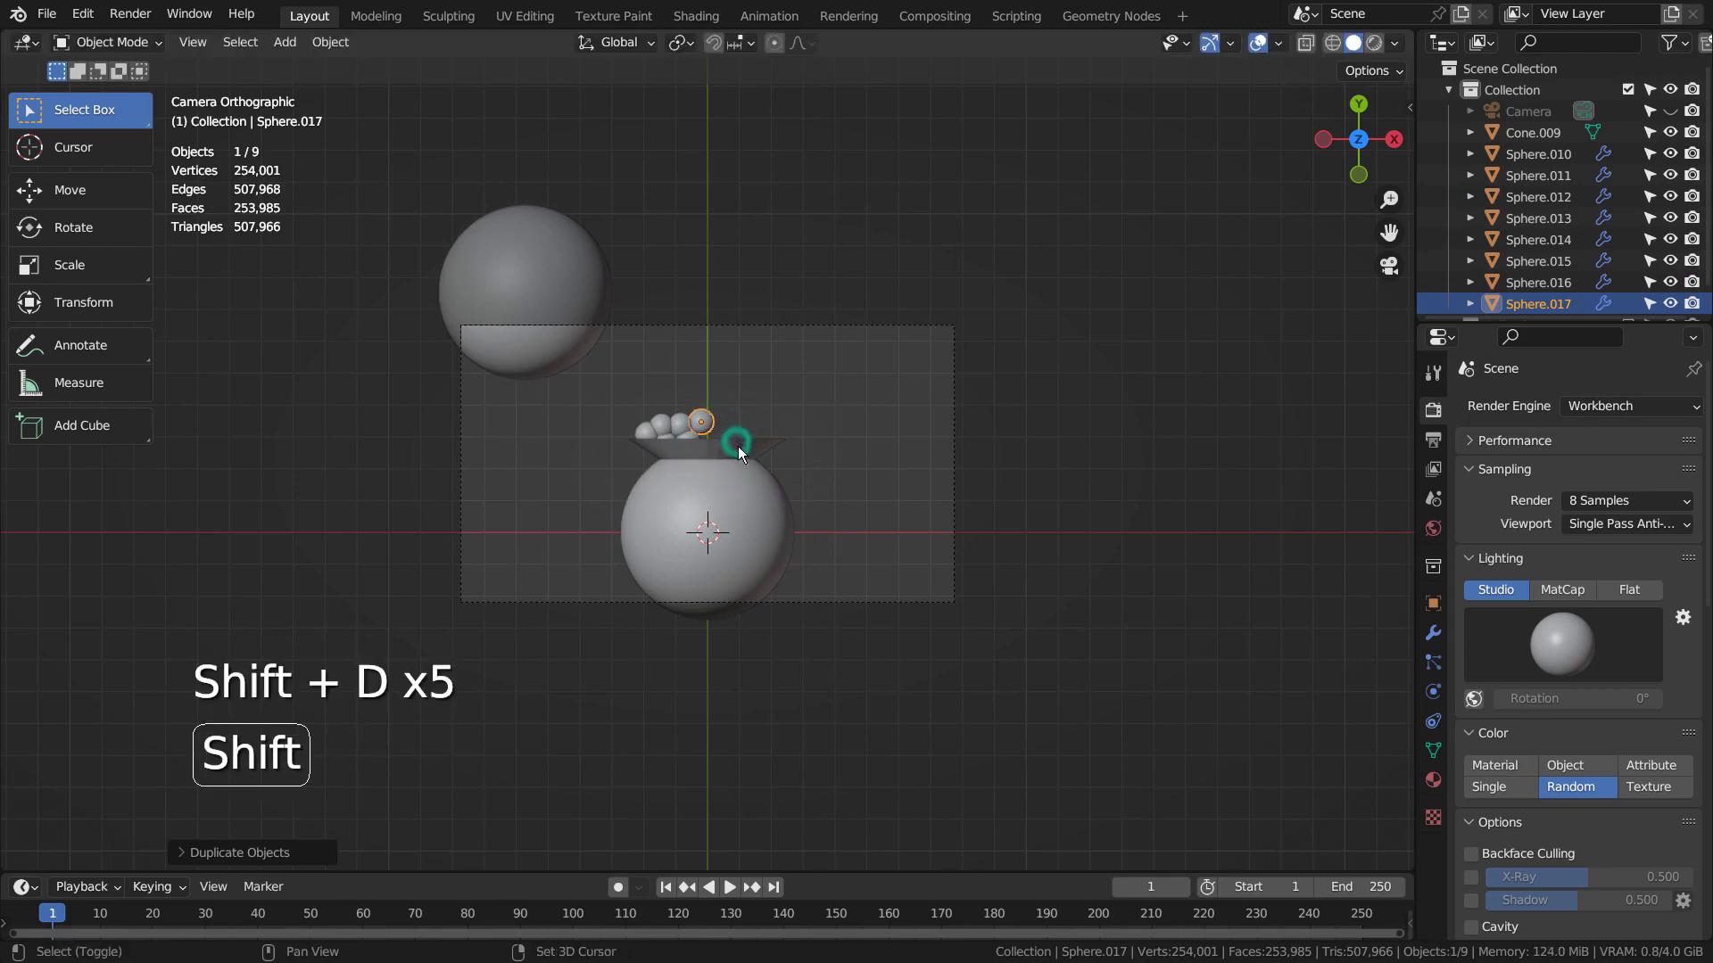
pyautogui.press('shift+d')
pyautogui.press('shift+d')
# - Keep duplicating small balls until a cluster fills the rim
pyautogui.press('shift+d')
pyautogui.press('shift+d')
pyautogui.press('shift+d')
pyautogui.press('shift+d')
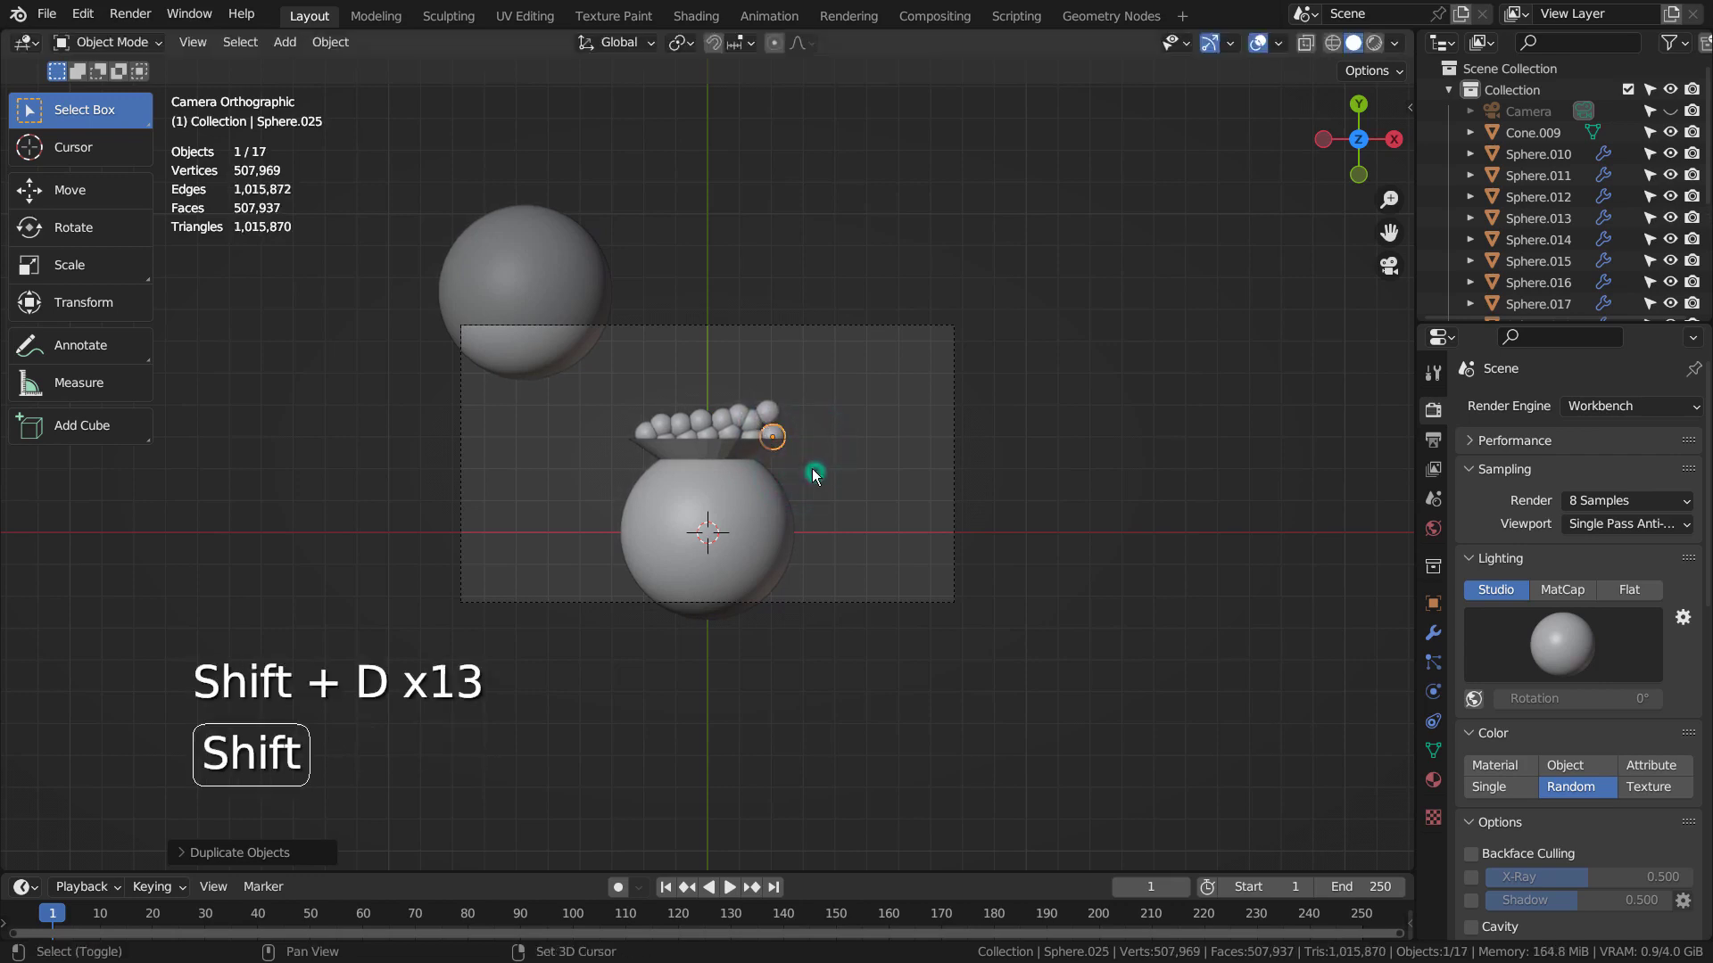
pyautogui.press('shift+d')
pyautogui.press('shift+d')
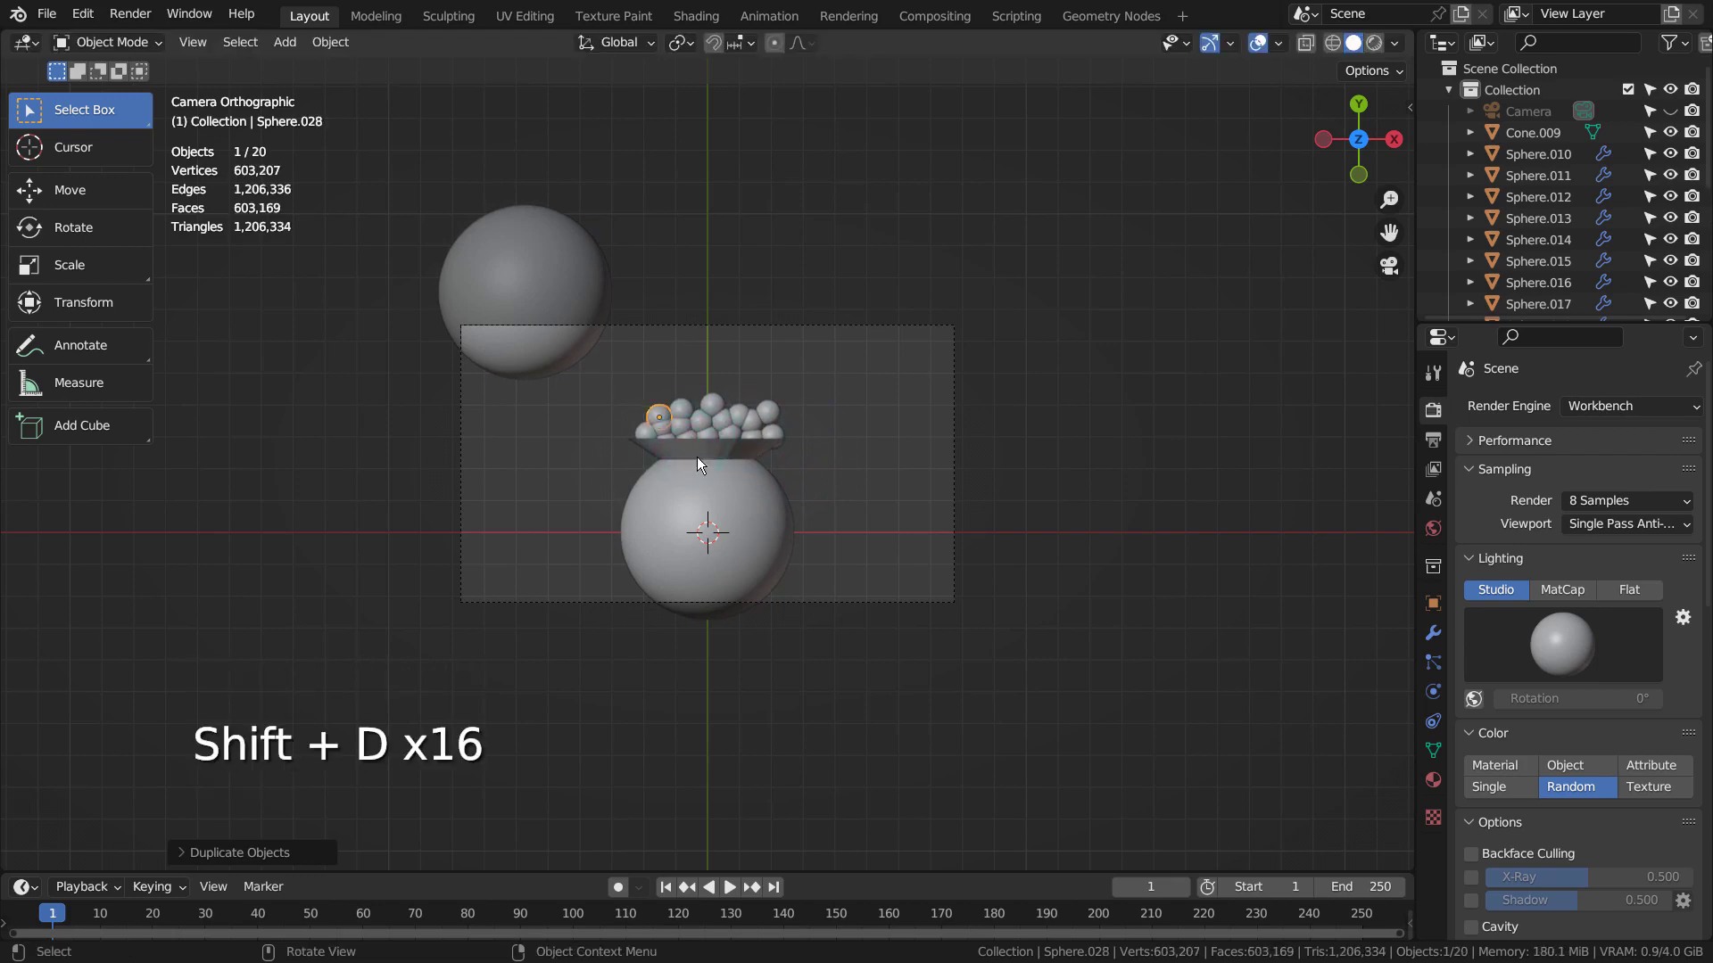
pyautogui.click(576, 416)
# - Delete the spare sphere floating above the pot
pyautogui.press('x')
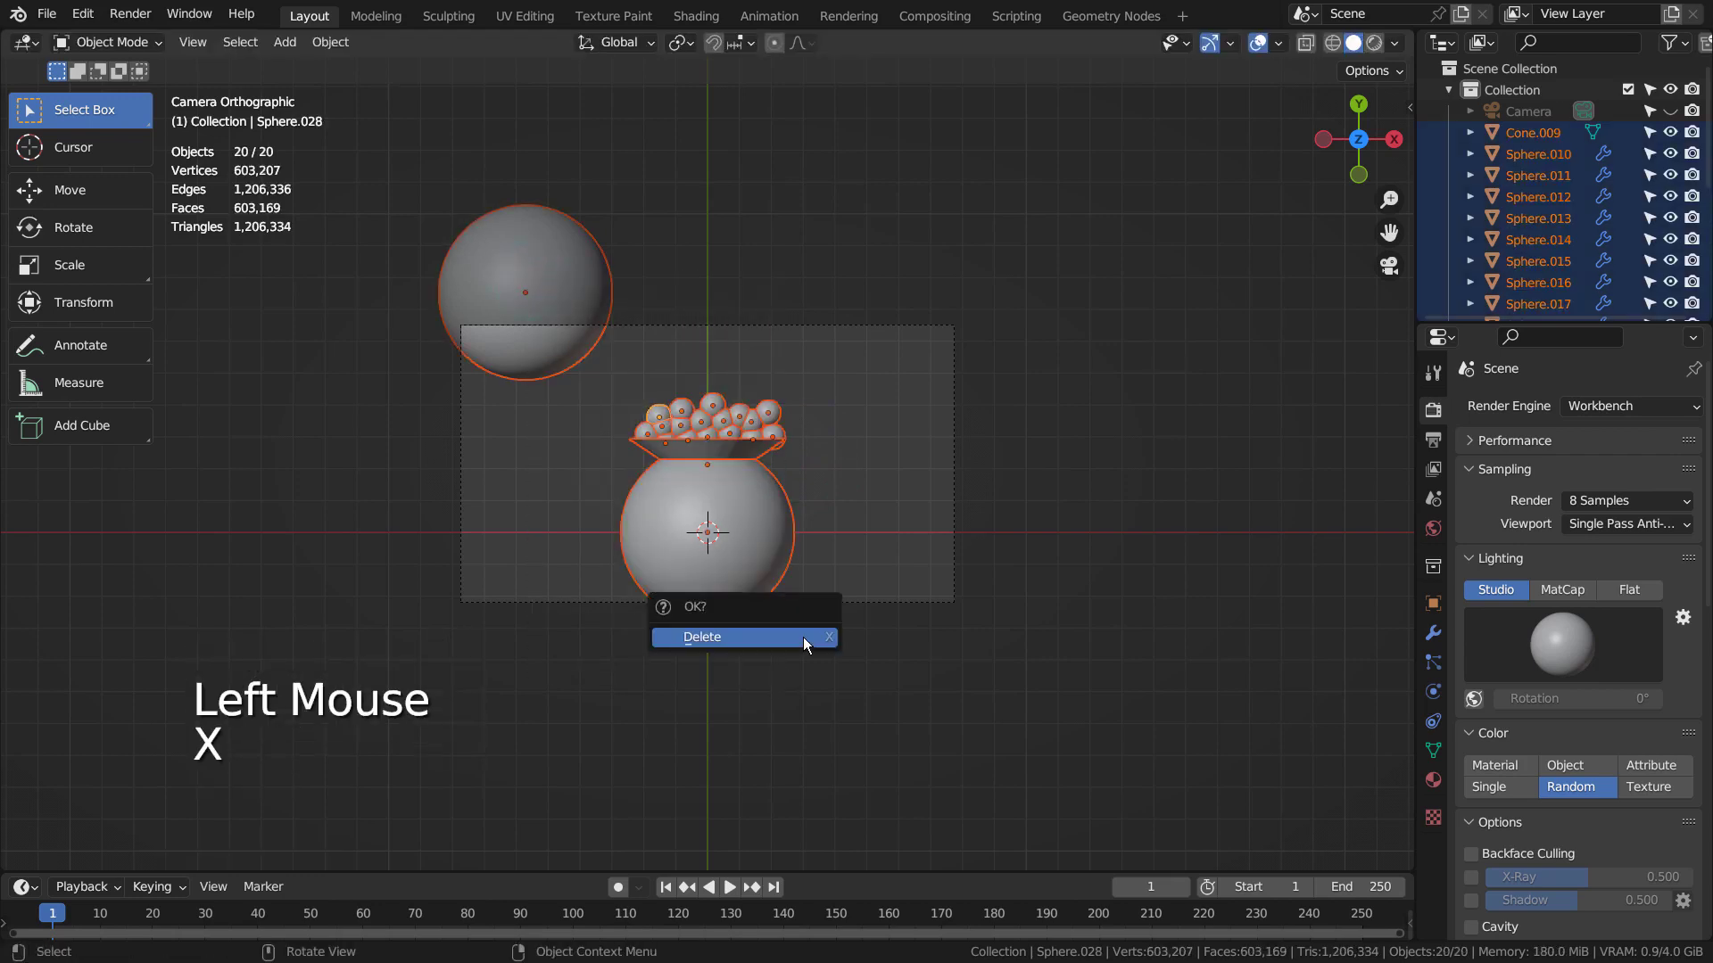
pyautogui.click(864, 492)
pyautogui.click(500, 246)
# - Add a narrow inverted cone petal reaching into the pot's centre and set its origin at the tip
pyautogui.press('x')
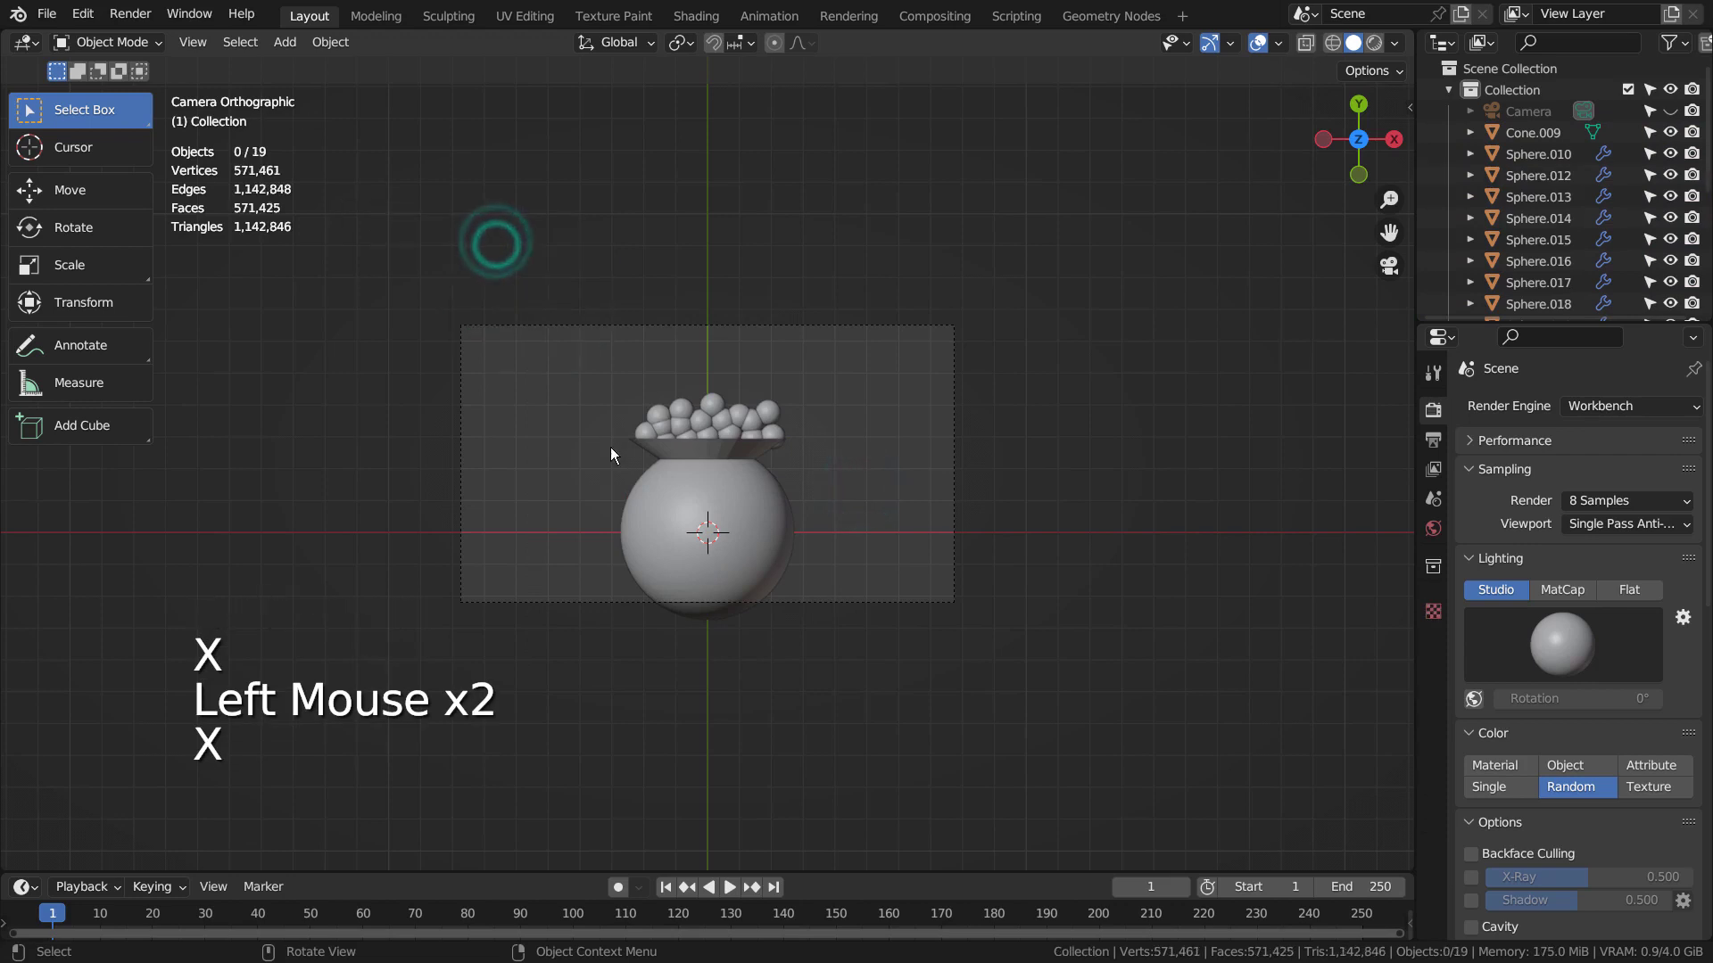
pyautogui.press('shift+a')
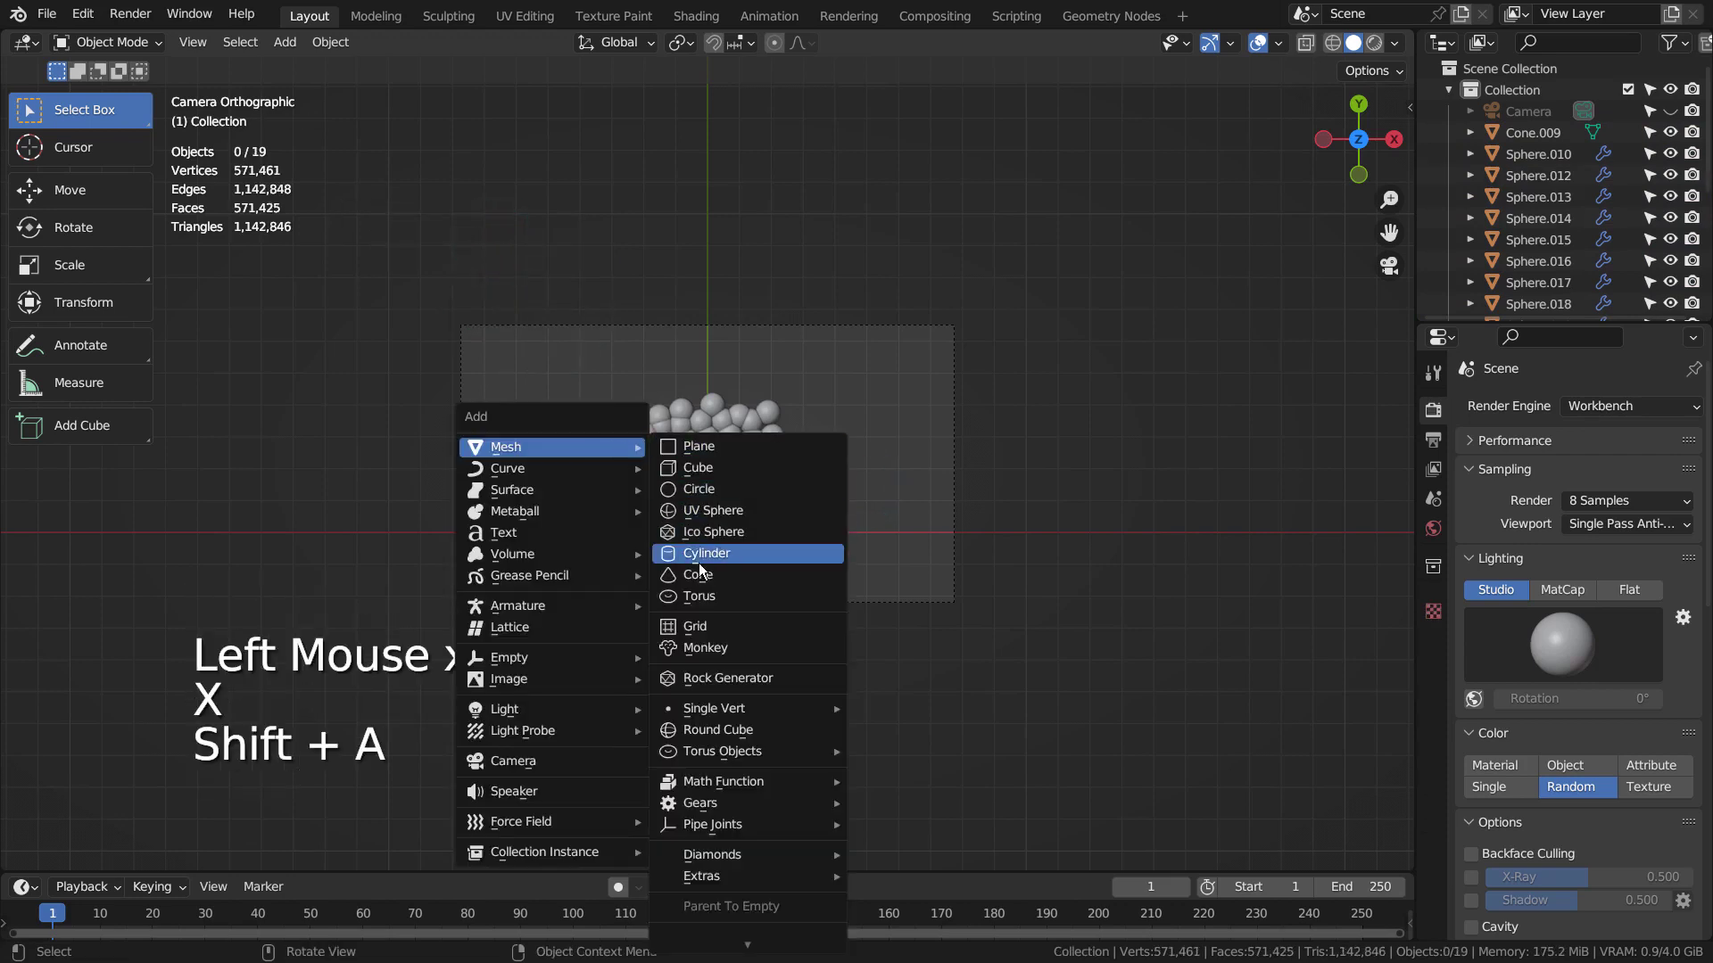
pyautogui.press('r')
pyautogui.scroll(3)
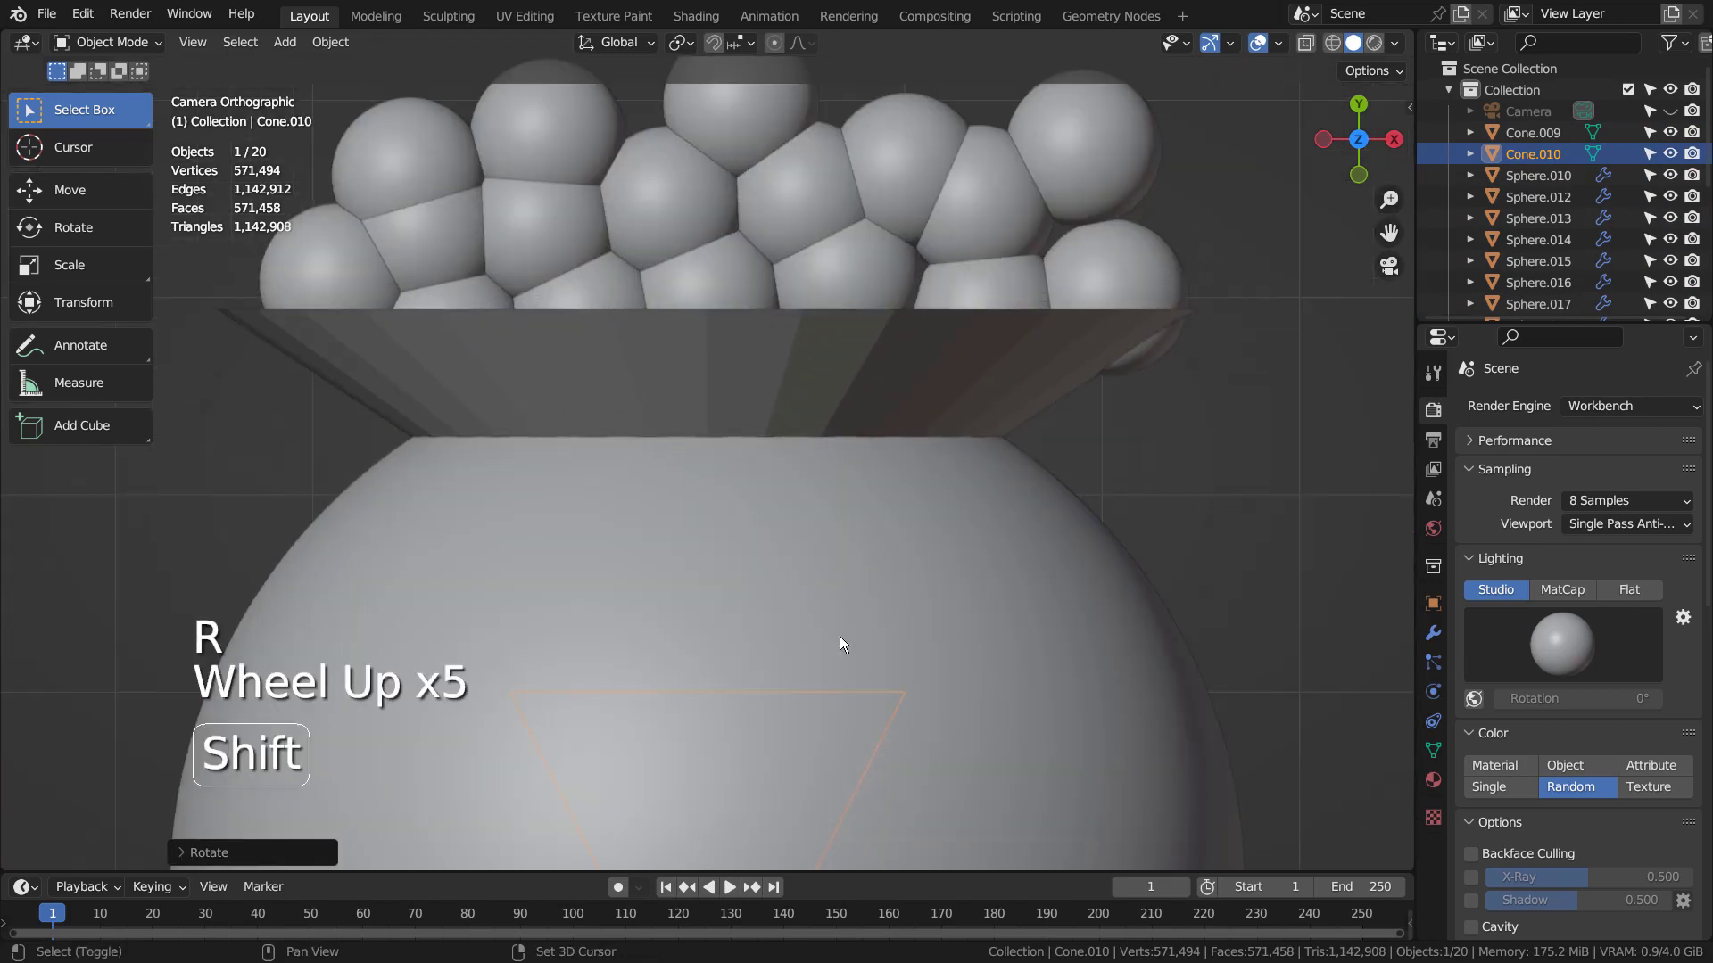
pyautogui.middleClick(869, 658)
pyautogui.press('shift+z')
pyautogui.press('g')
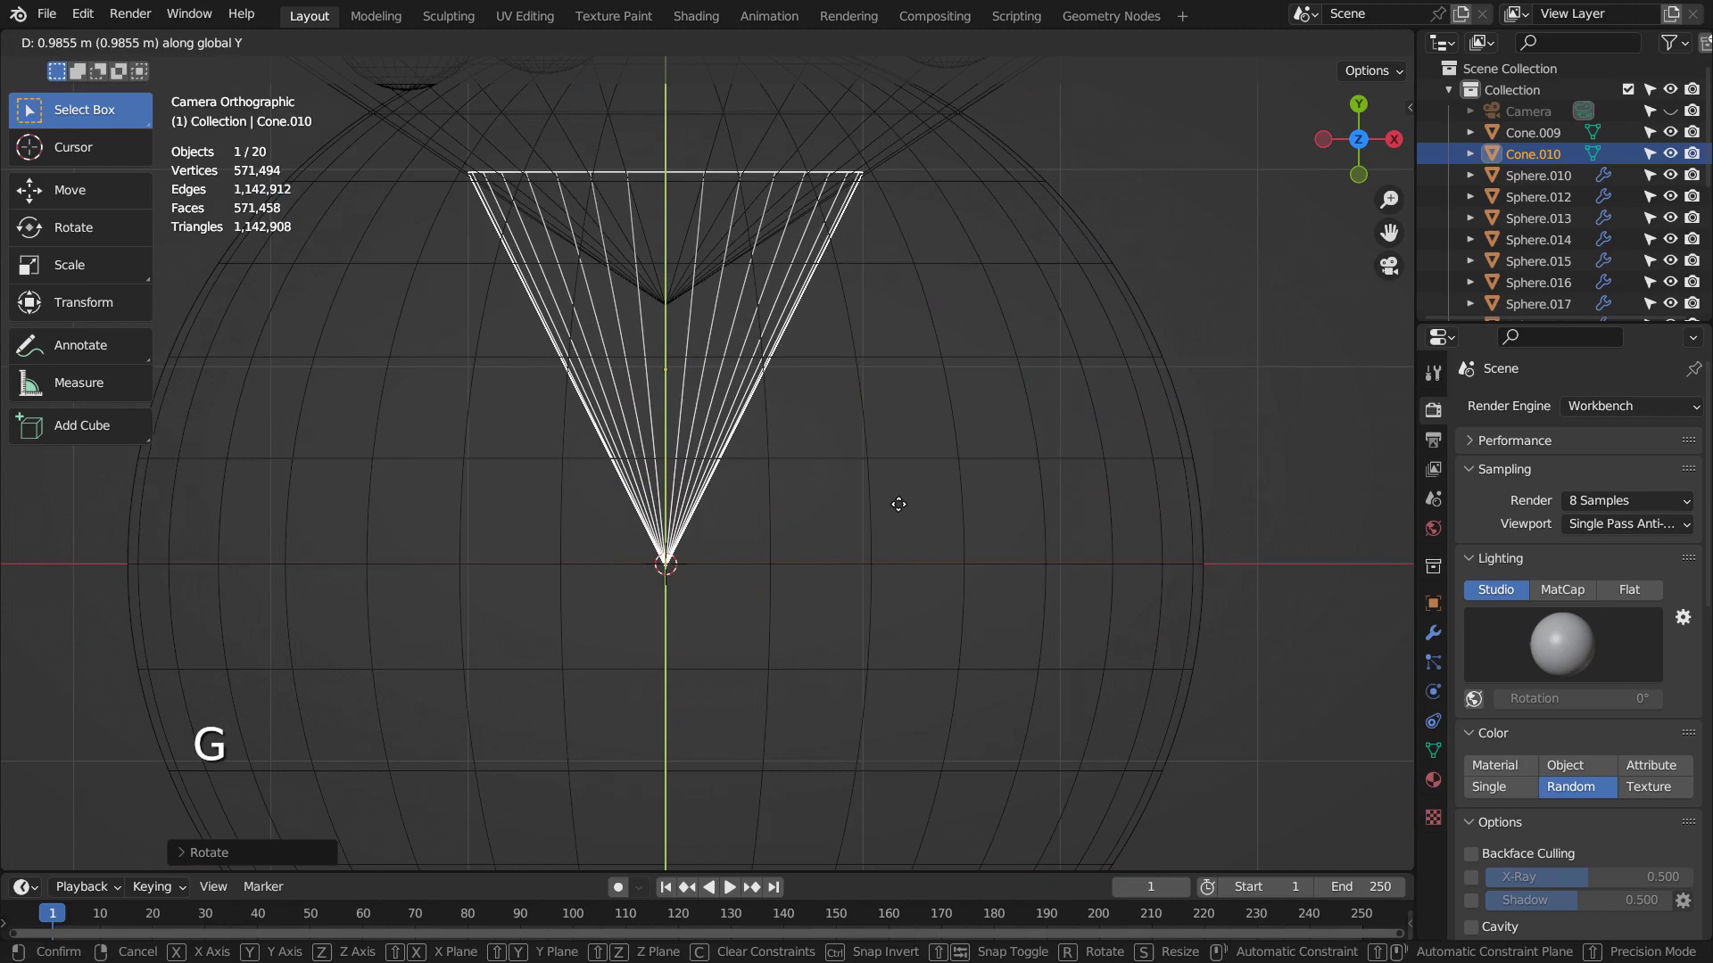
pyautogui.click(339, 45)
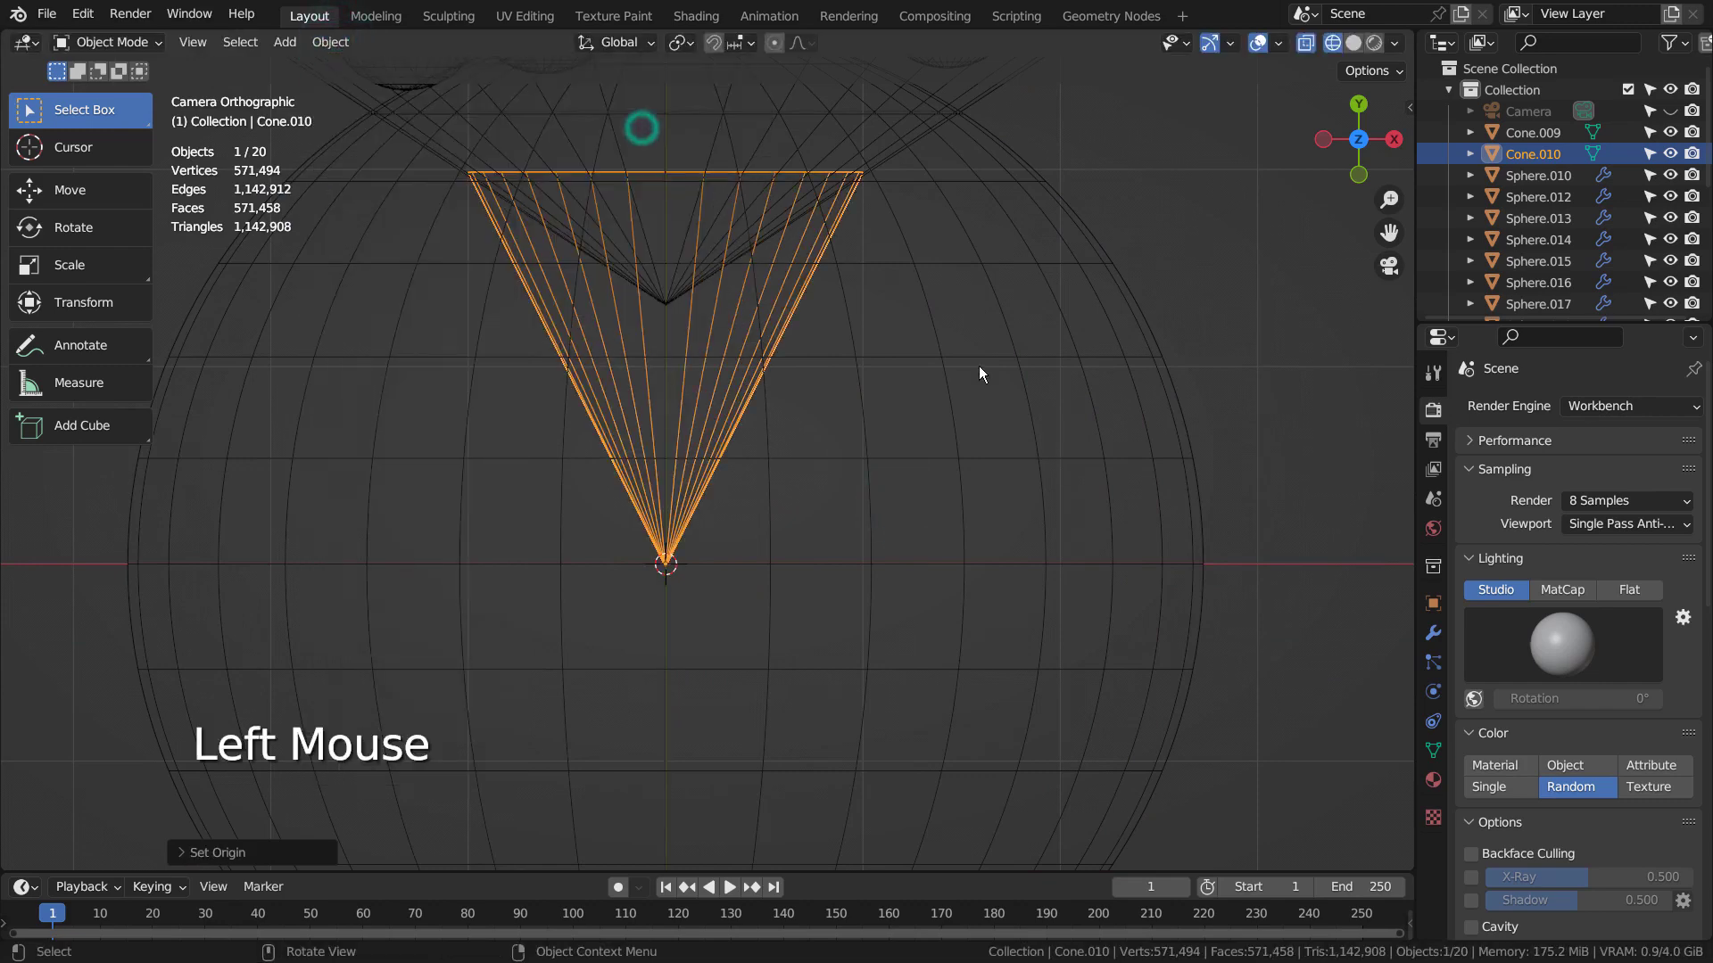
# - Duplicate and rotate the petal cone into four petals radiating from the shared tip
pyautogui.press('shift+d')
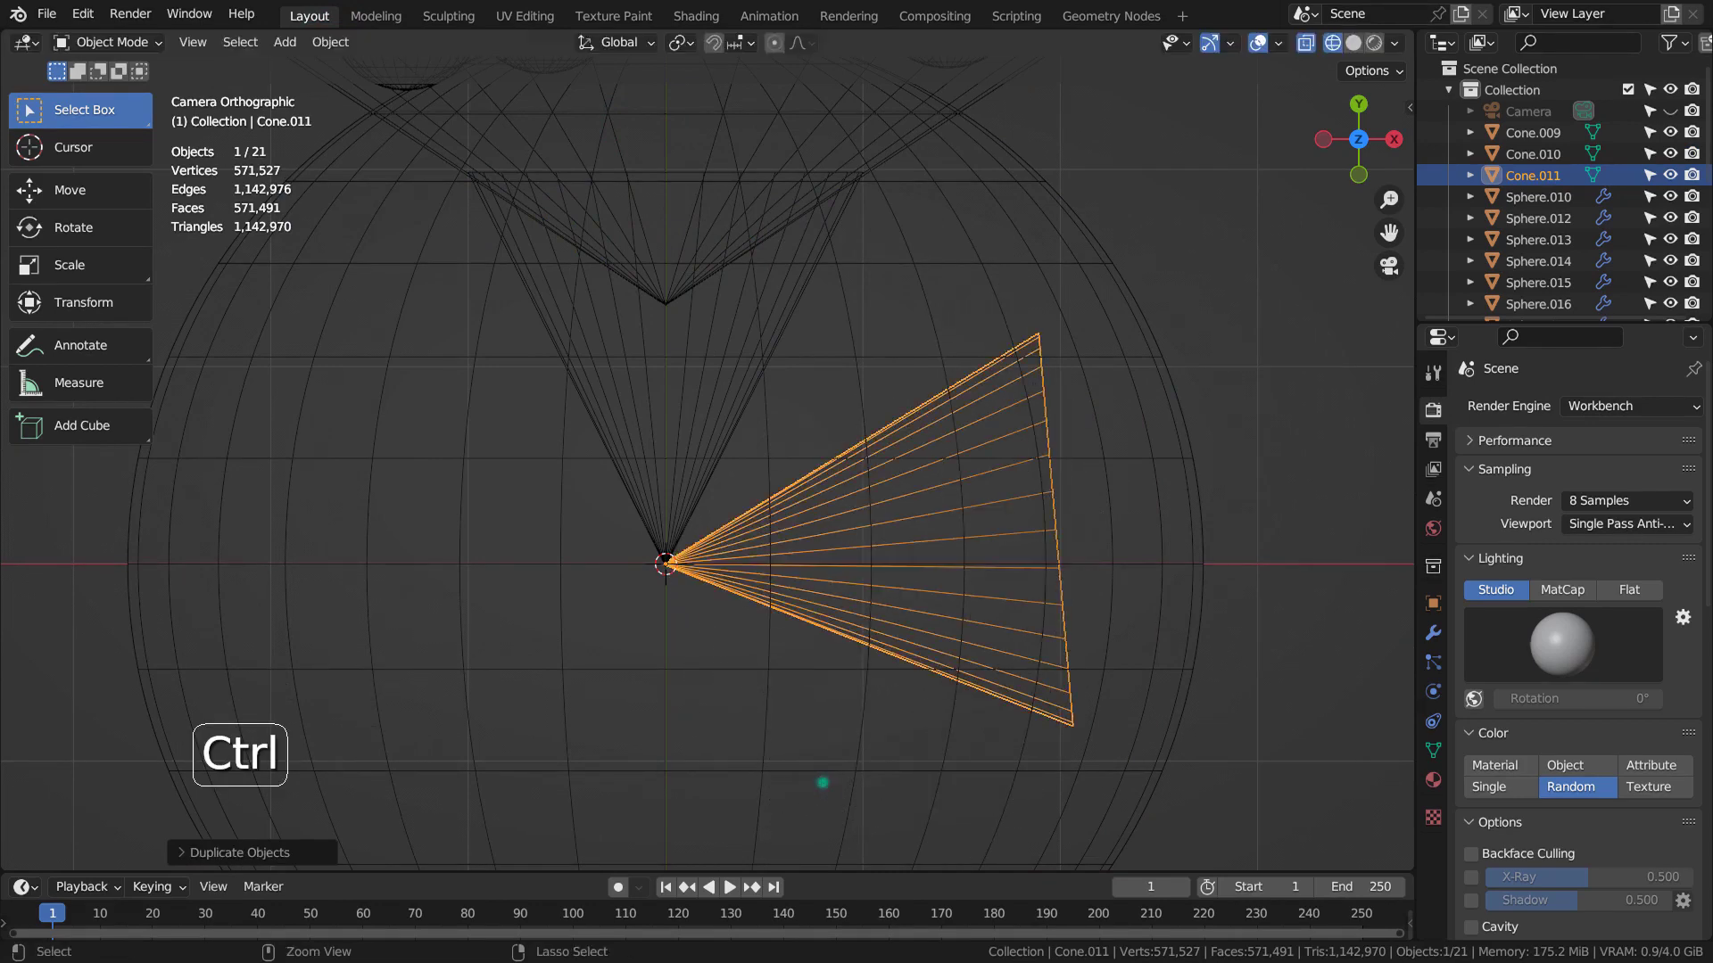
pyautogui.press('ctrl+z')
pyautogui.press('shift+d')
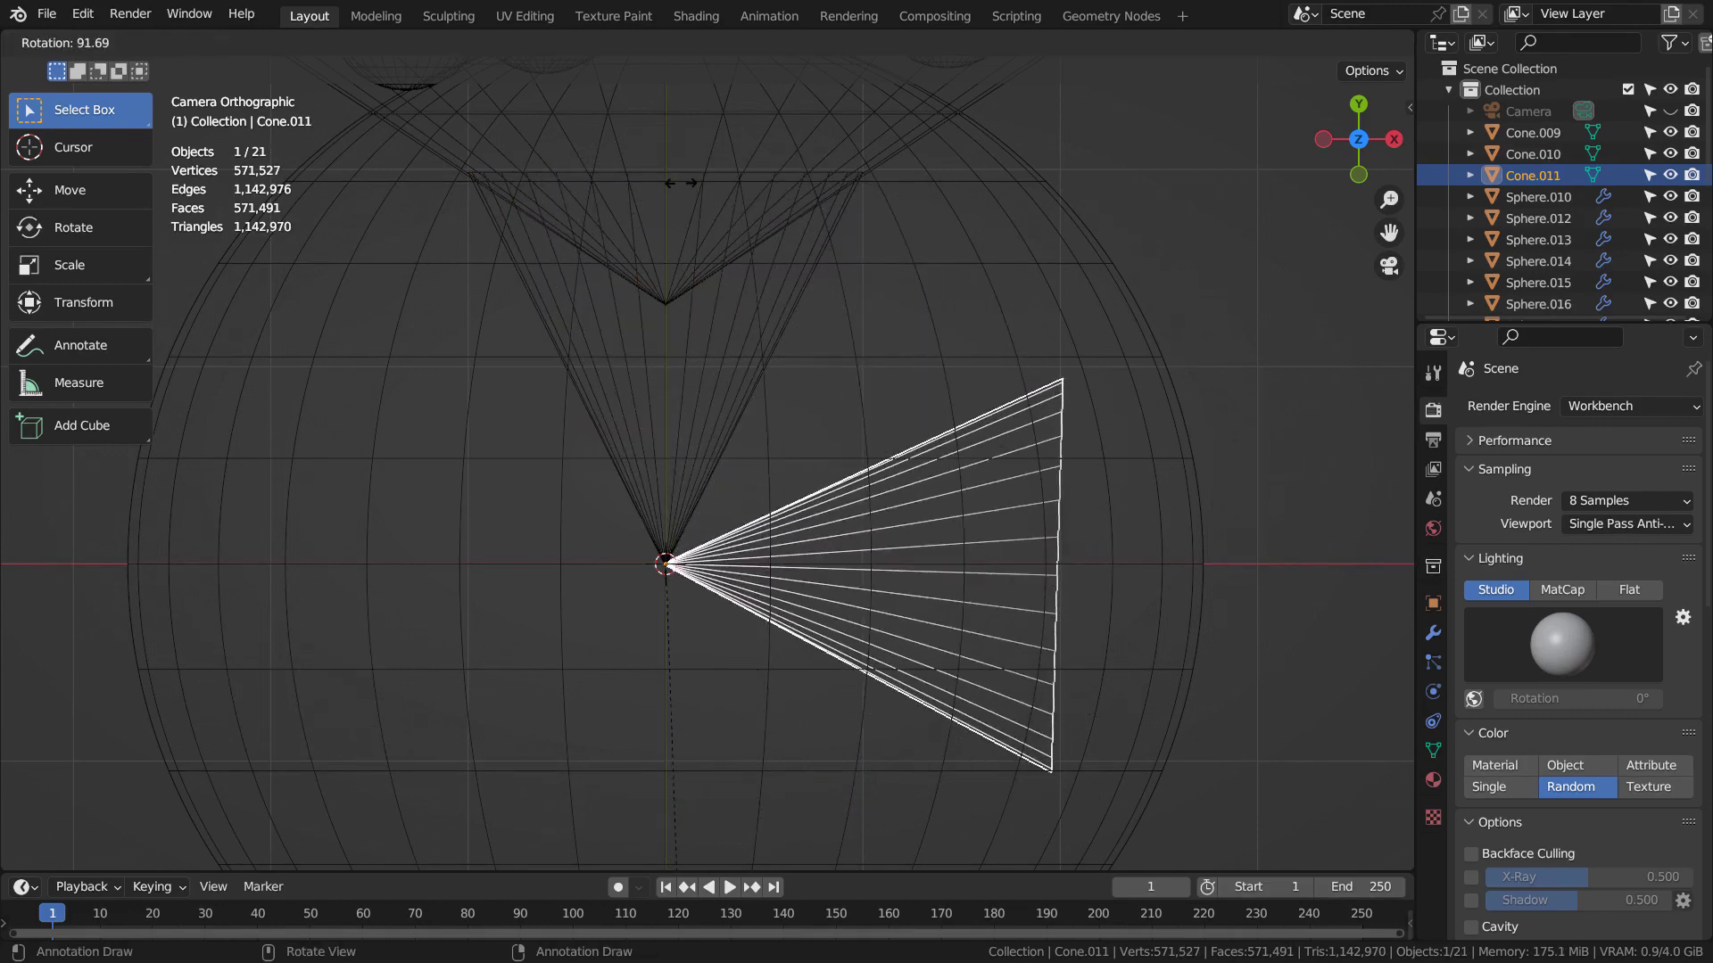
pyautogui.press('shift+d')
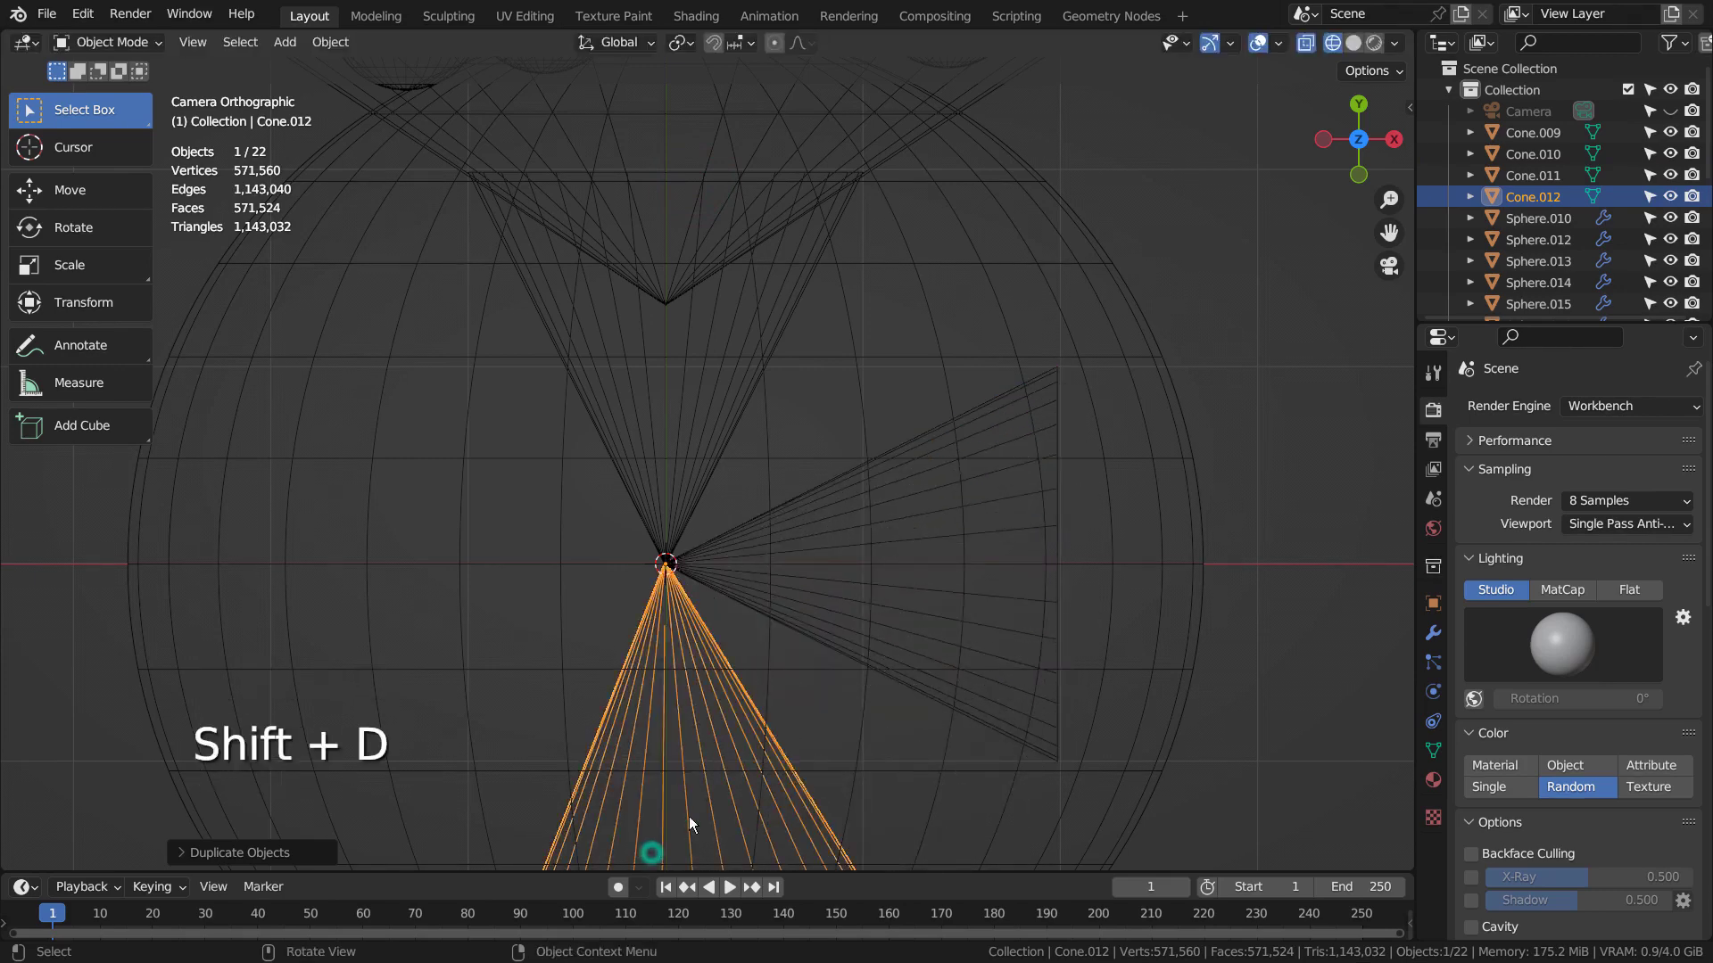
pyautogui.press('shift+d')
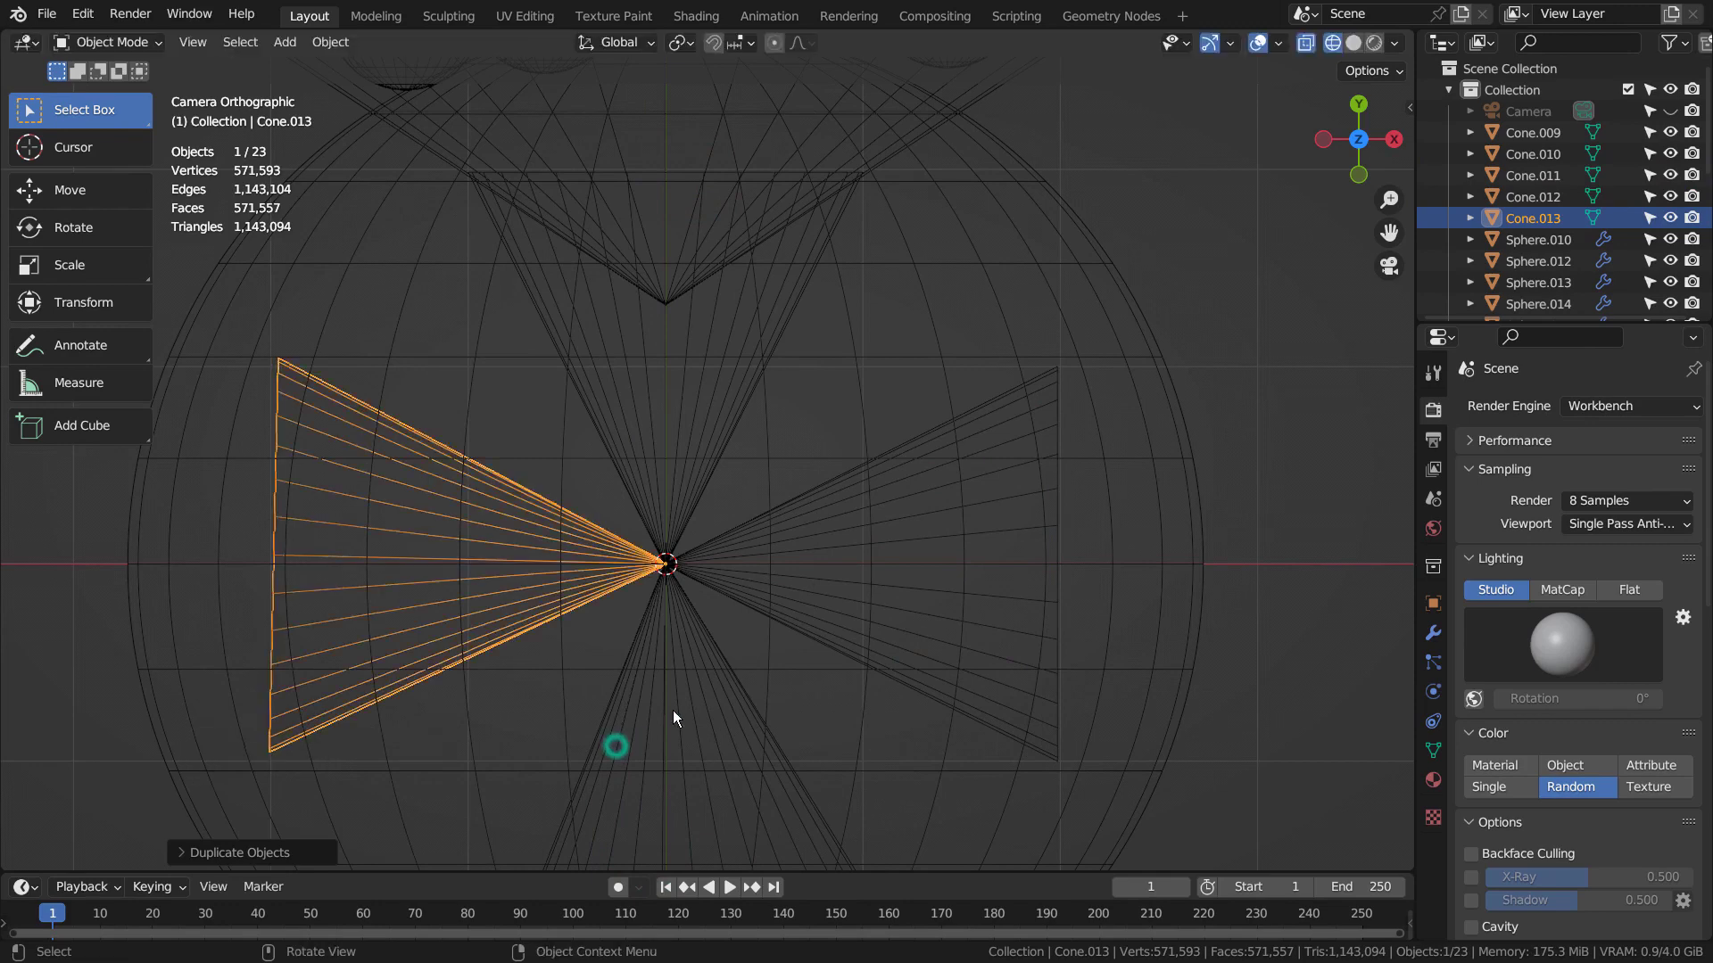
pyautogui.click(673, 426)
# - Select the four petal cones Cone.010–Cone.013 together in the Outliner
pyautogui.press('h')
pyautogui.press('ctrl+z')
pyautogui.click(1271, 464)
pyautogui.click(1003, 509)
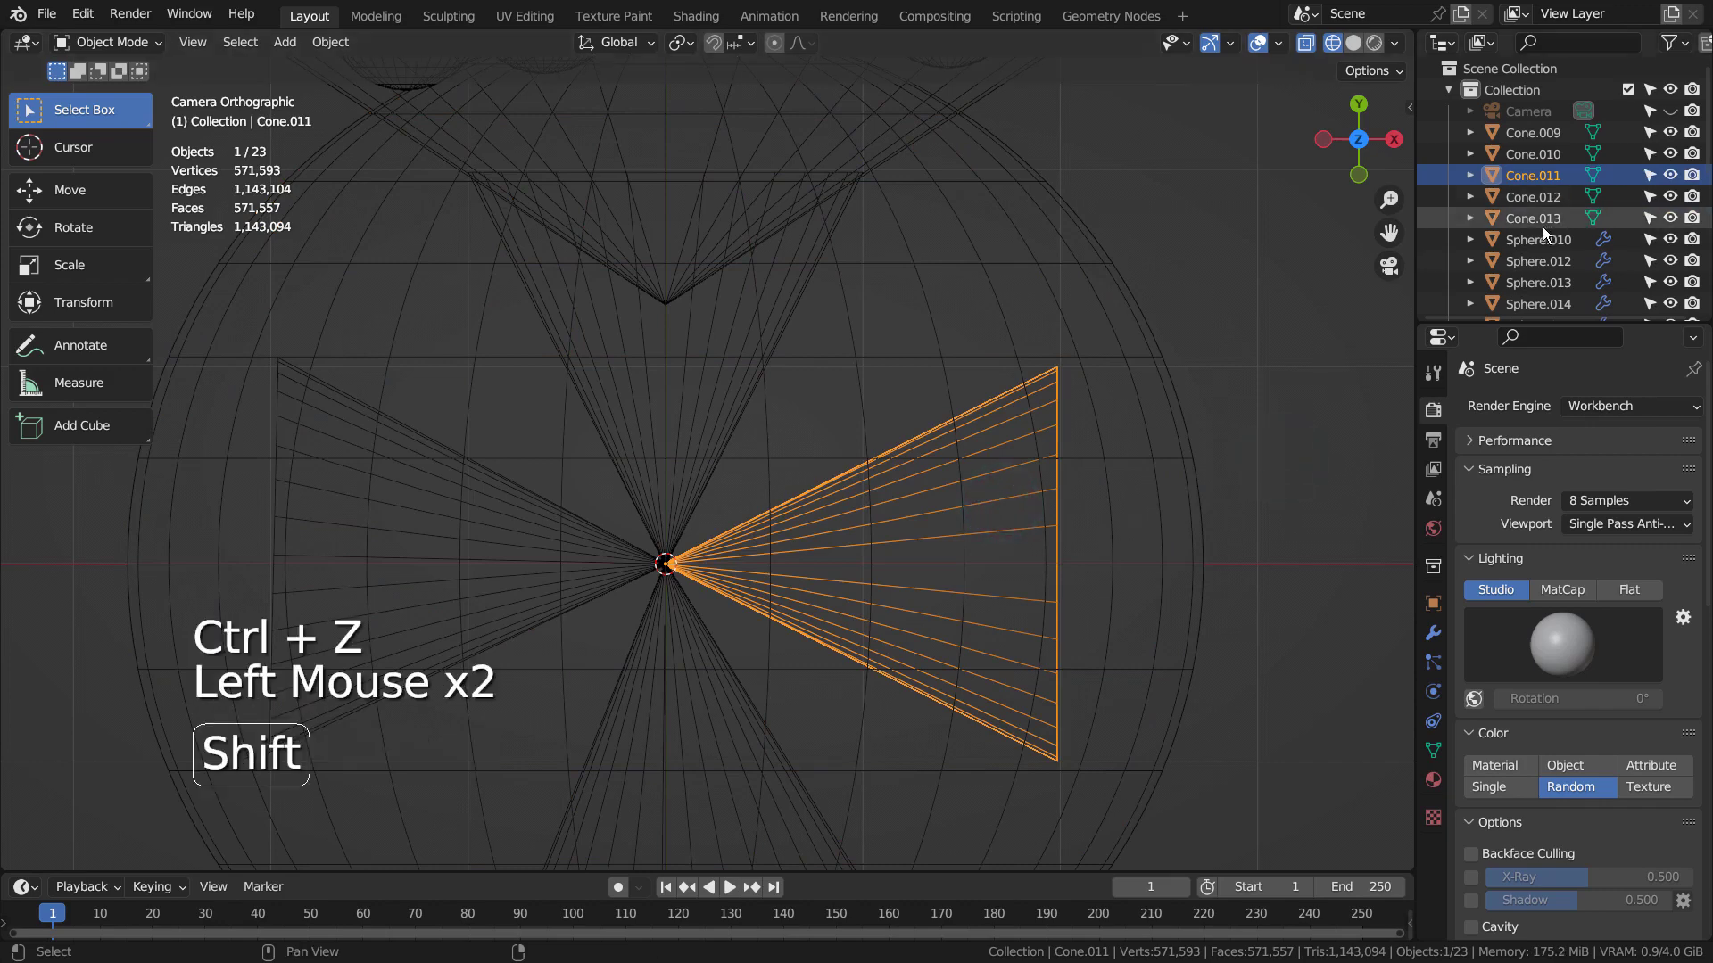
pyautogui.doubleClick(1544, 230)
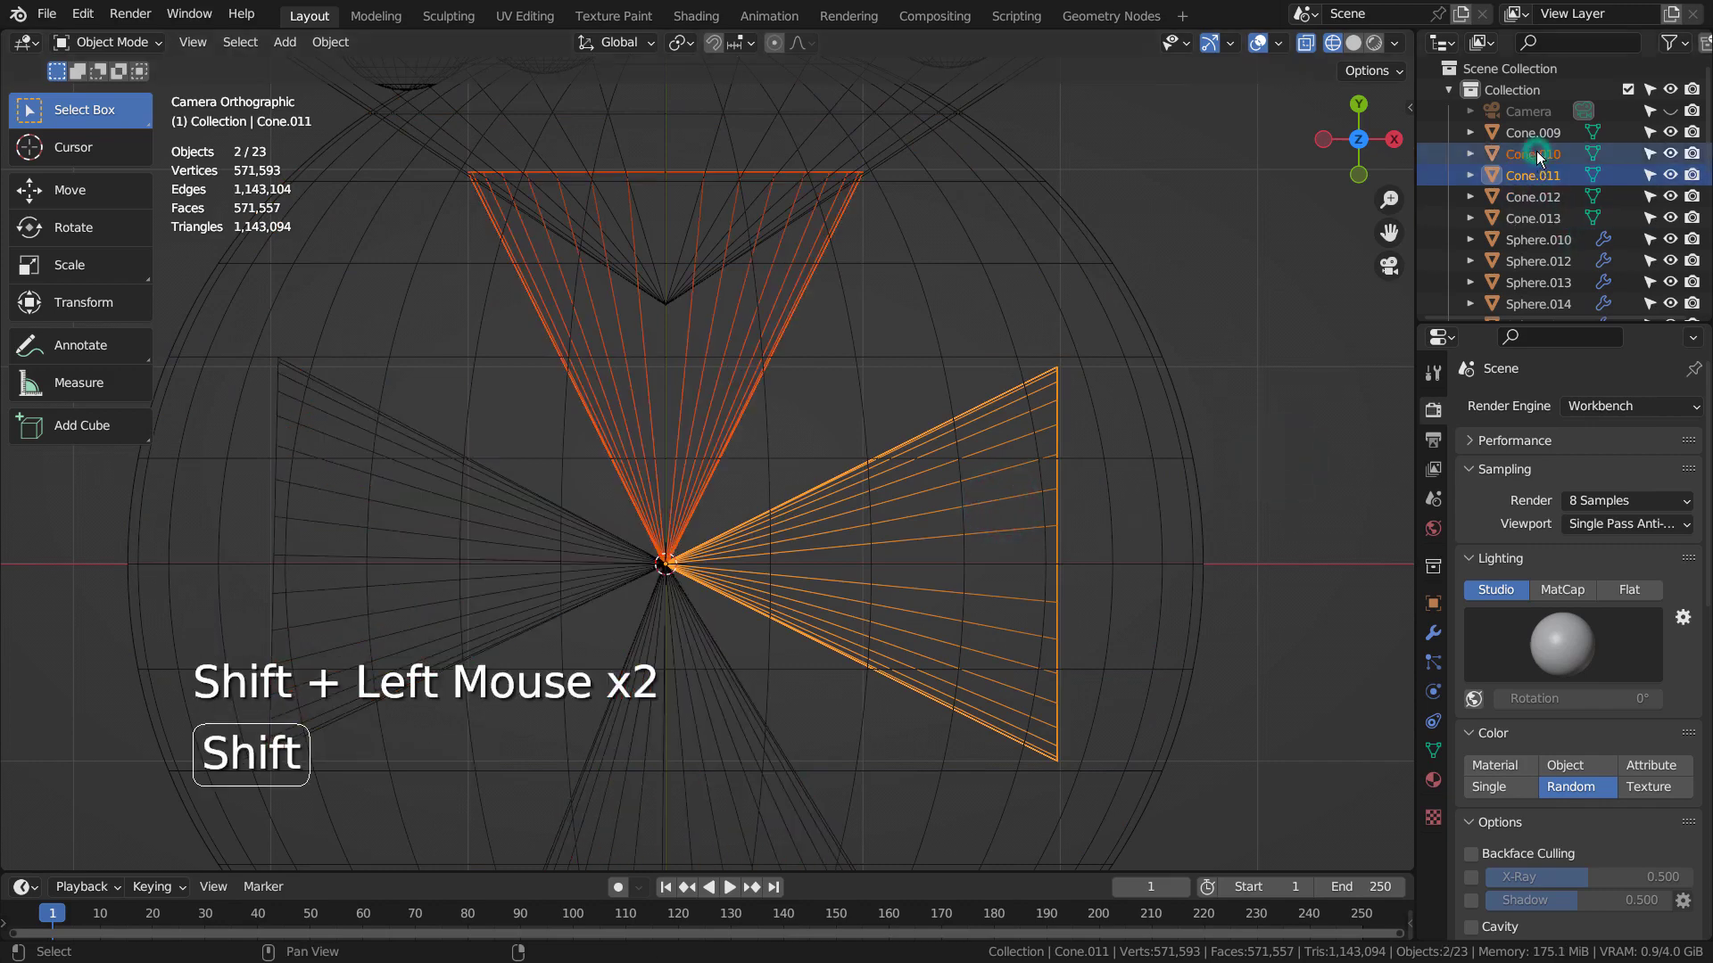
pyautogui.click(1541, 139)
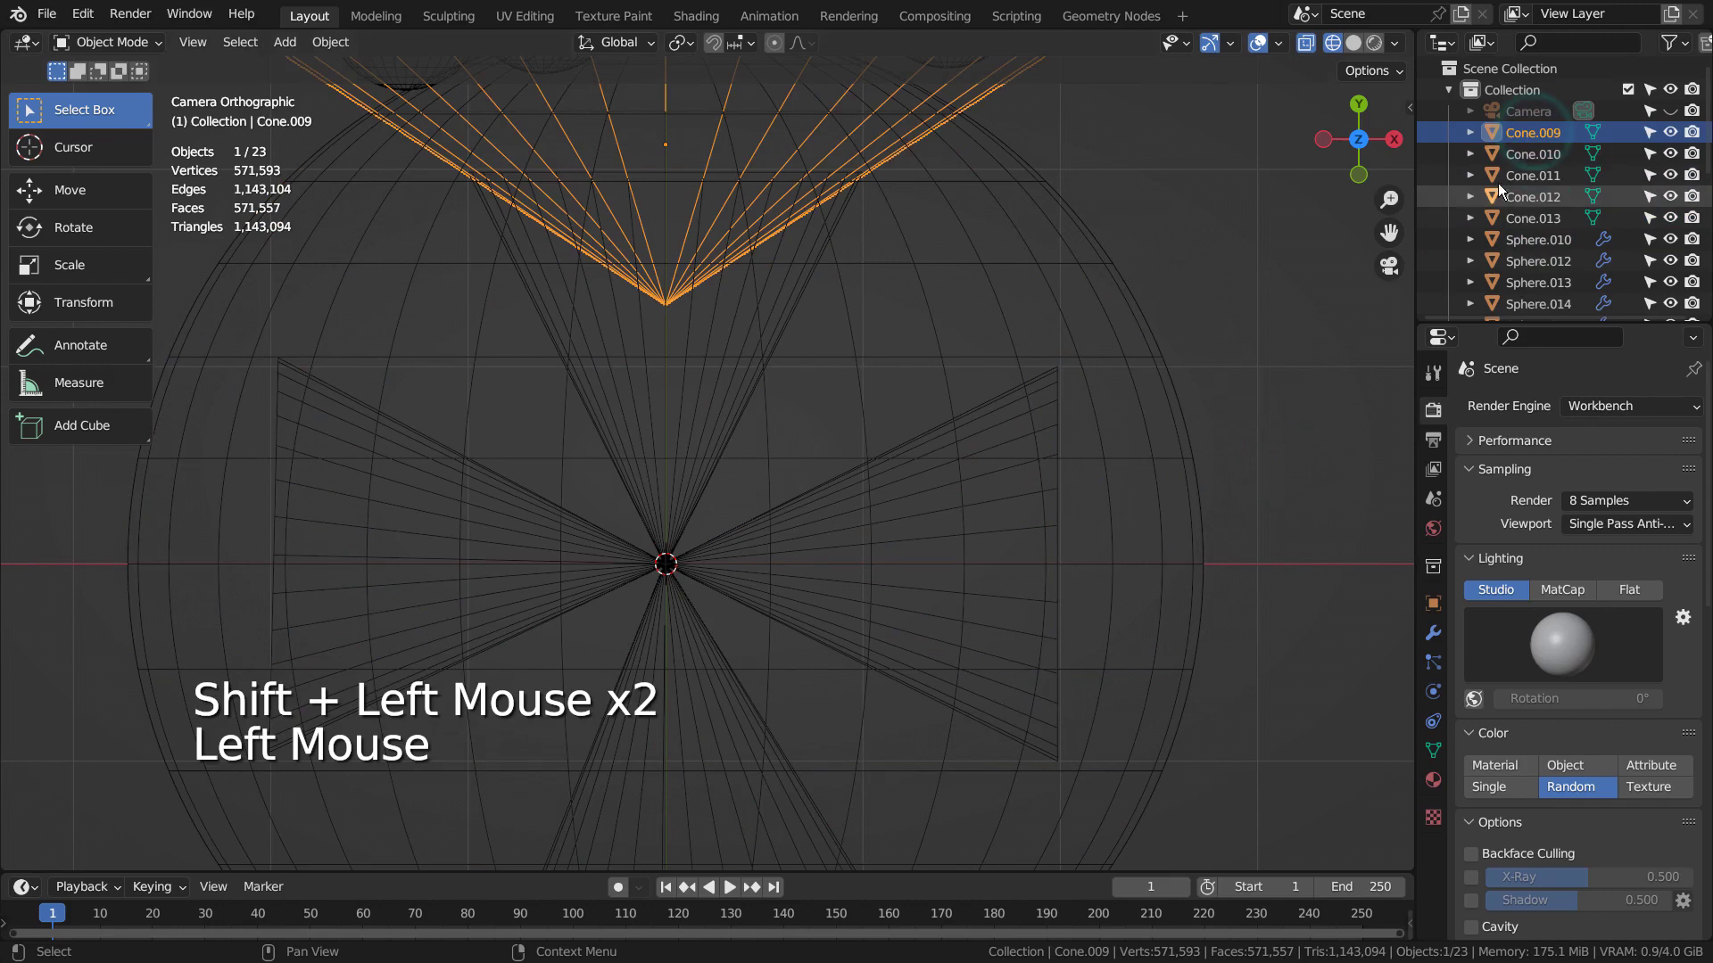
pyautogui.click(1512, 159)
pyautogui.doubleClick(1516, 225)
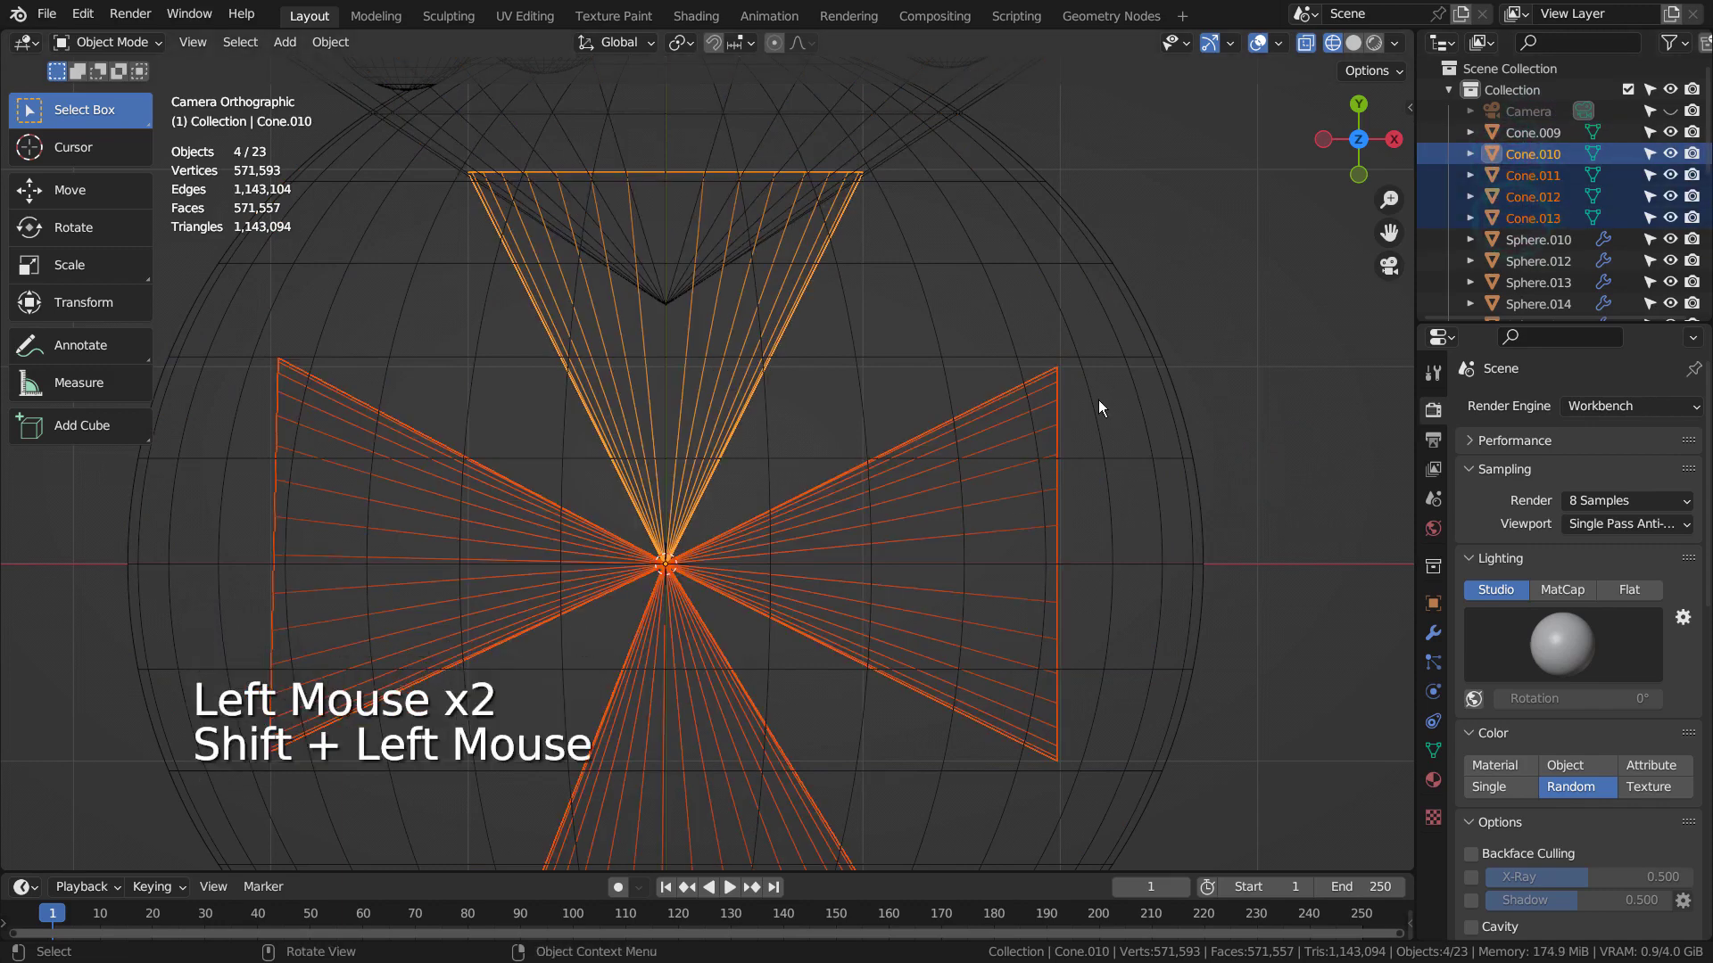
# - Round the petals with subdivision and move the top, right and bottom petals in toward the centre
pyautogui.press('ctrl+3')
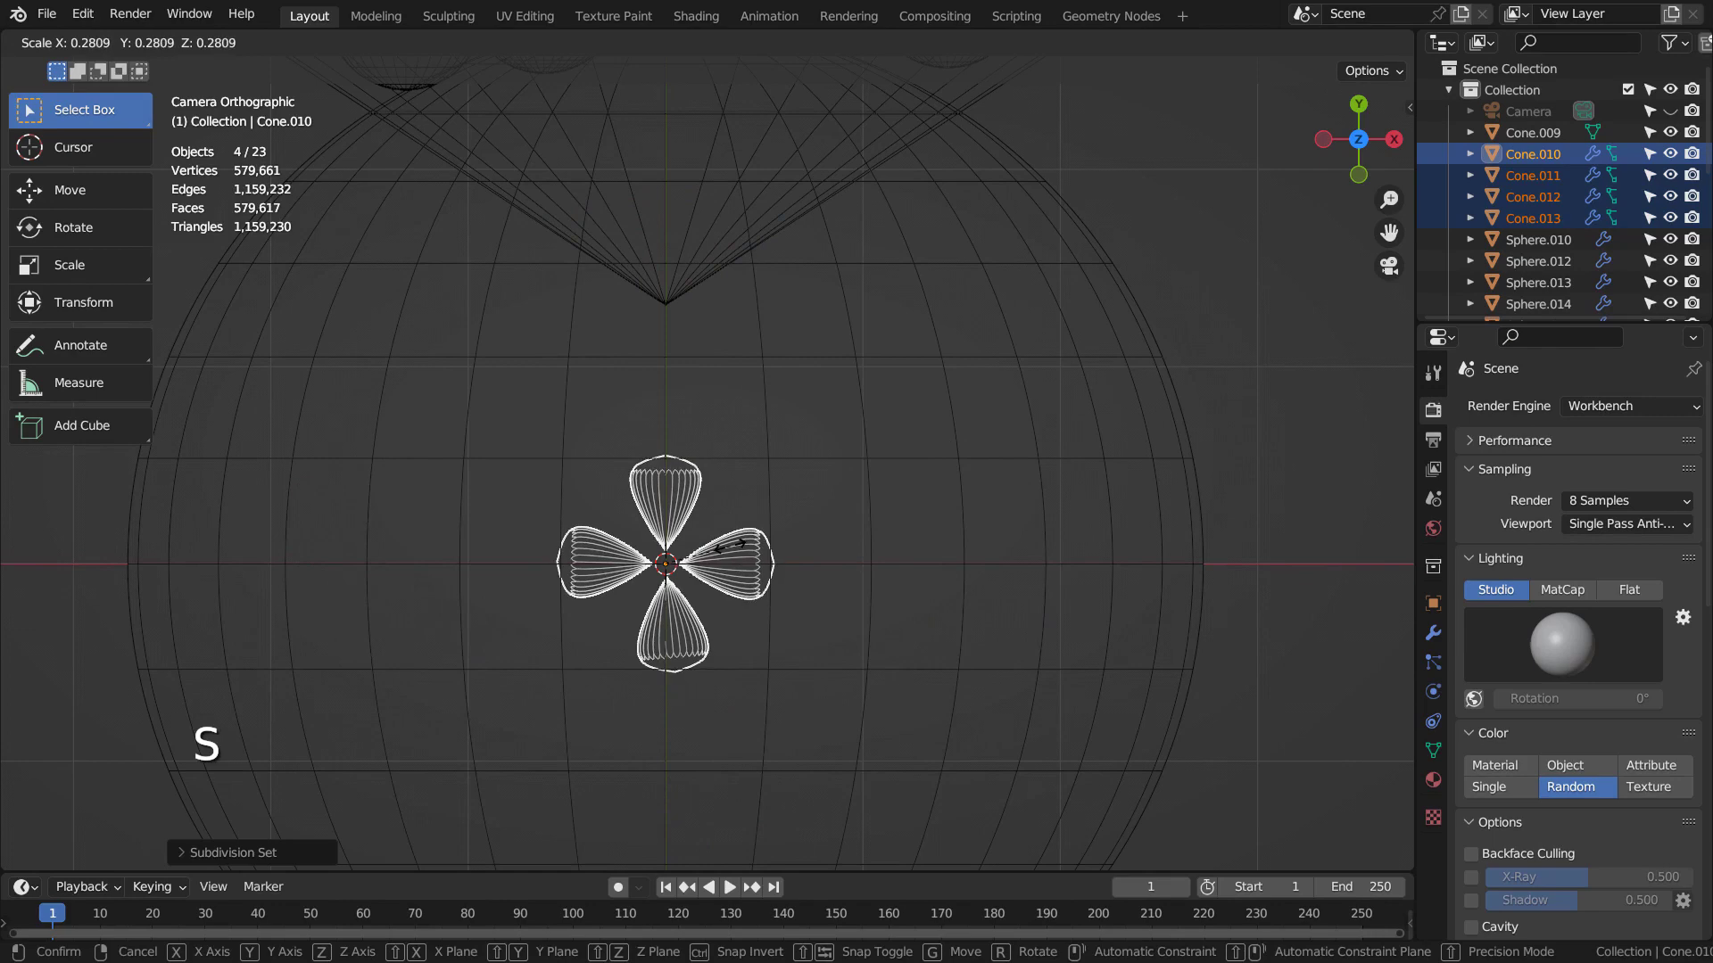
pyautogui.press('ctrl+z')
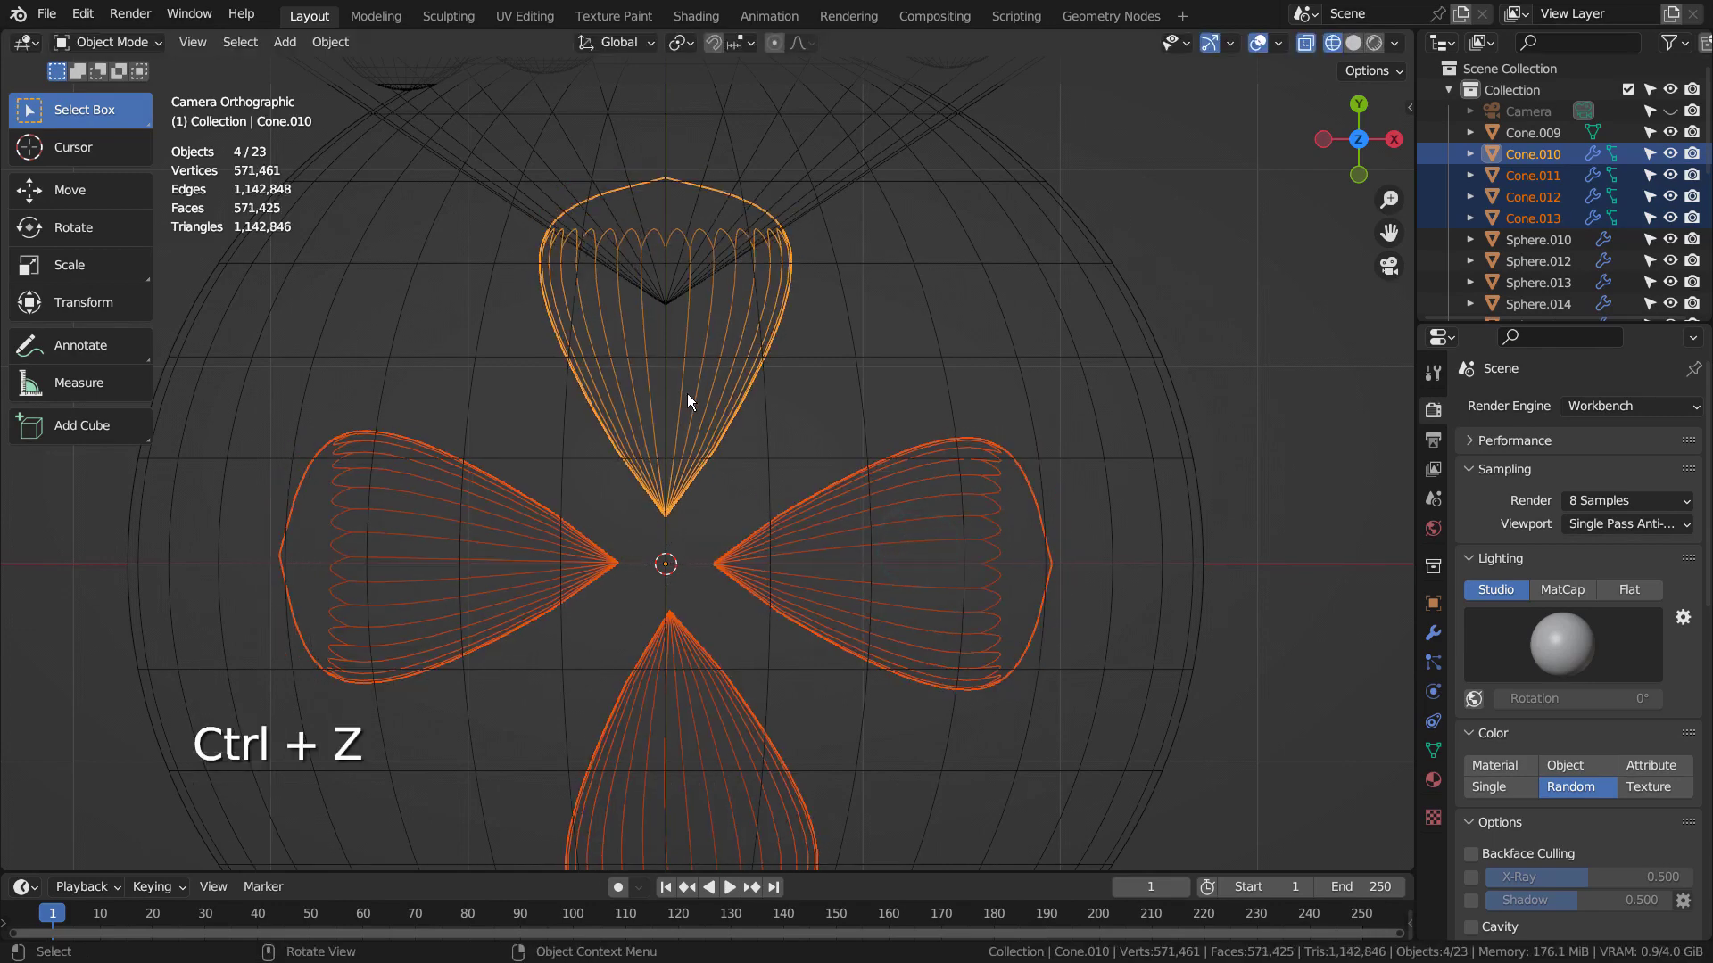
pyautogui.click(687, 401)
pyautogui.press('g')
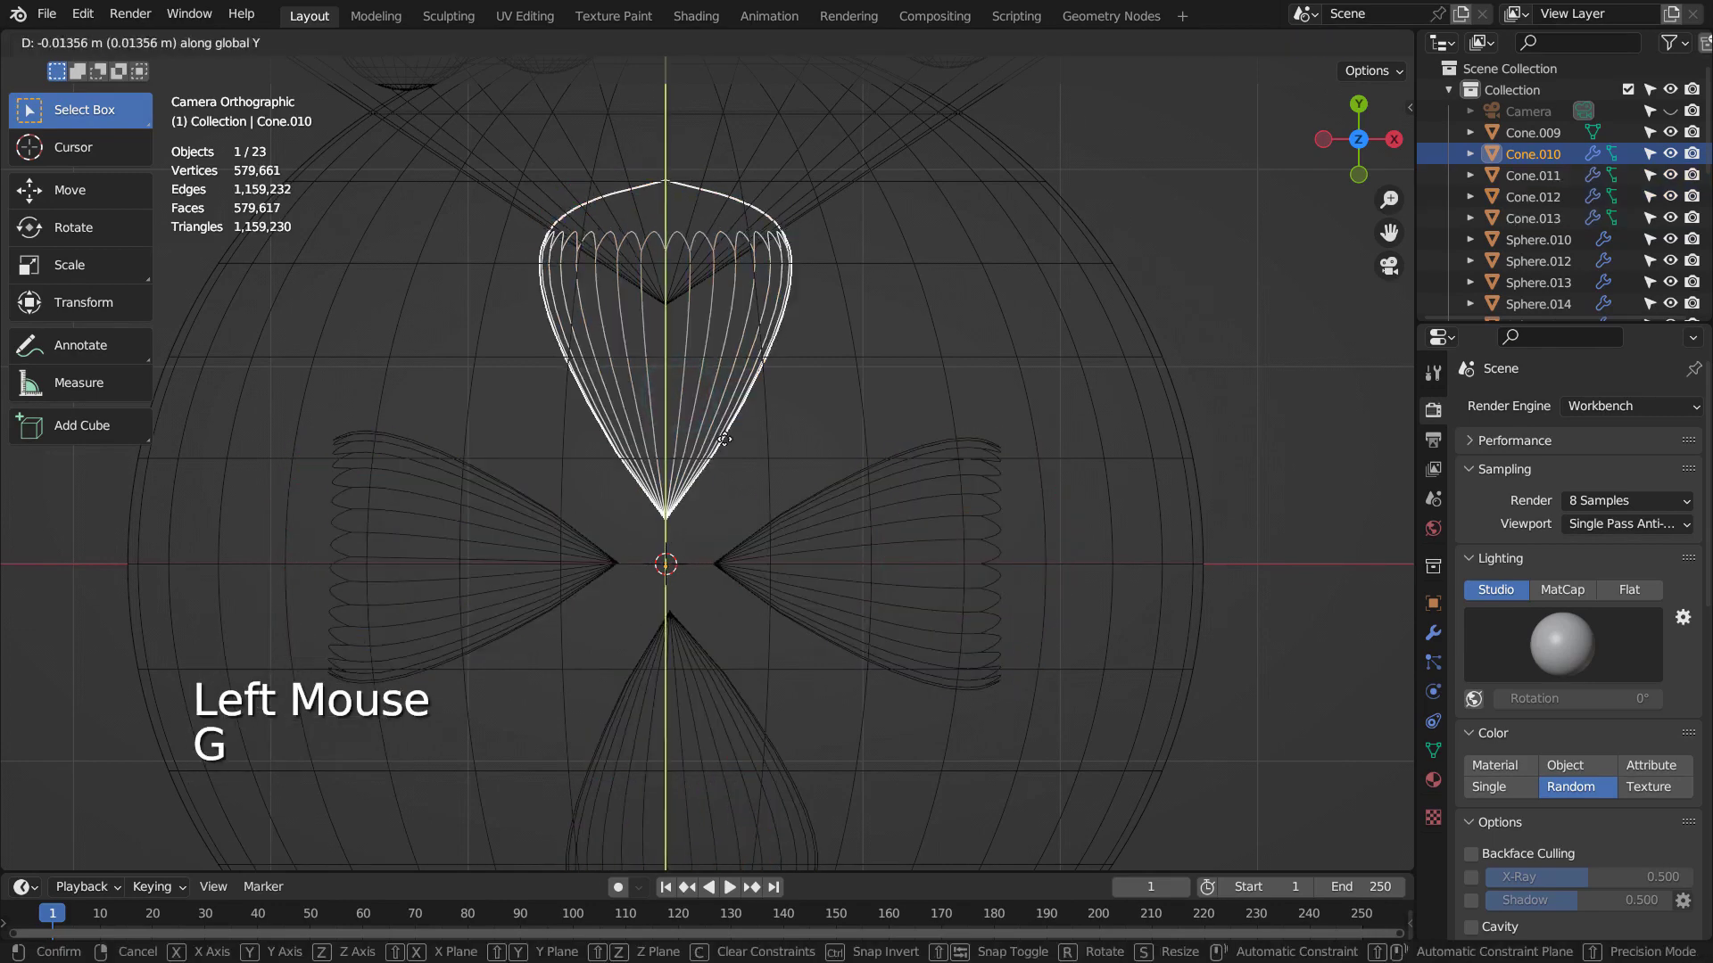
pyautogui.click(861, 548)
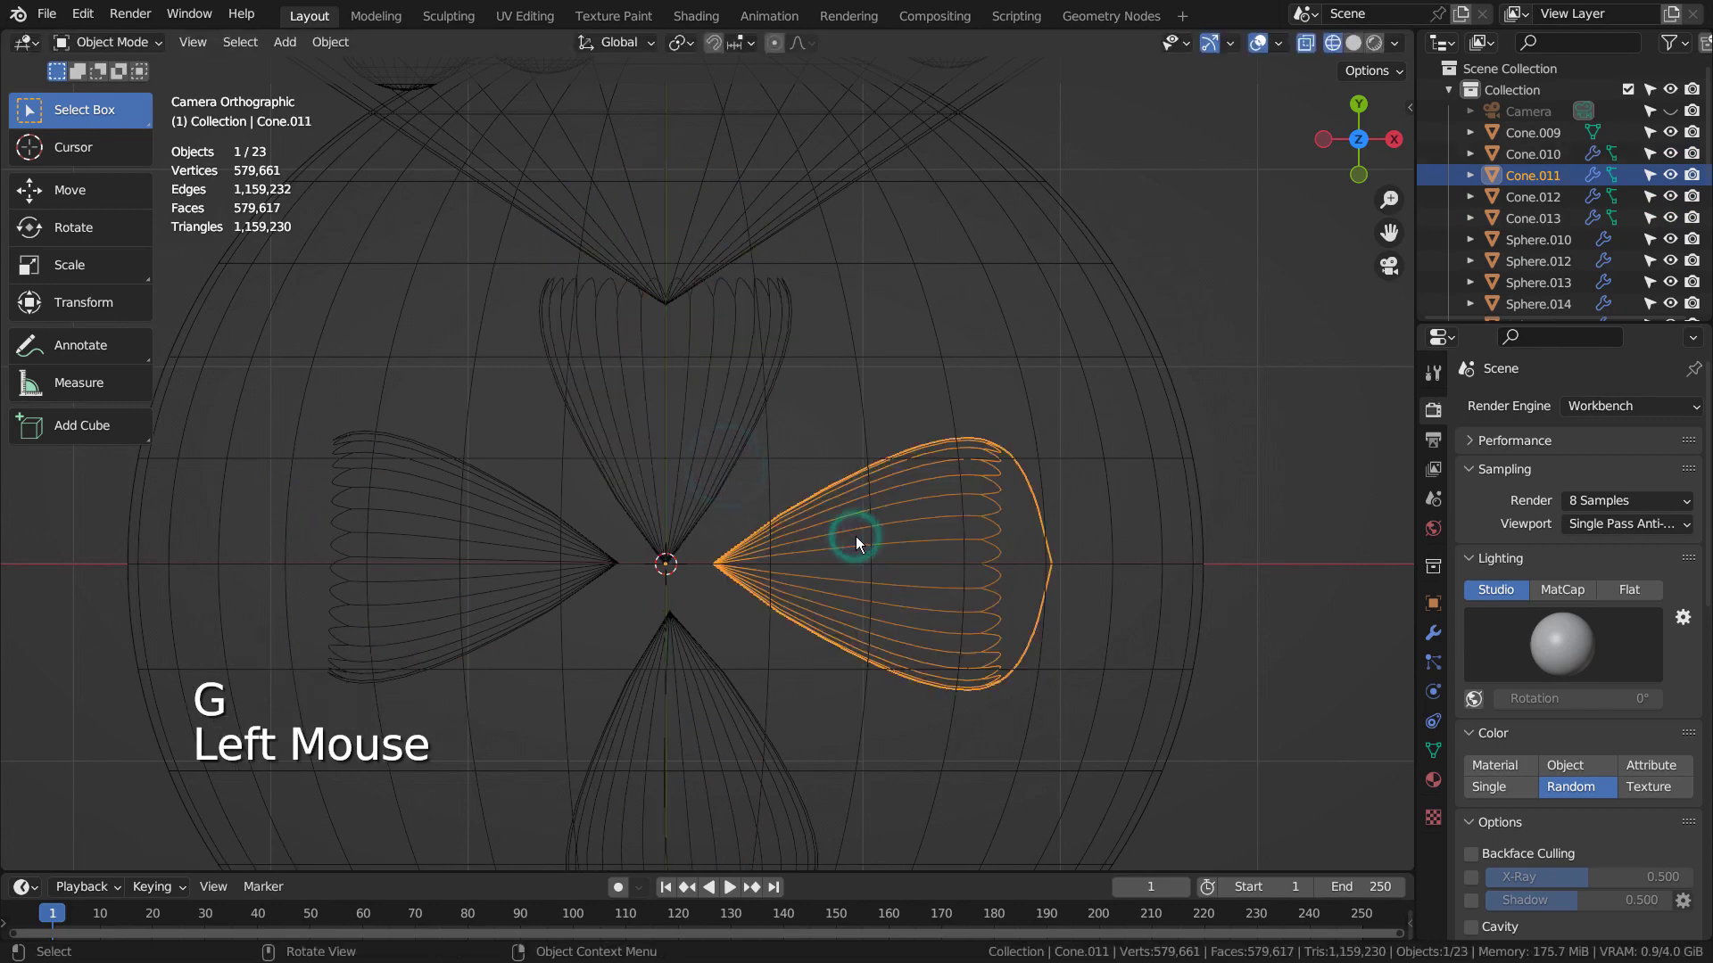
pyautogui.press('g')
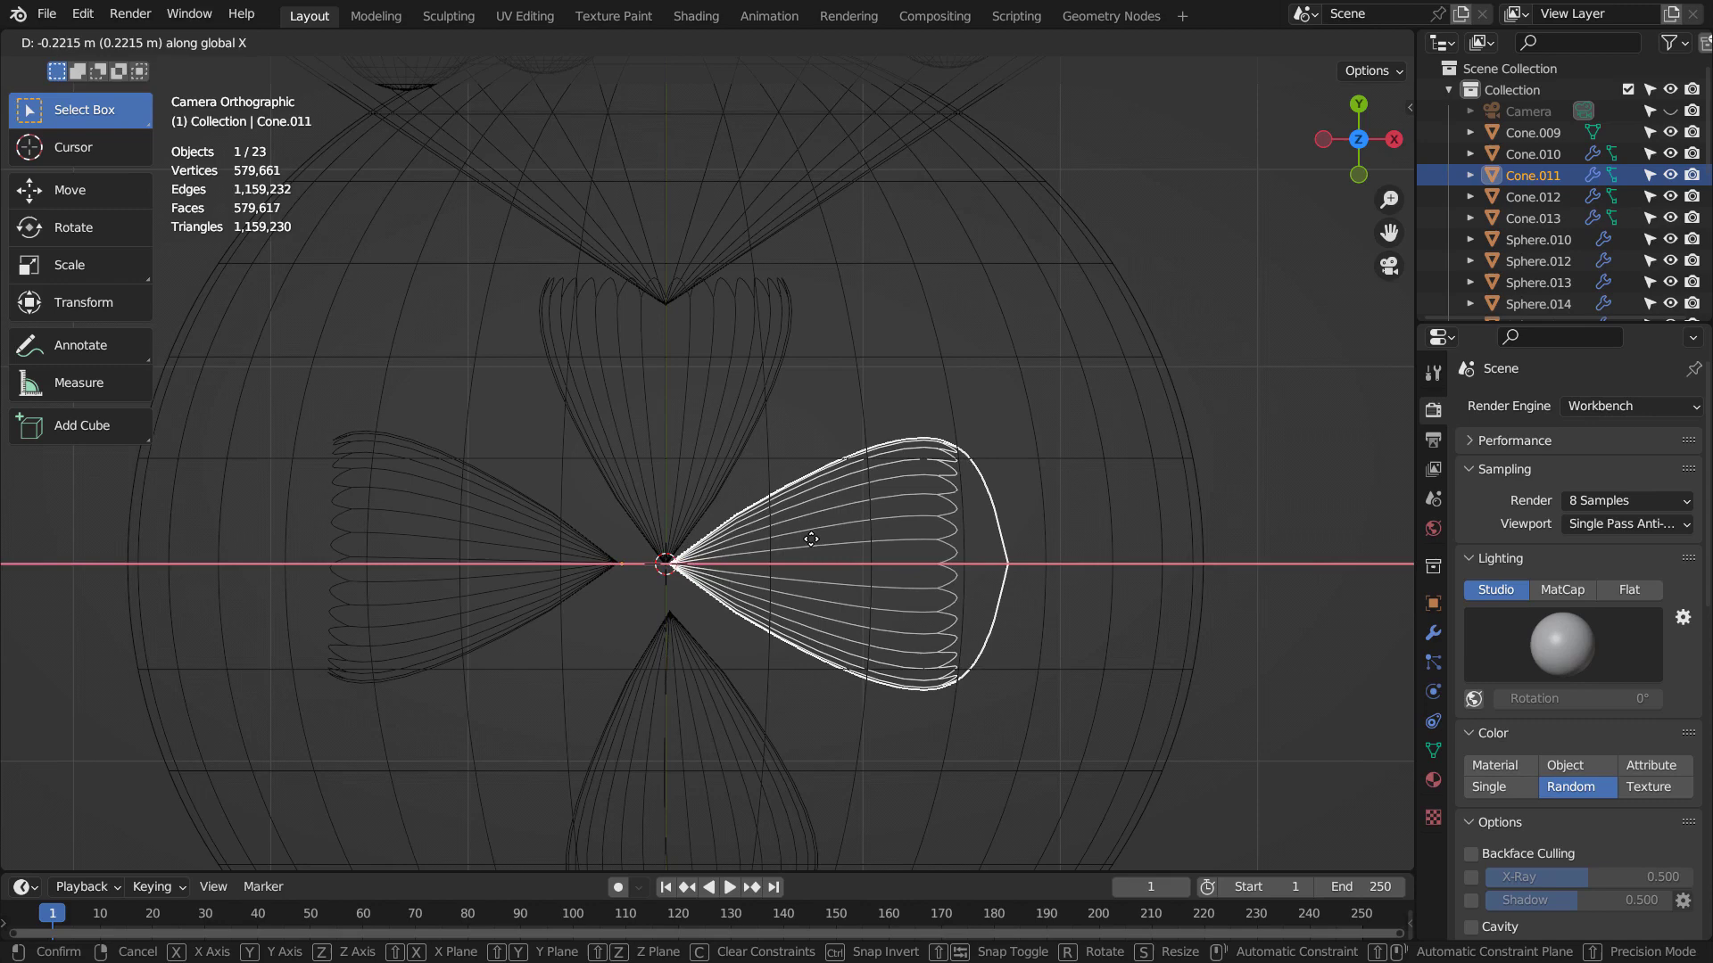
pyautogui.click(732, 733)
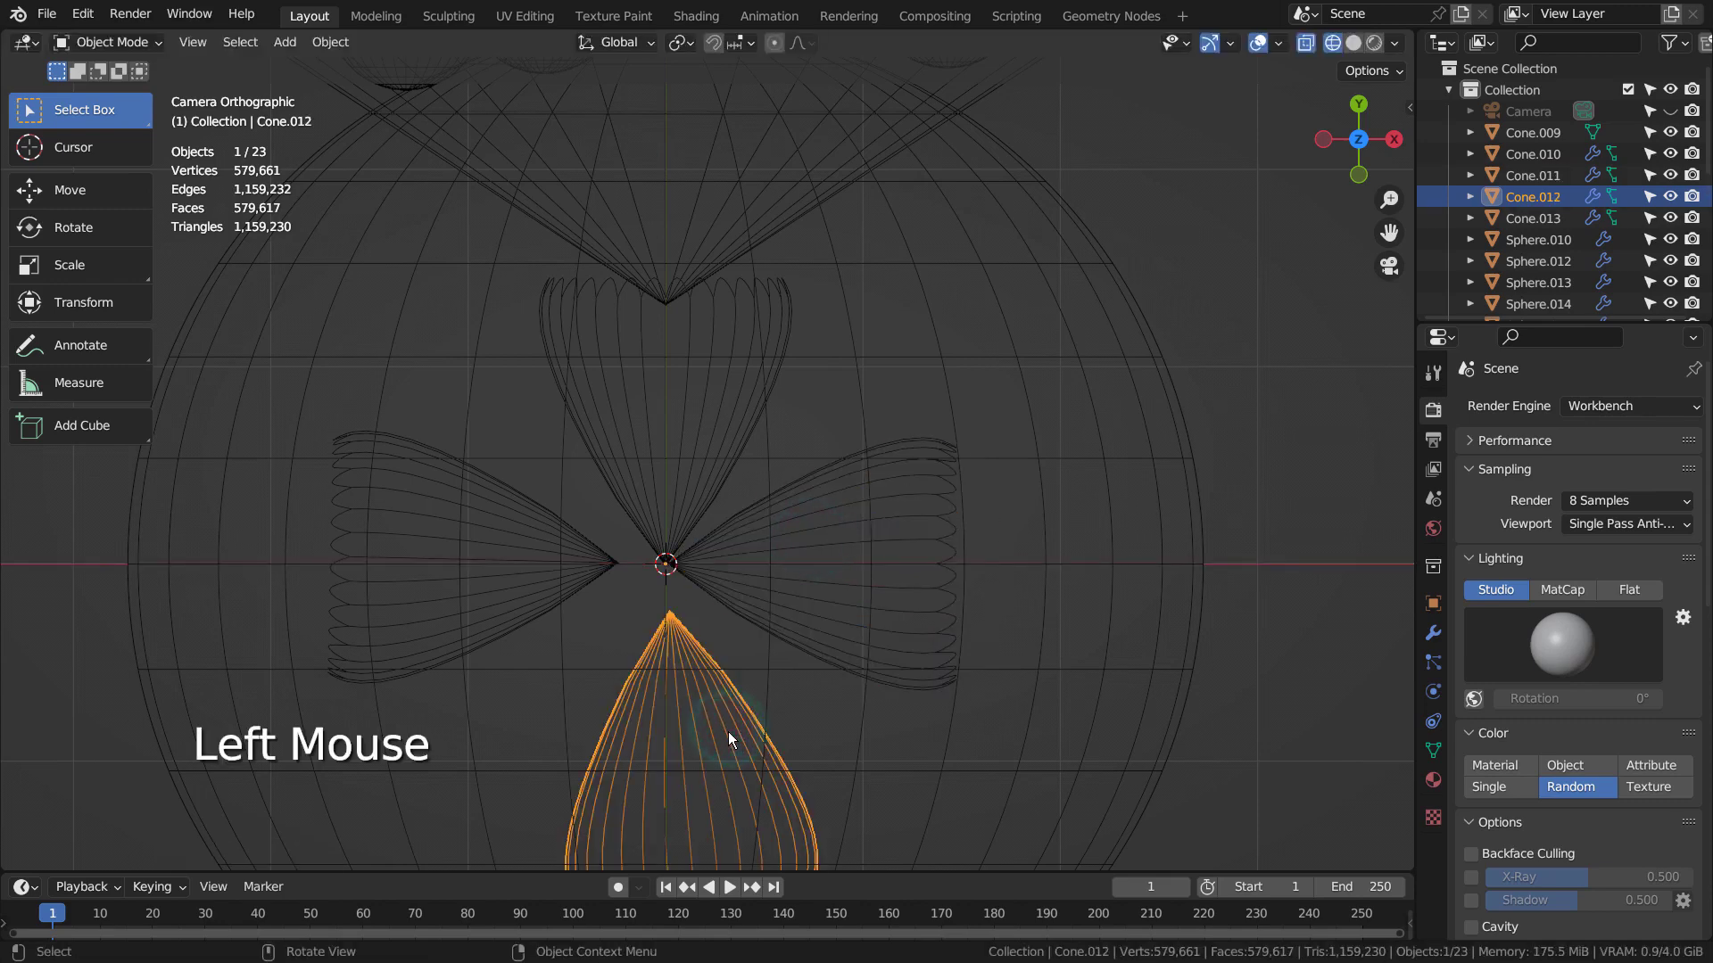
pyautogui.press('g')
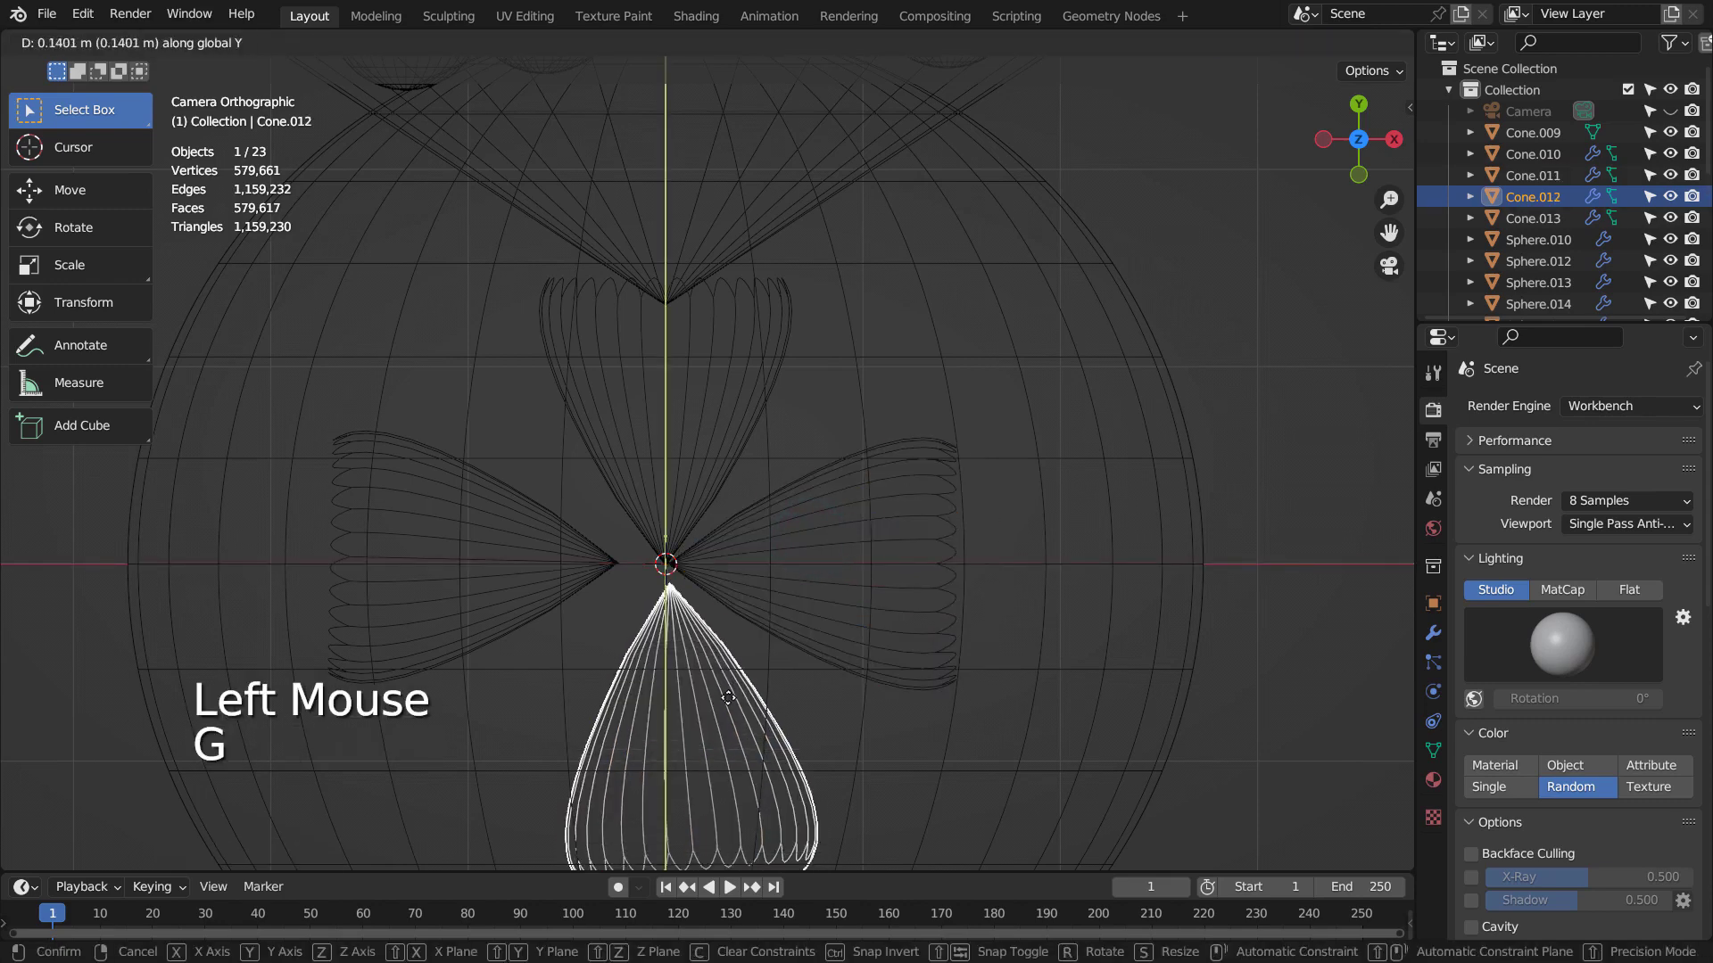
# - Slide the left petal sideways into place and hide the big pot sphere
pyautogui.click(538, 617)
pyautogui.press('d')
pyautogui.press('g')
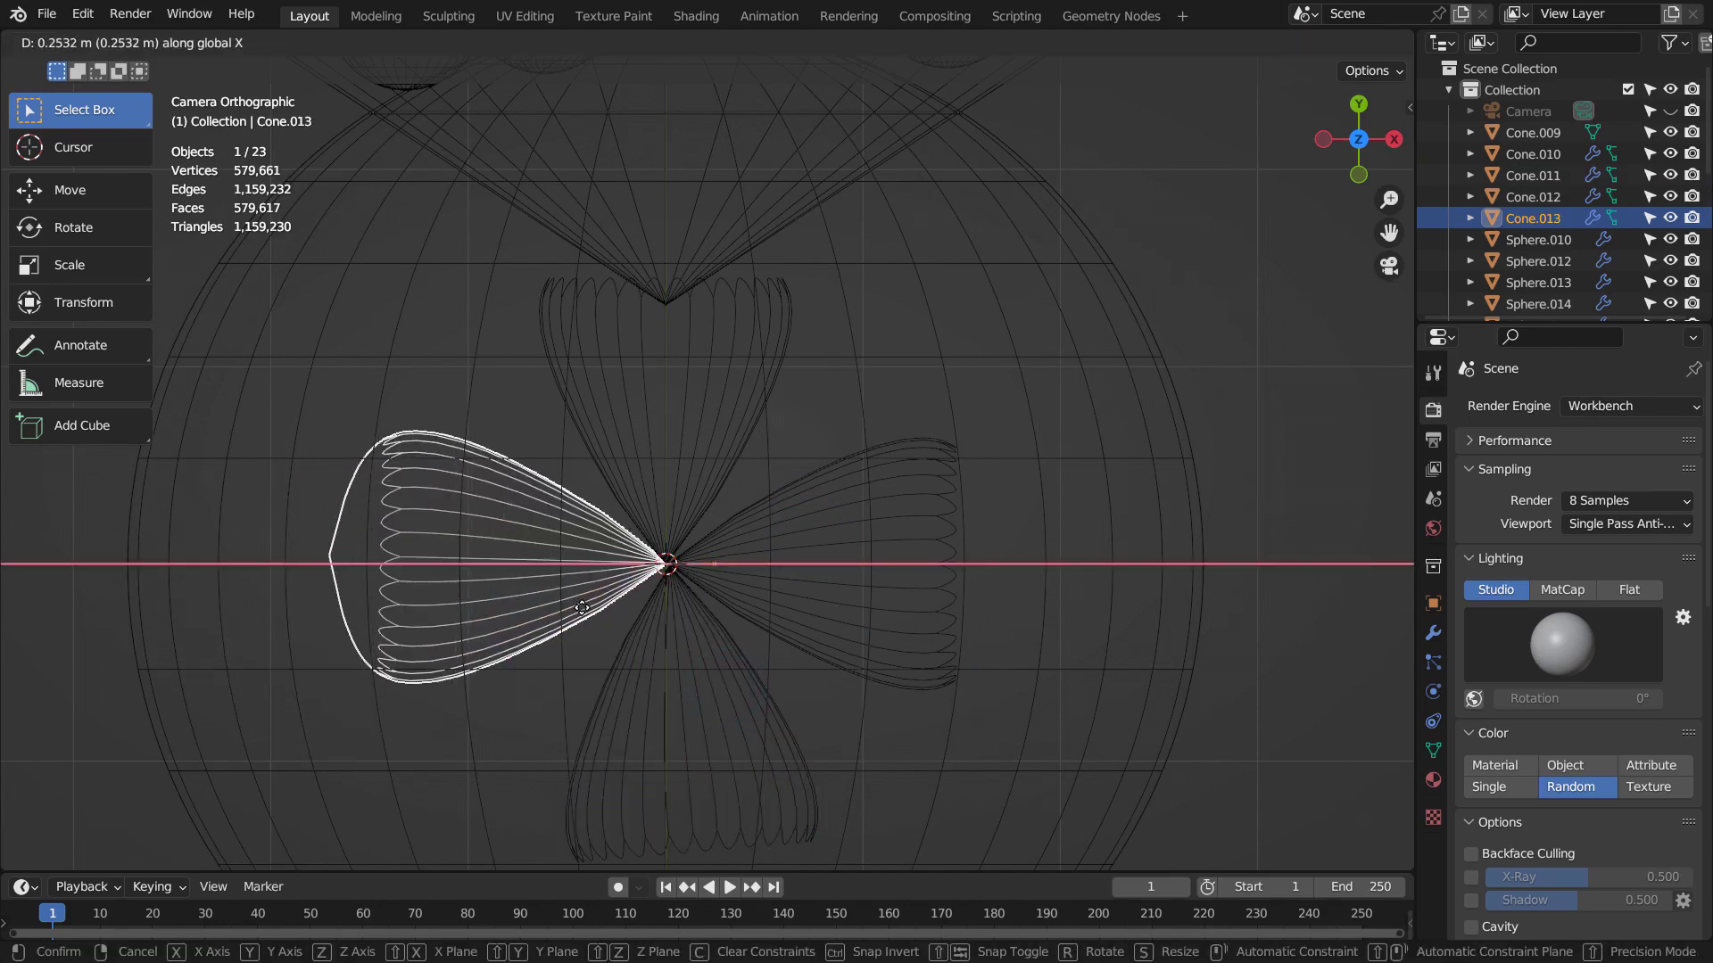
pyautogui.click(688, 472)
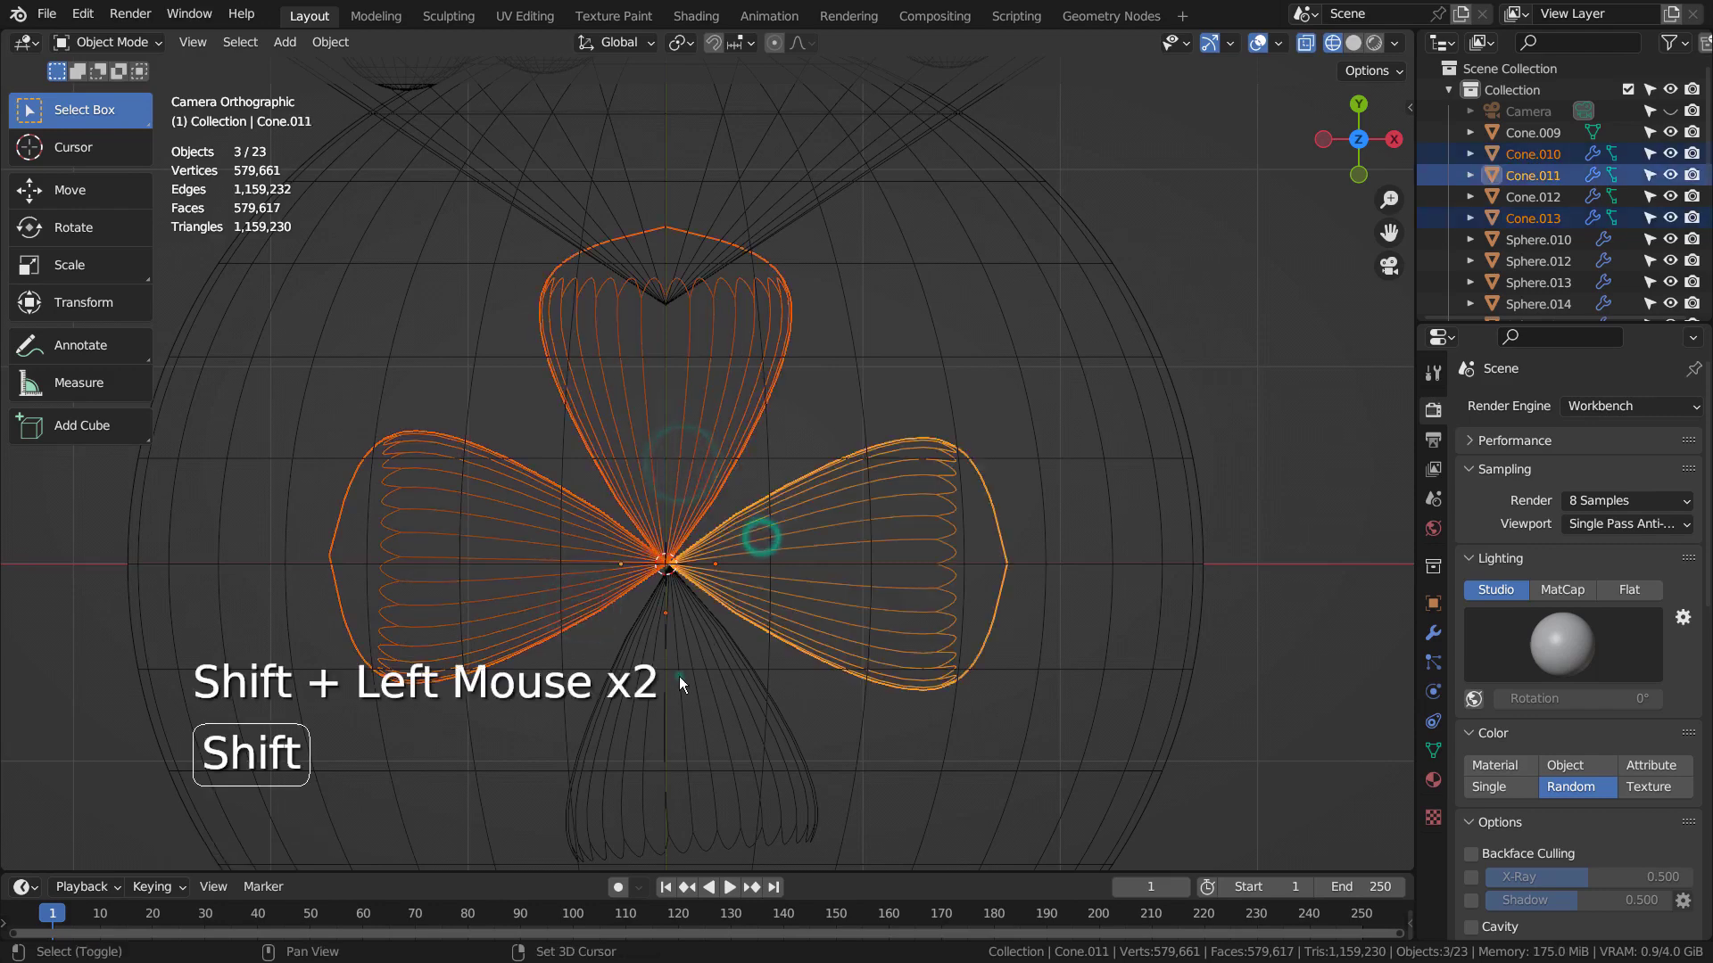
pyautogui.click(1128, 509)
pyautogui.press('h')
pyautogui.click(904, 524)
pyautogui.click(690, 451)
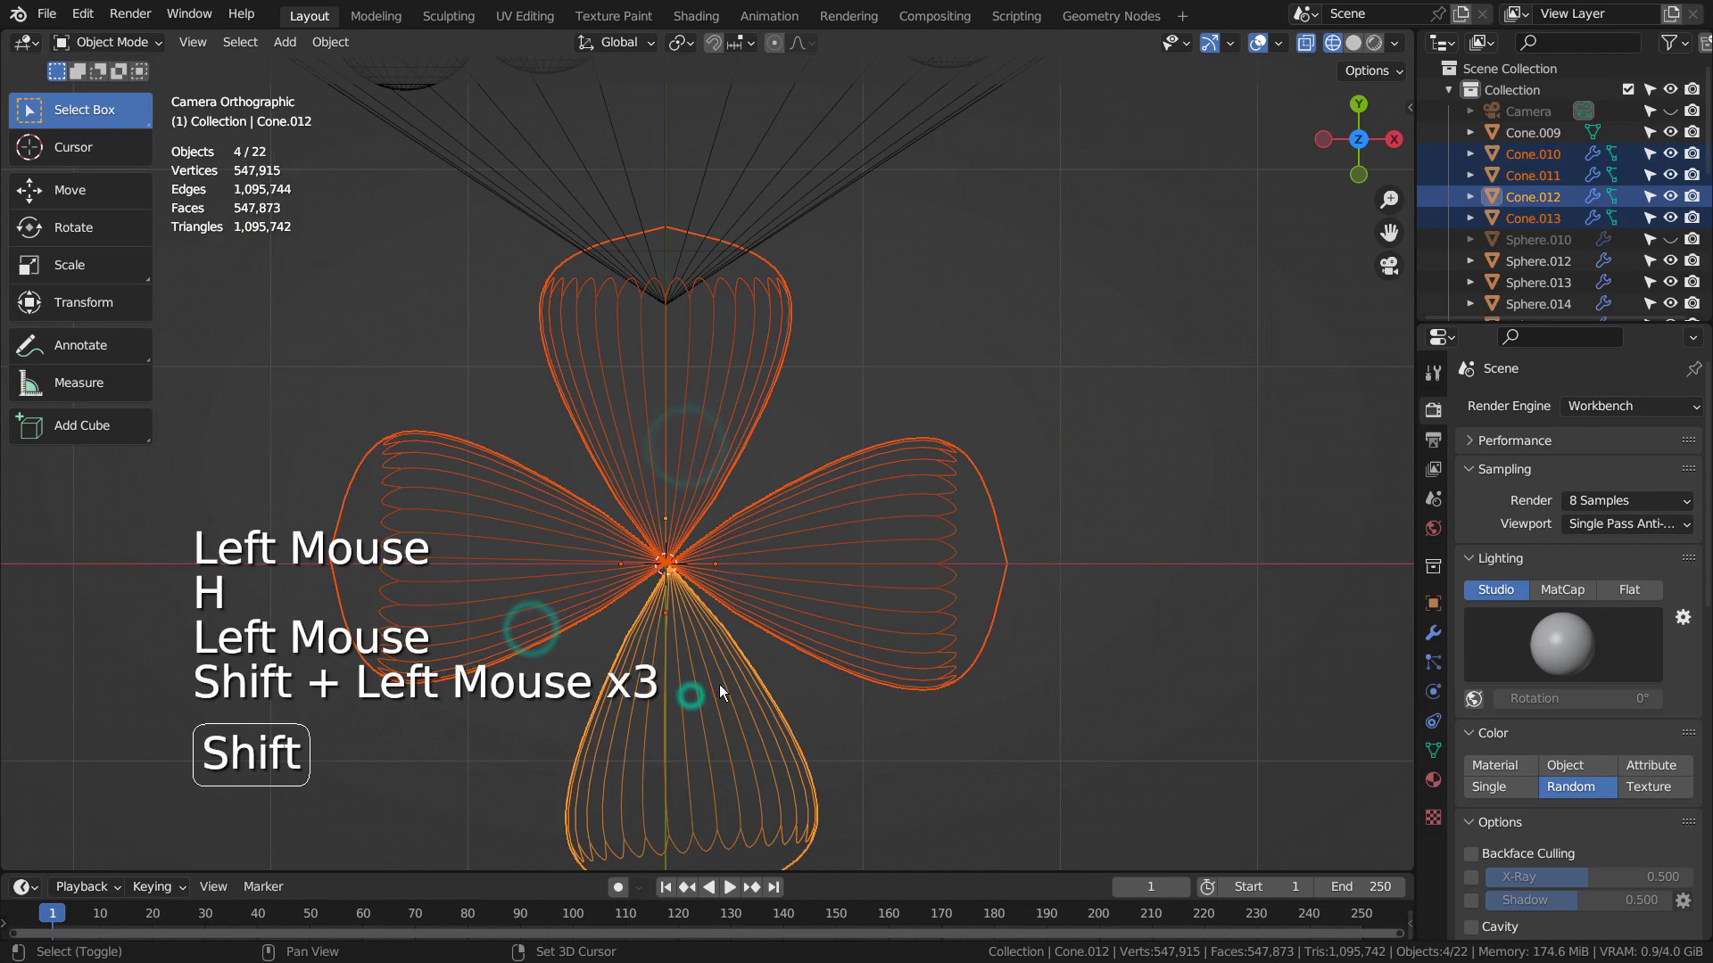
# - Move the flower up-left of the pot and tilt it, then place a rotated duplicate on the right
pyautogui.scroll(-3)
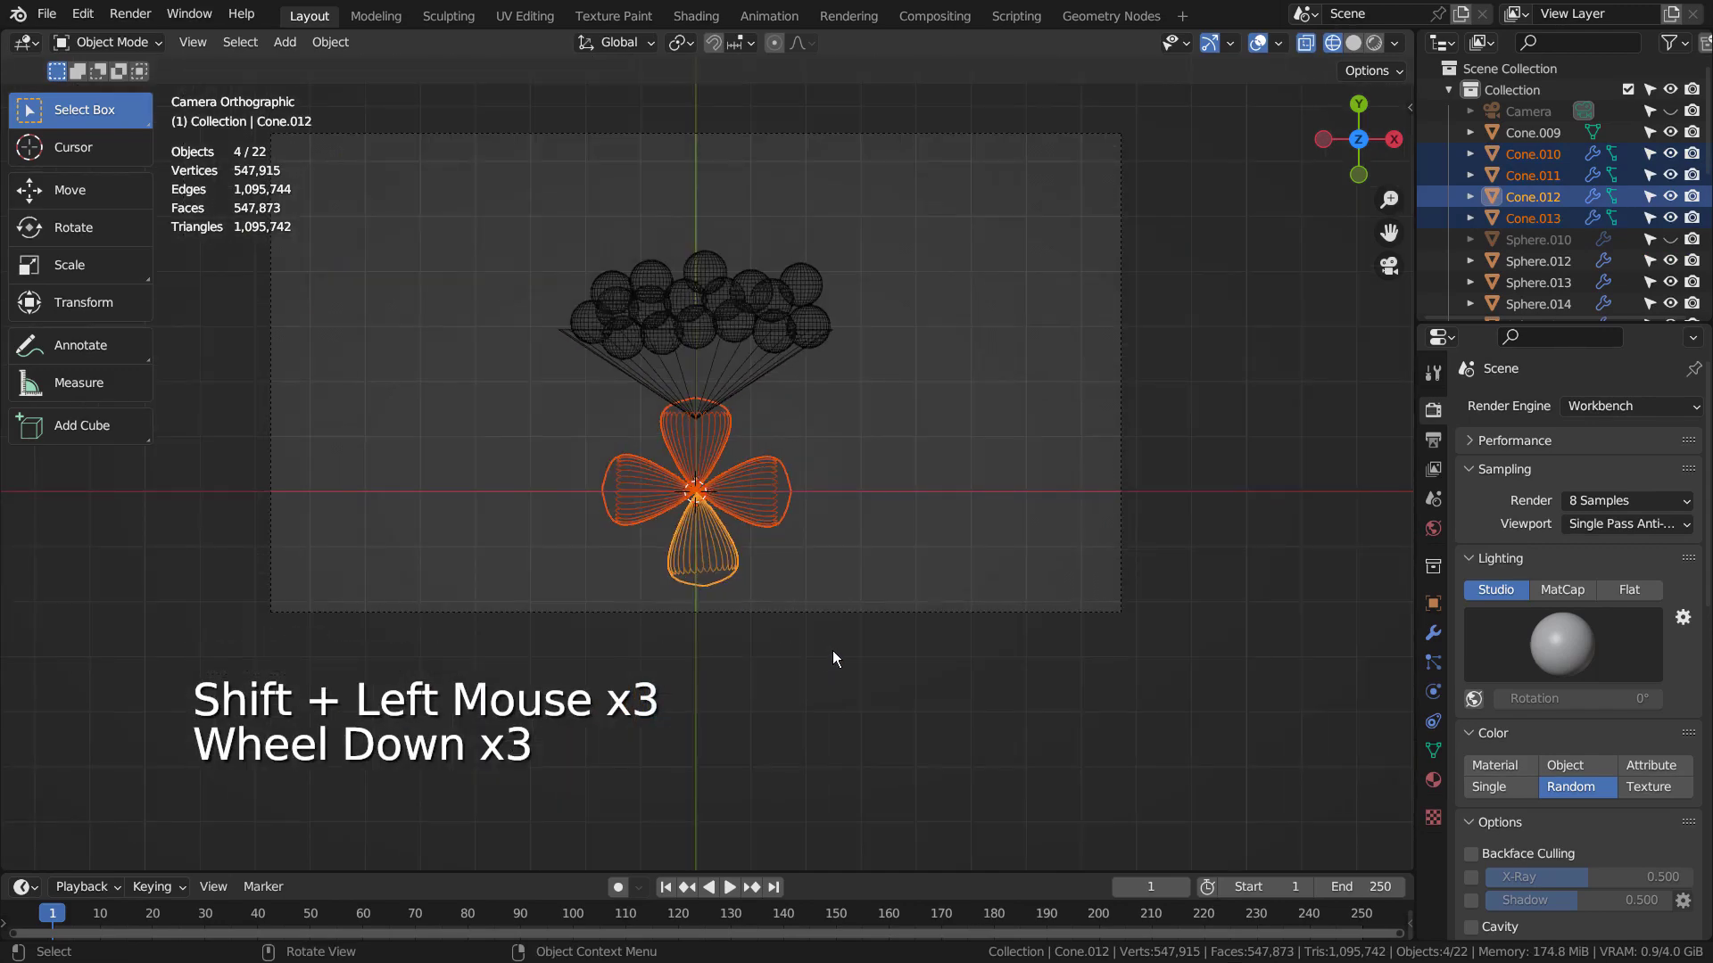
pyautogui.press('g')
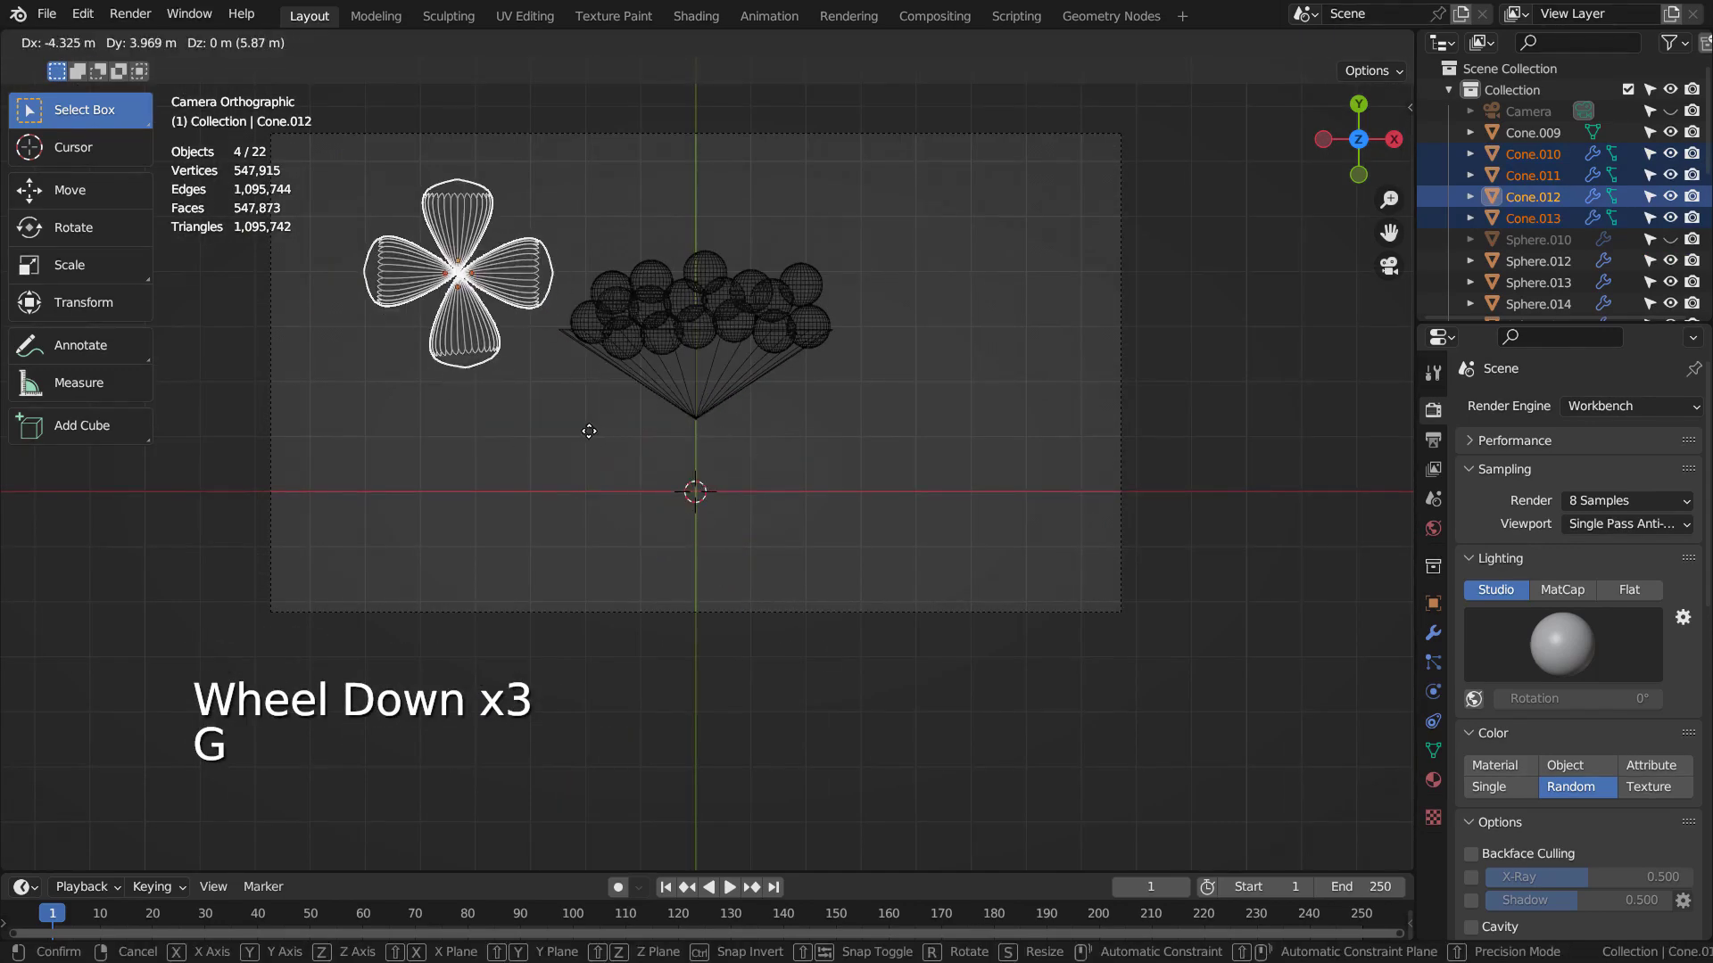
pyautogui.press('r')
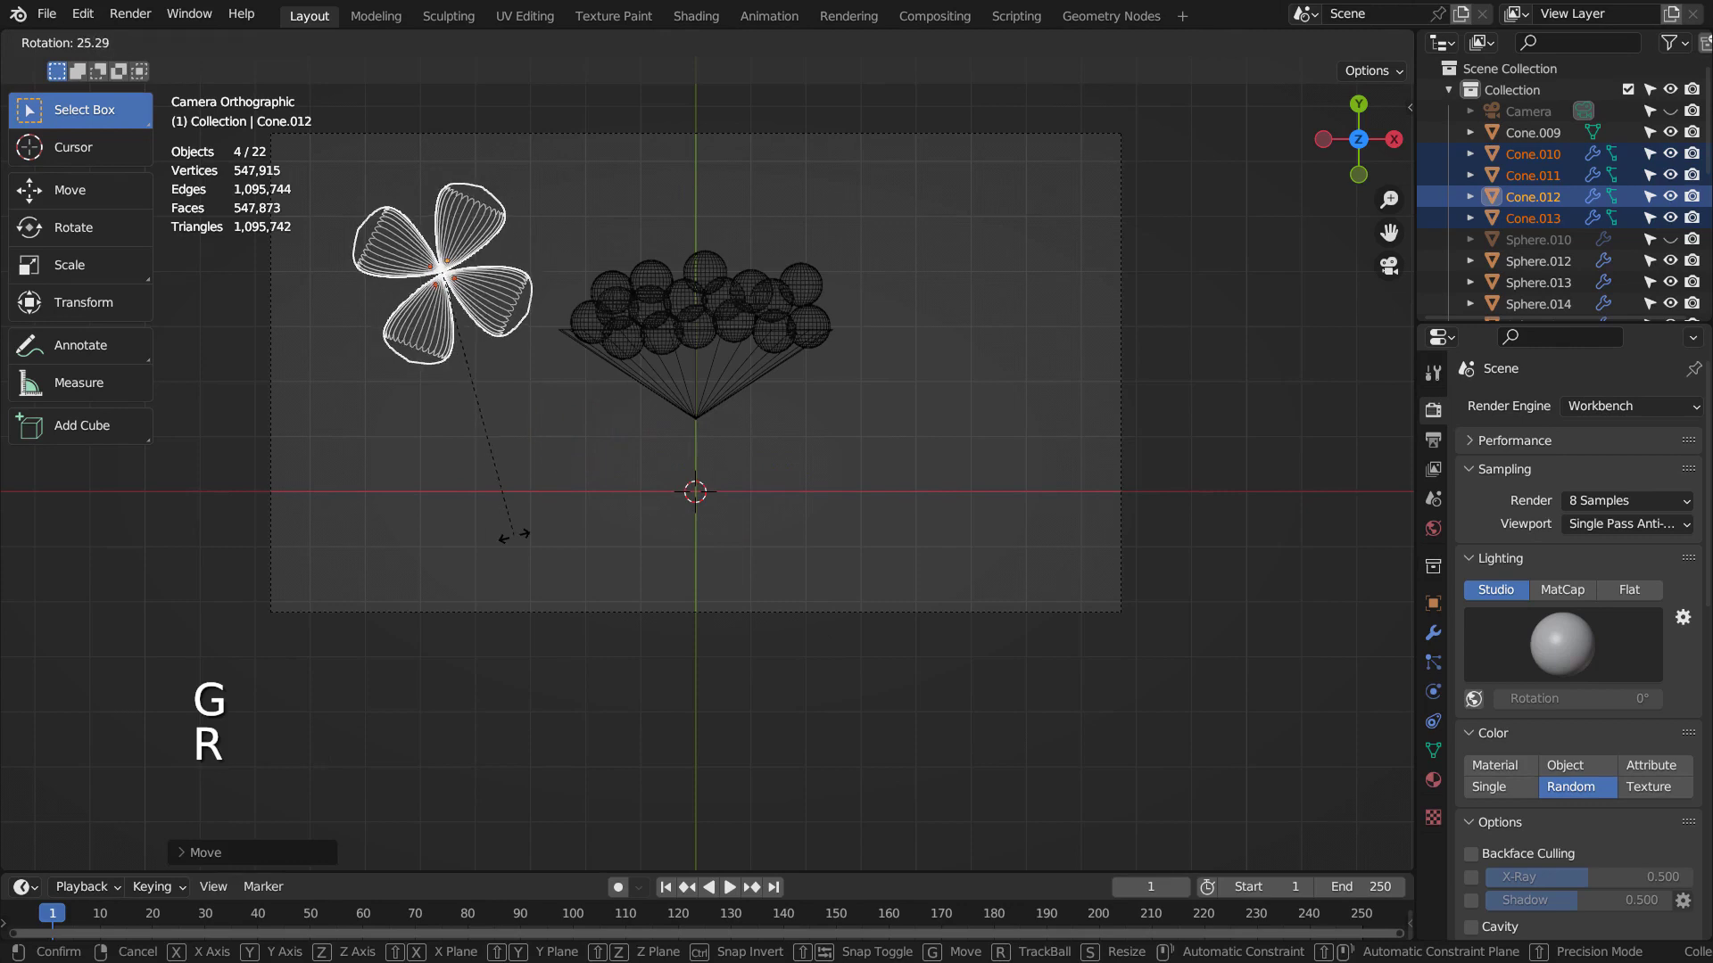
pyautogui.press('shift+d')
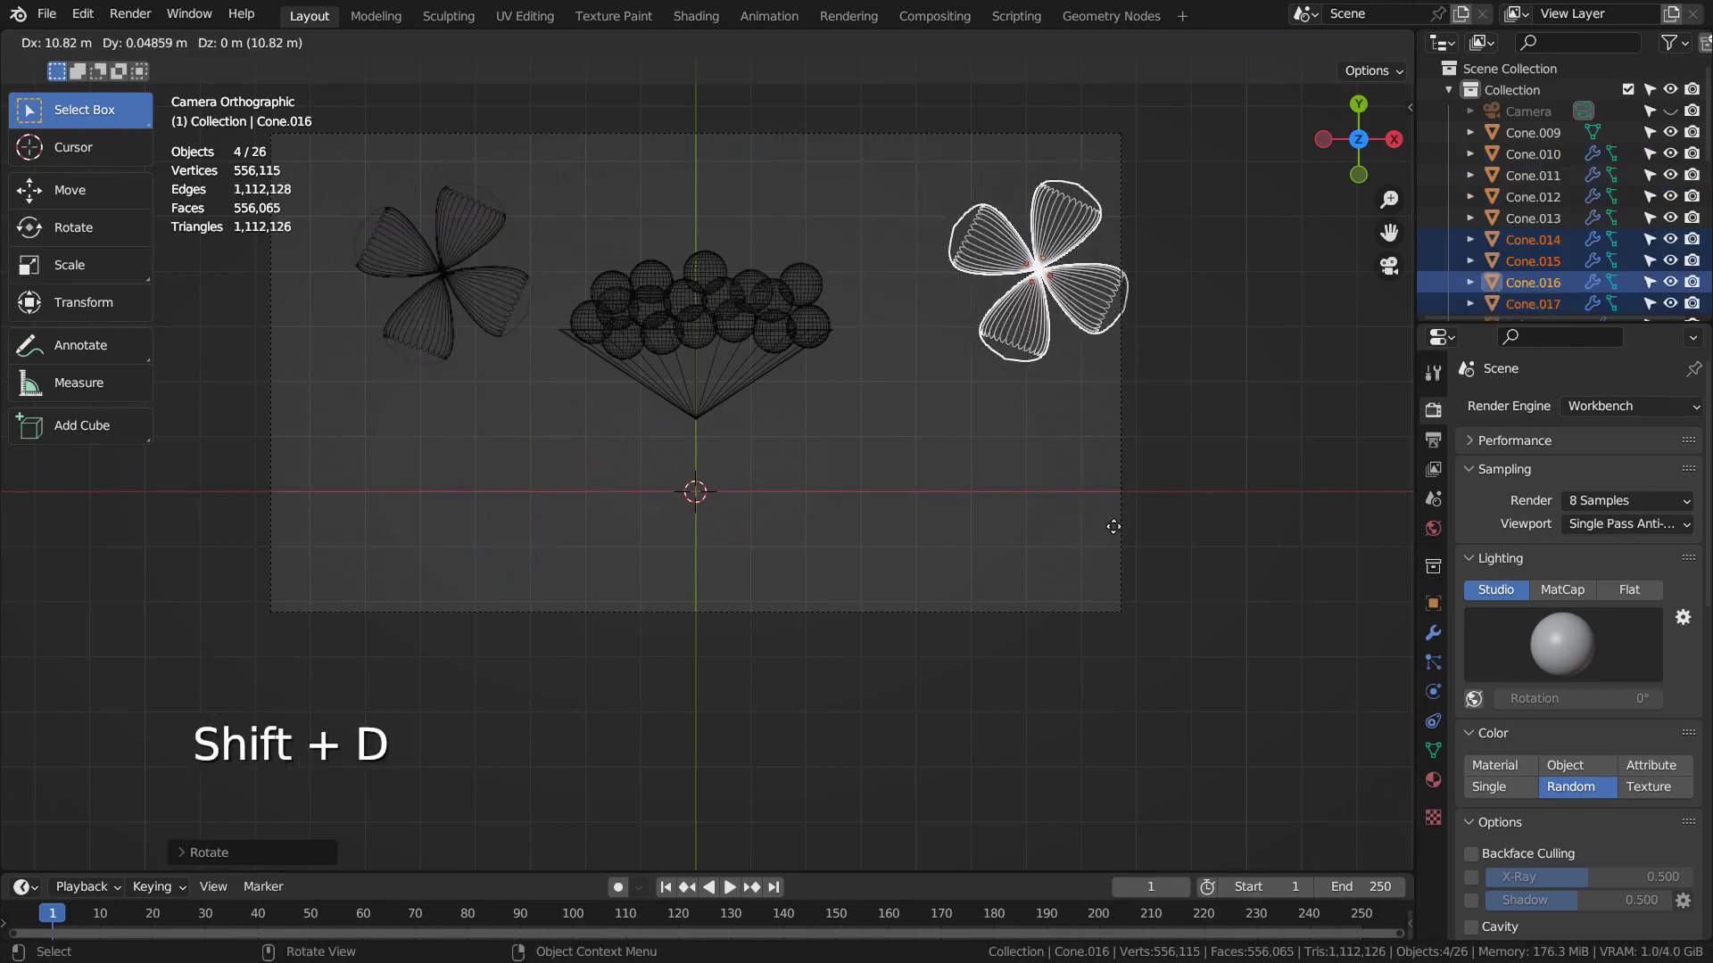
pyautogui.press('r')
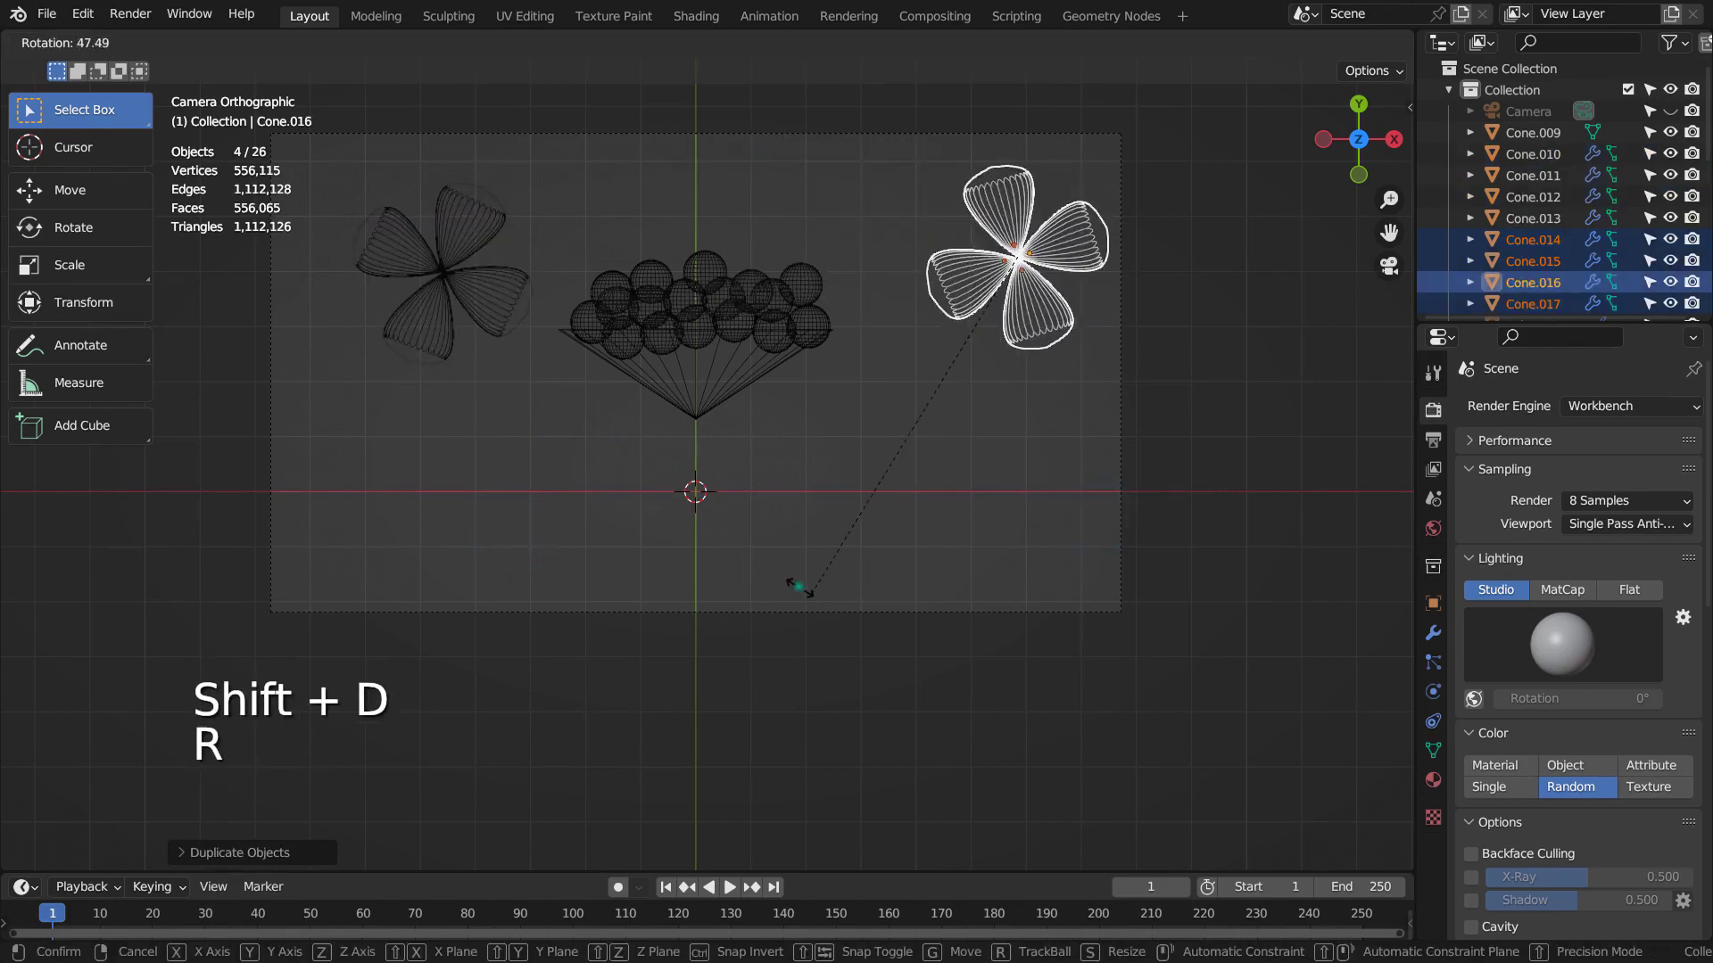
pyautogui.press('g')
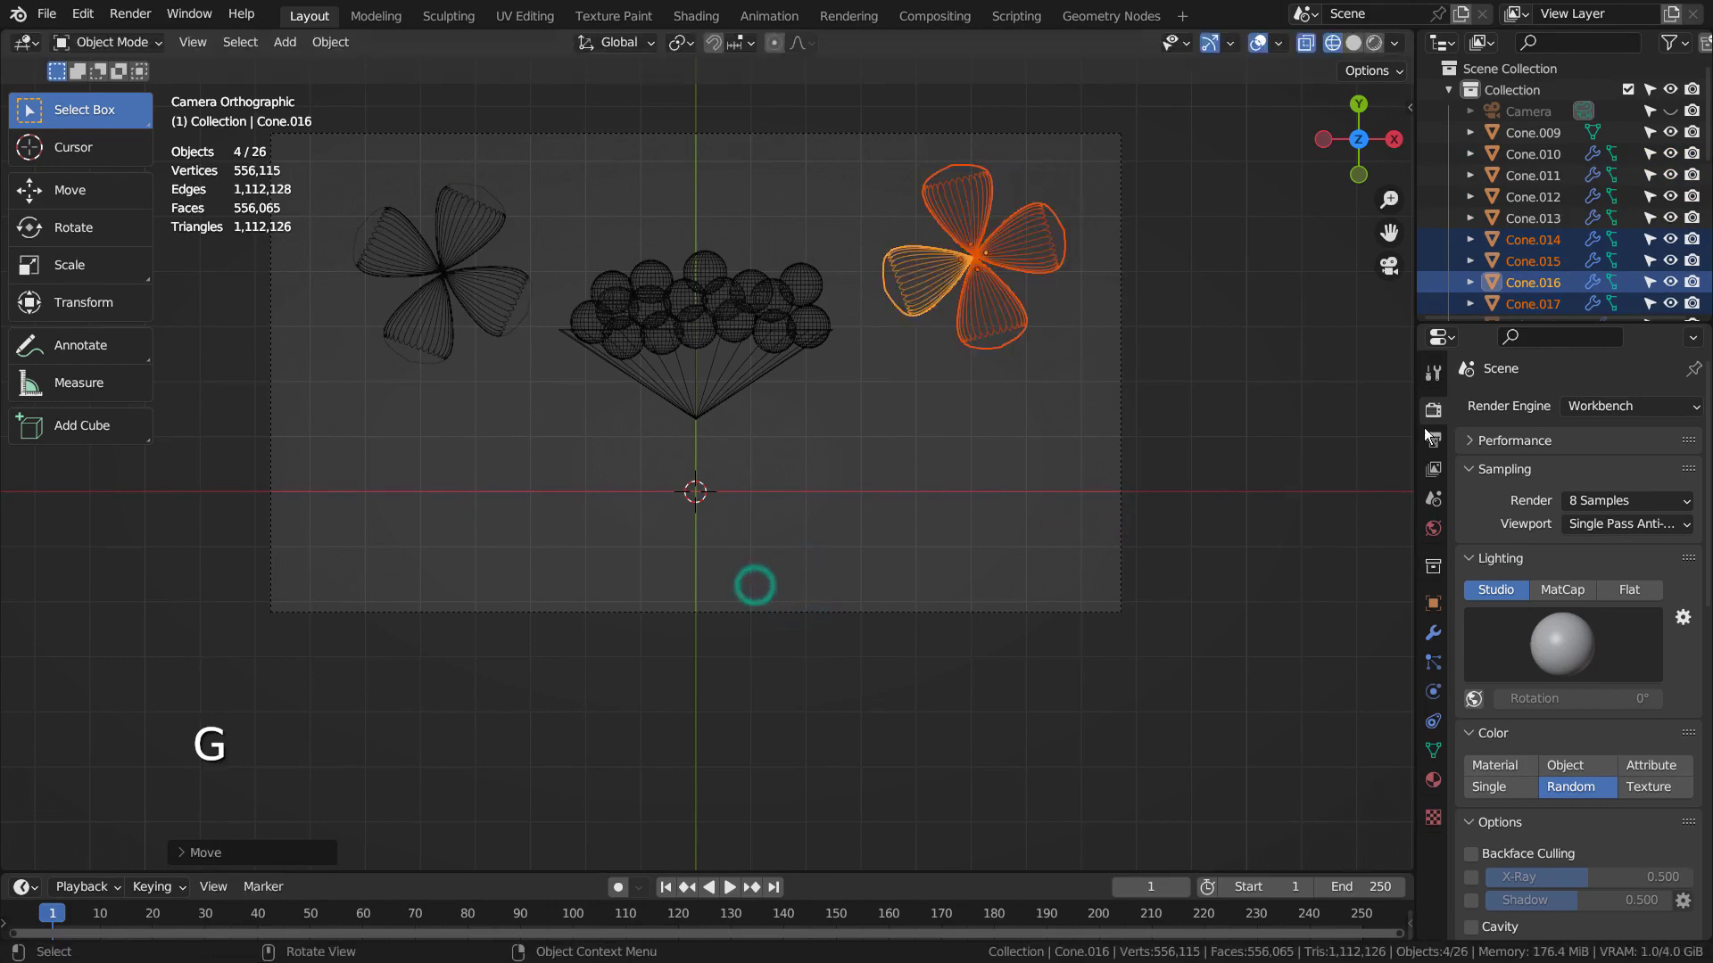
# - Switch to solid shading, unhide the pot sphere keeping it round, and select all 27 objects
pyautogui.scroll(-3)
pyautogui.click(1669, 115)
pyautogui.click(978, 530)
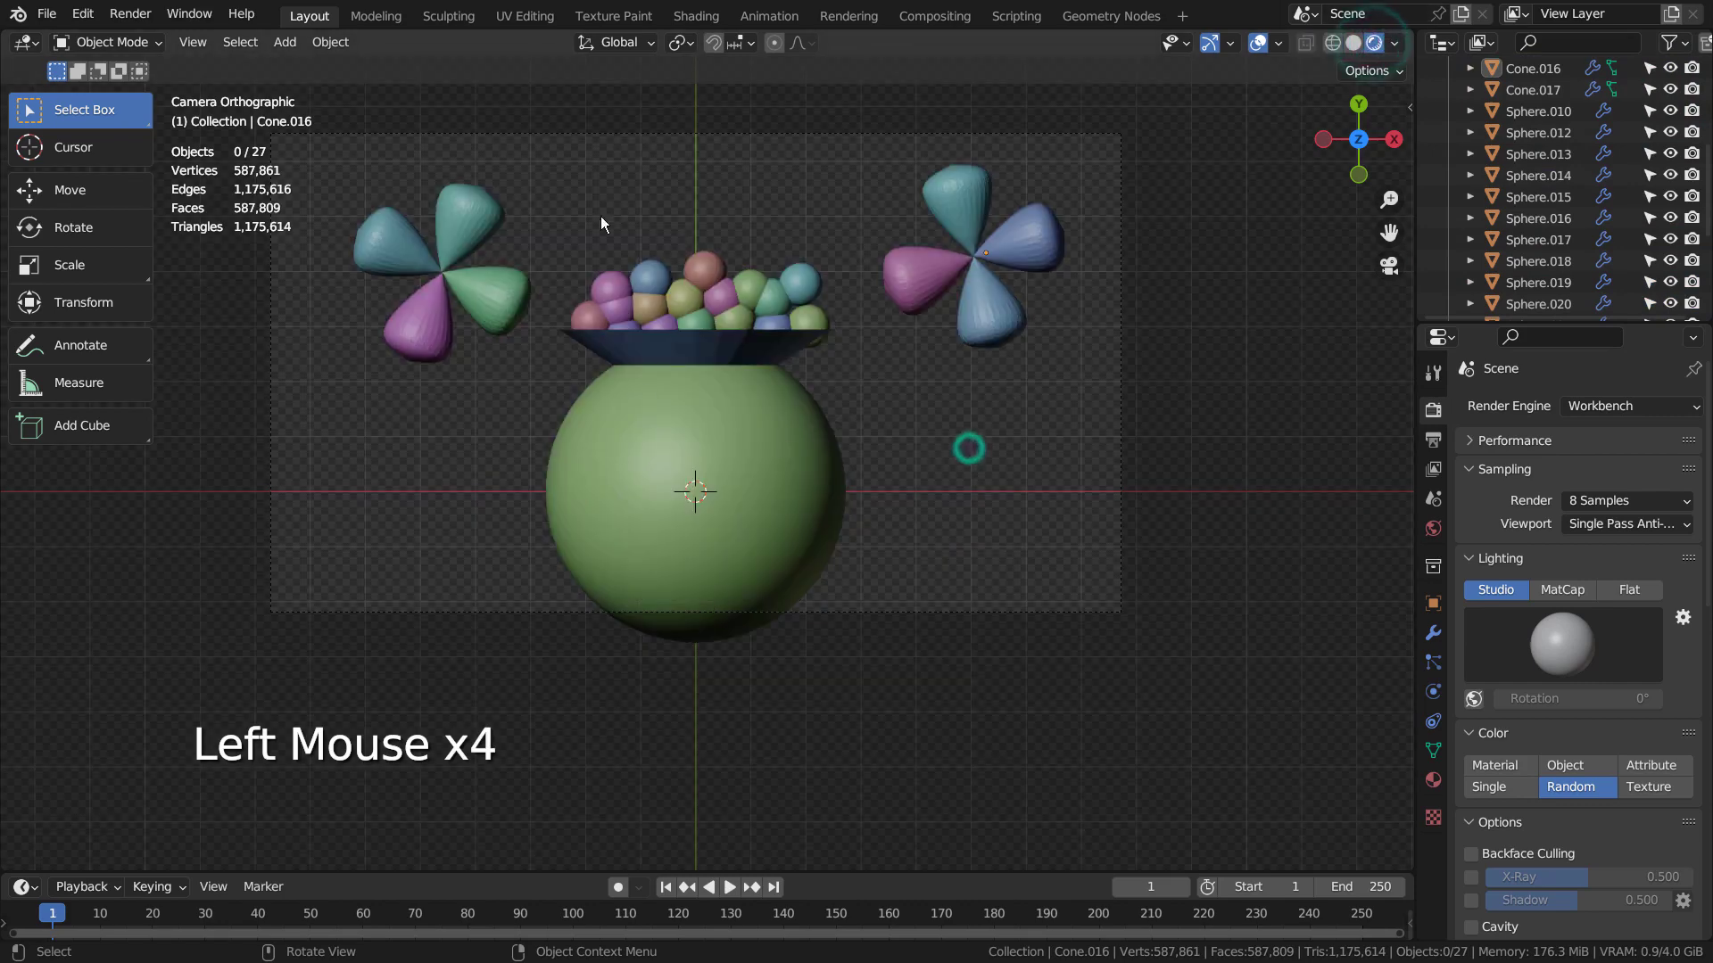
pyautogui.click(695, 465)
pyautogui.press('s')
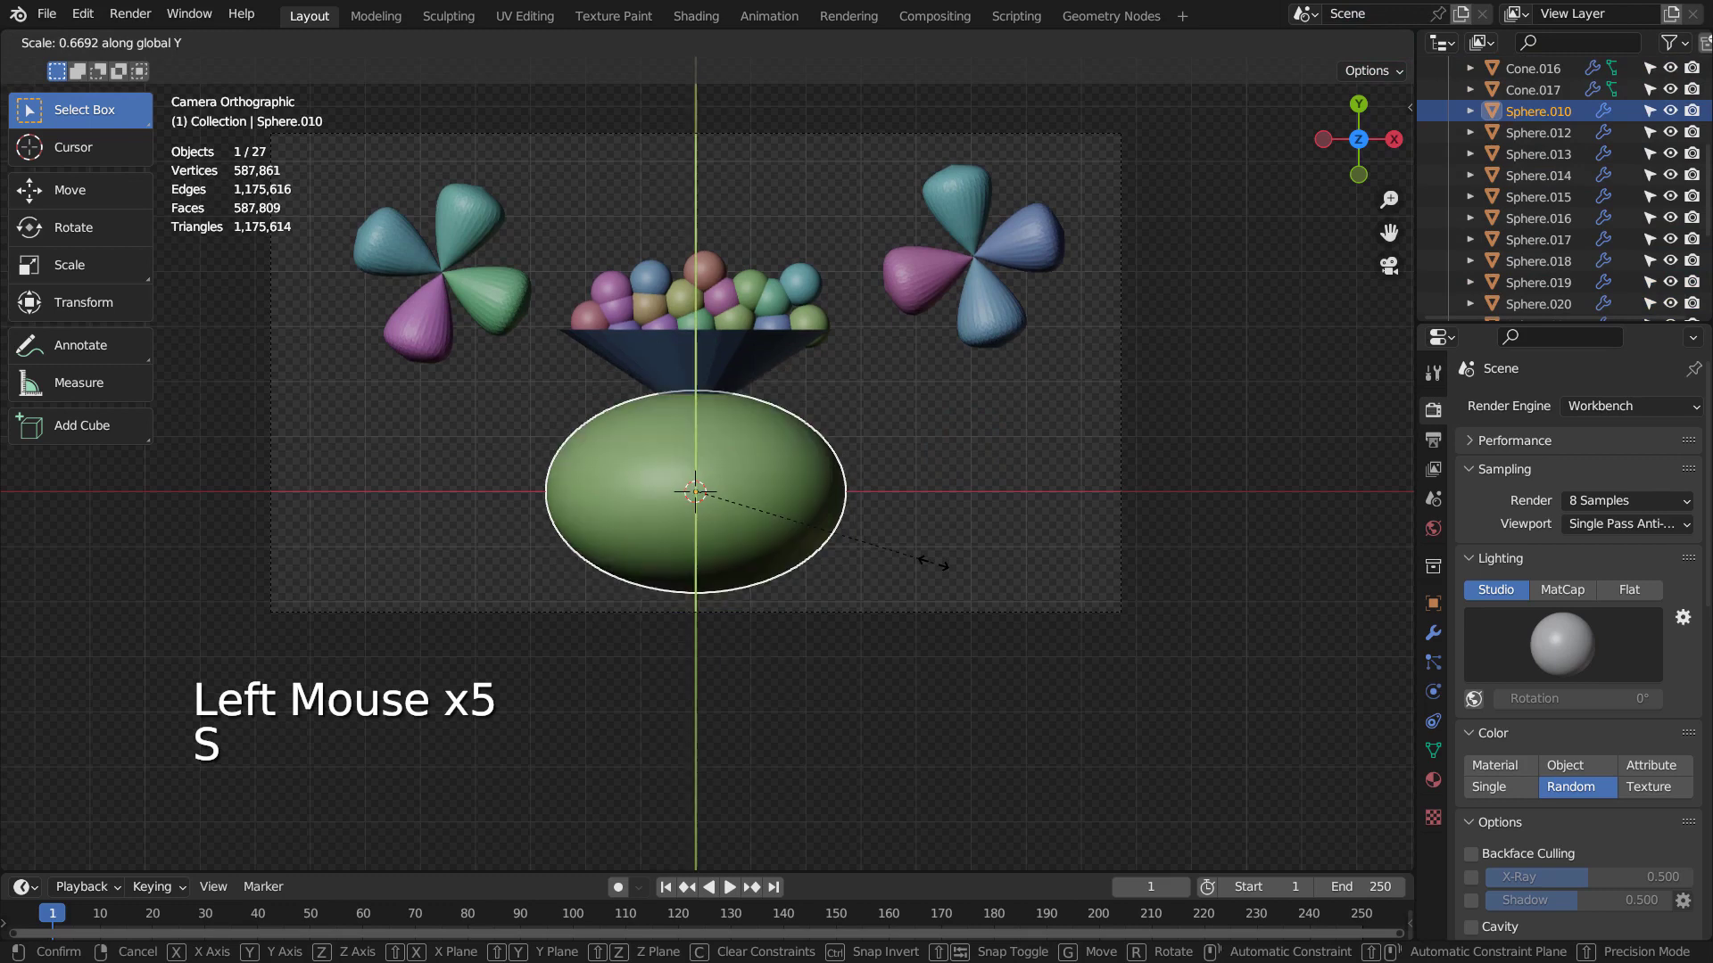
pyautogui.click(1002, 493)
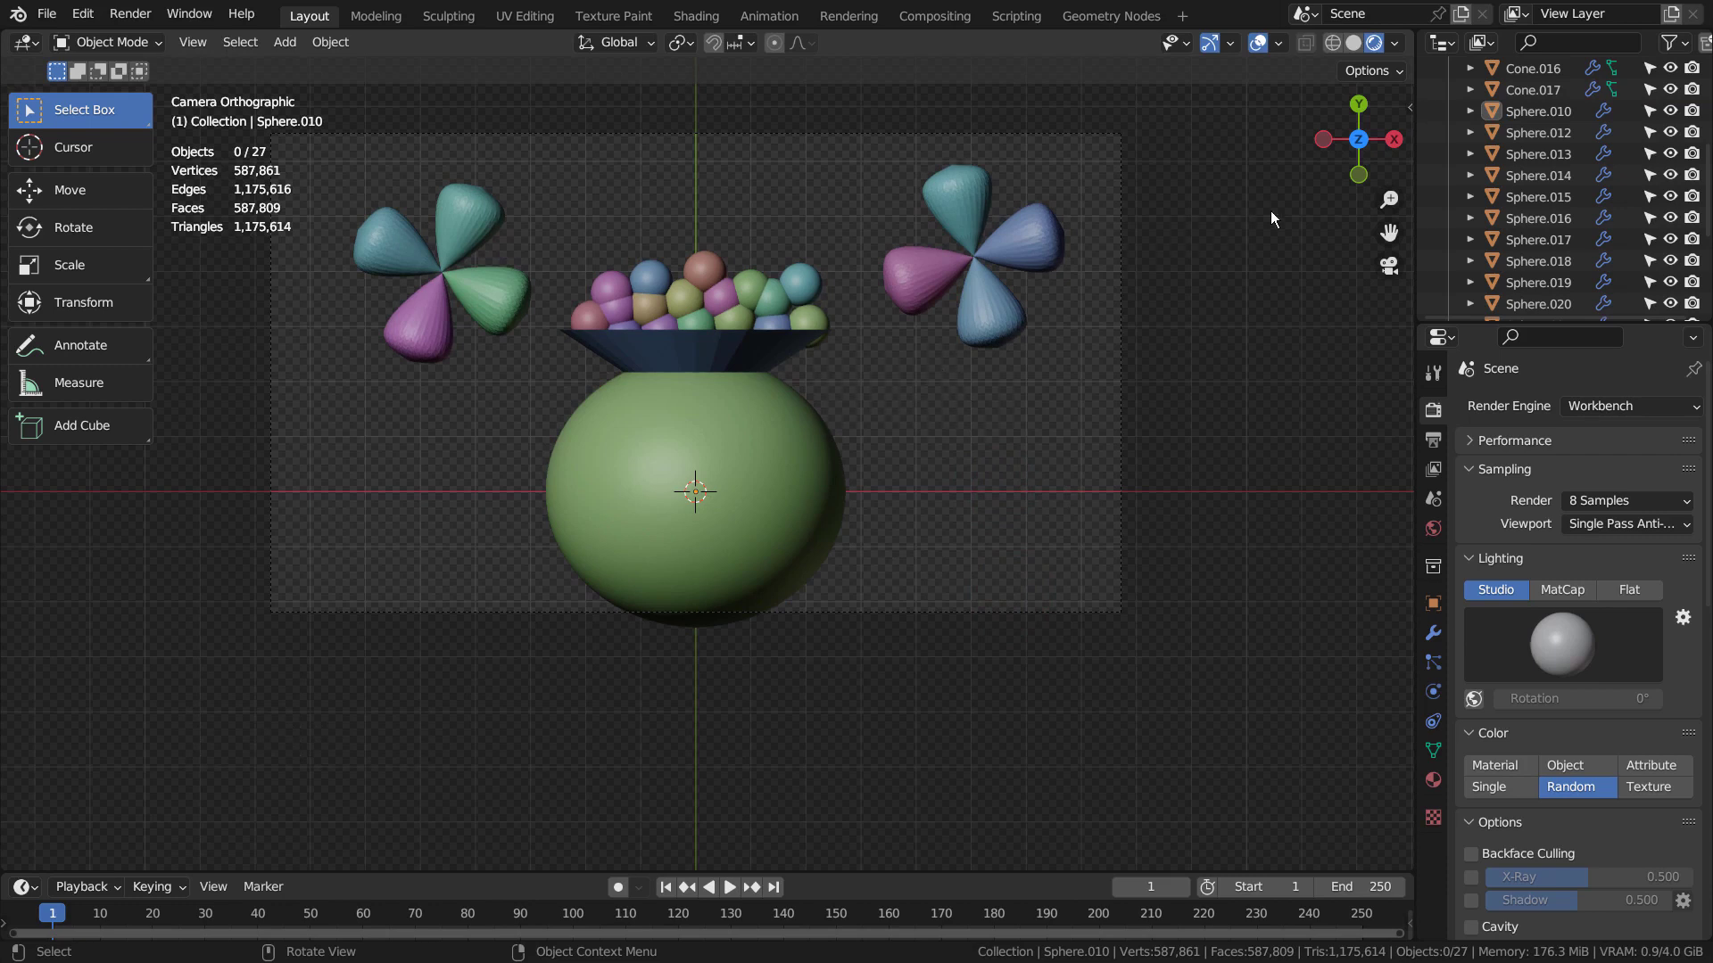
pyautogui.click(384, 156)
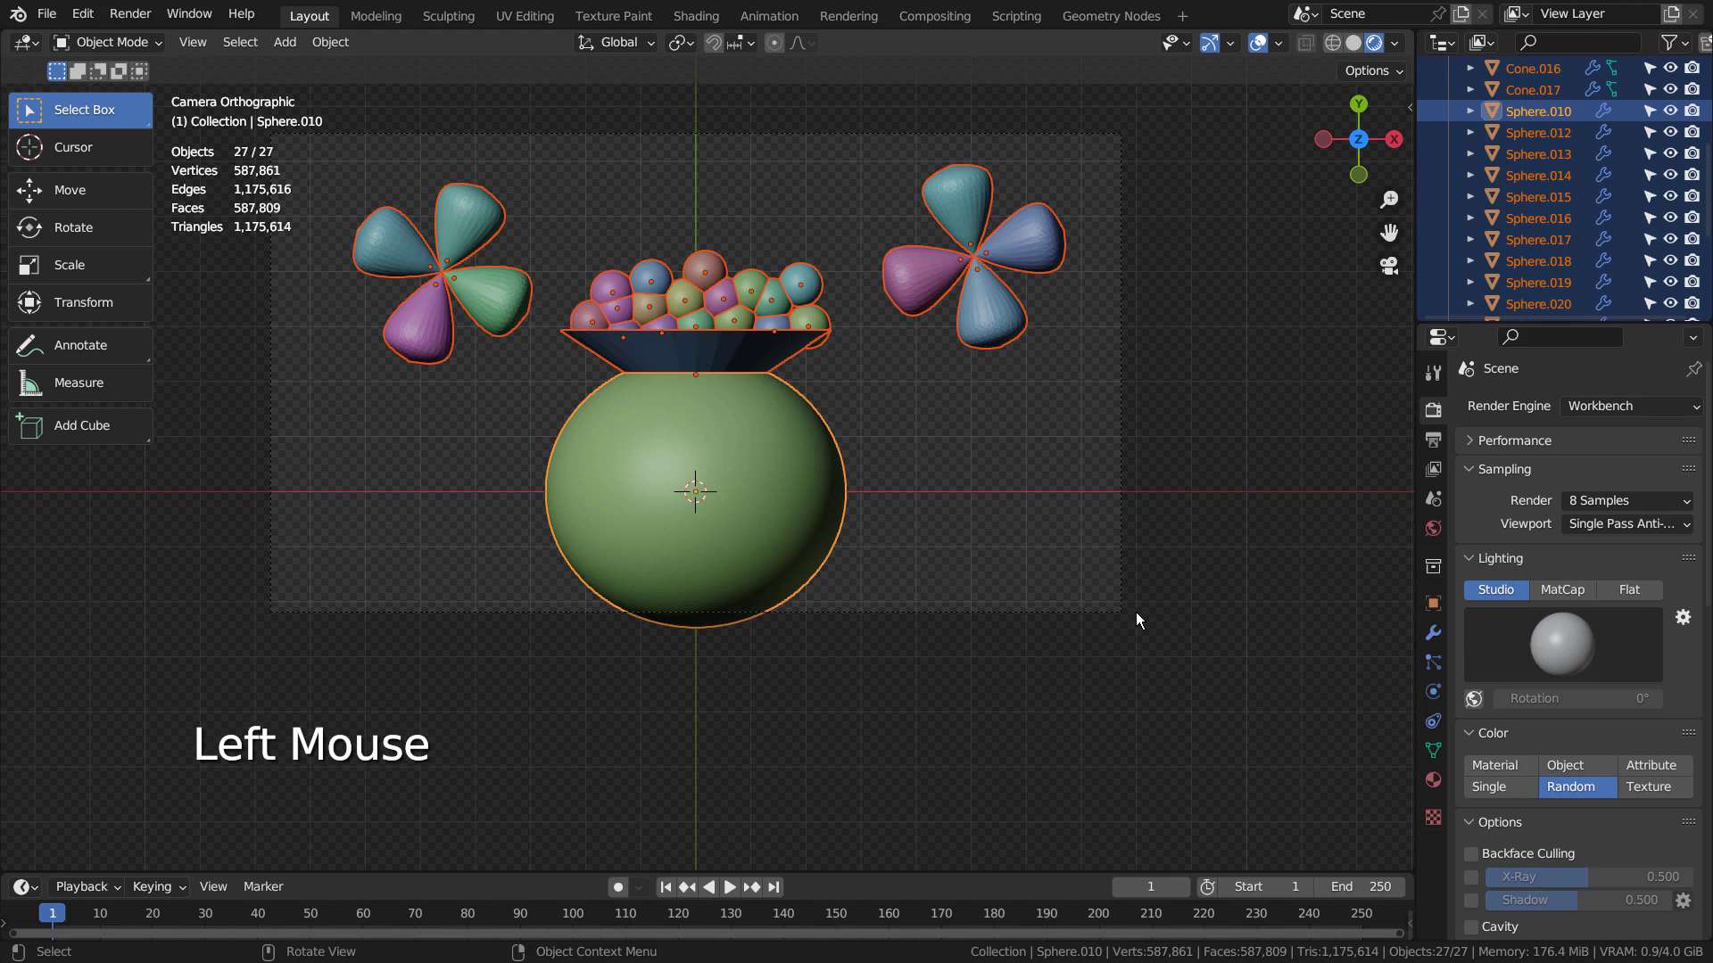
# - Move all objects into a new Collection 2 and exclude it from the view
pyautogui.press('m')
pyautogui.press('KP_Enter')
pyautogui.press('KP_Enter')
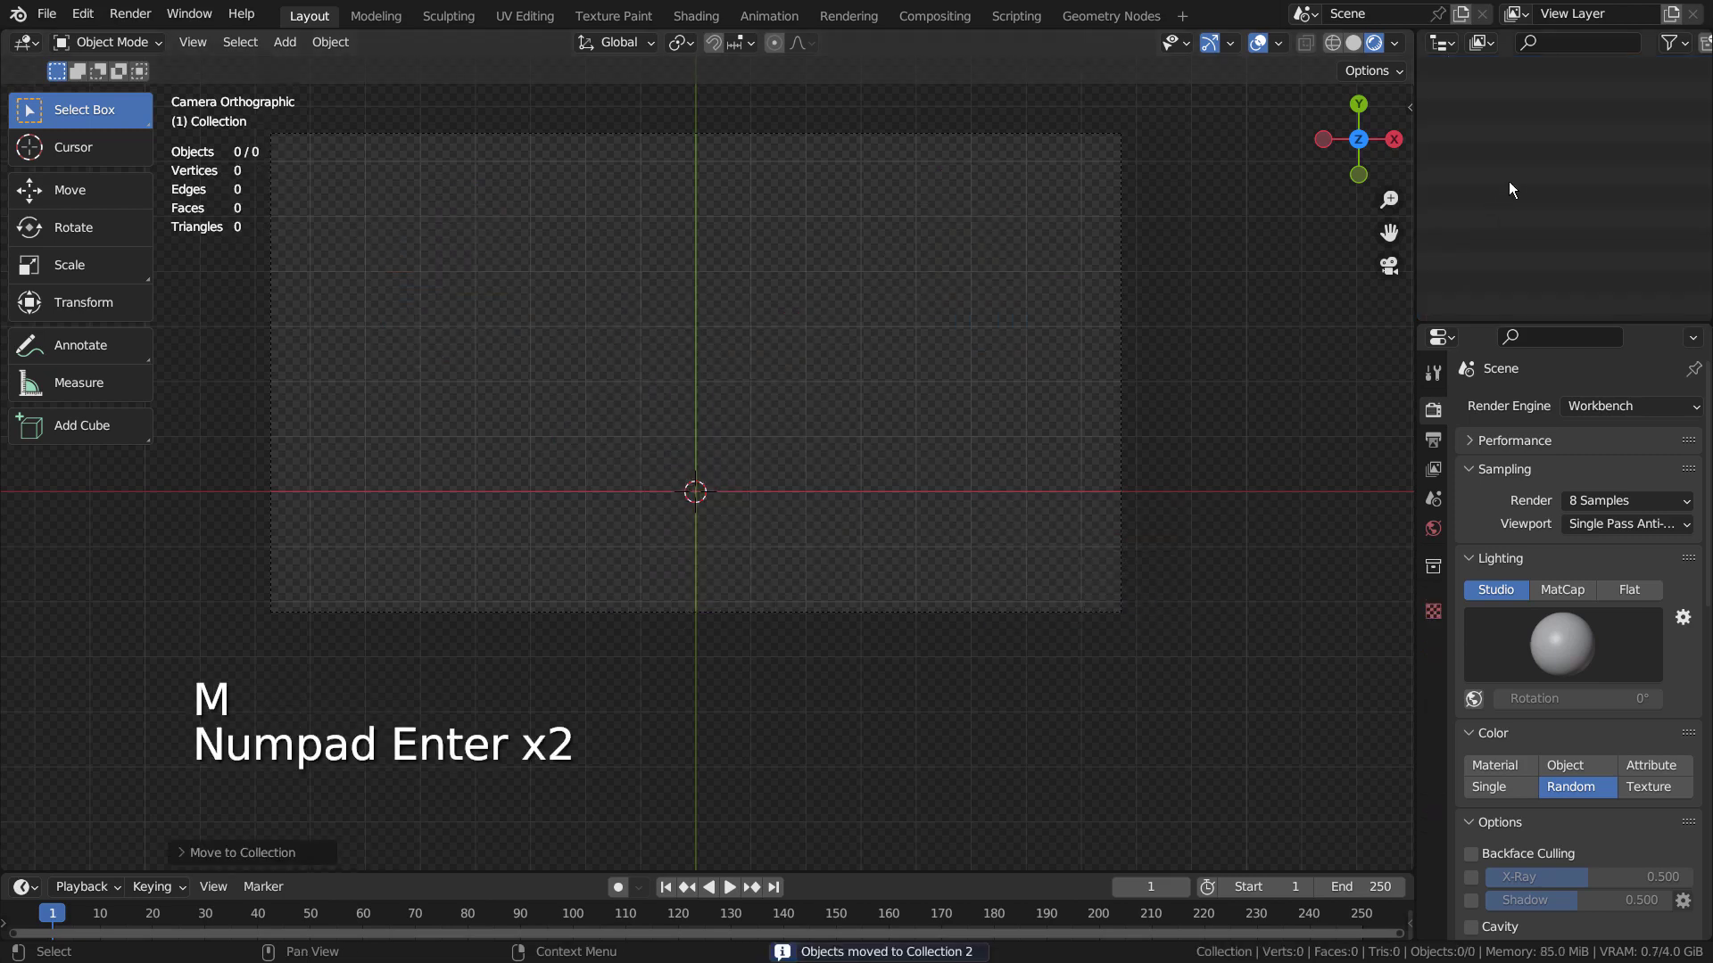
pyautogui.scroll(3)
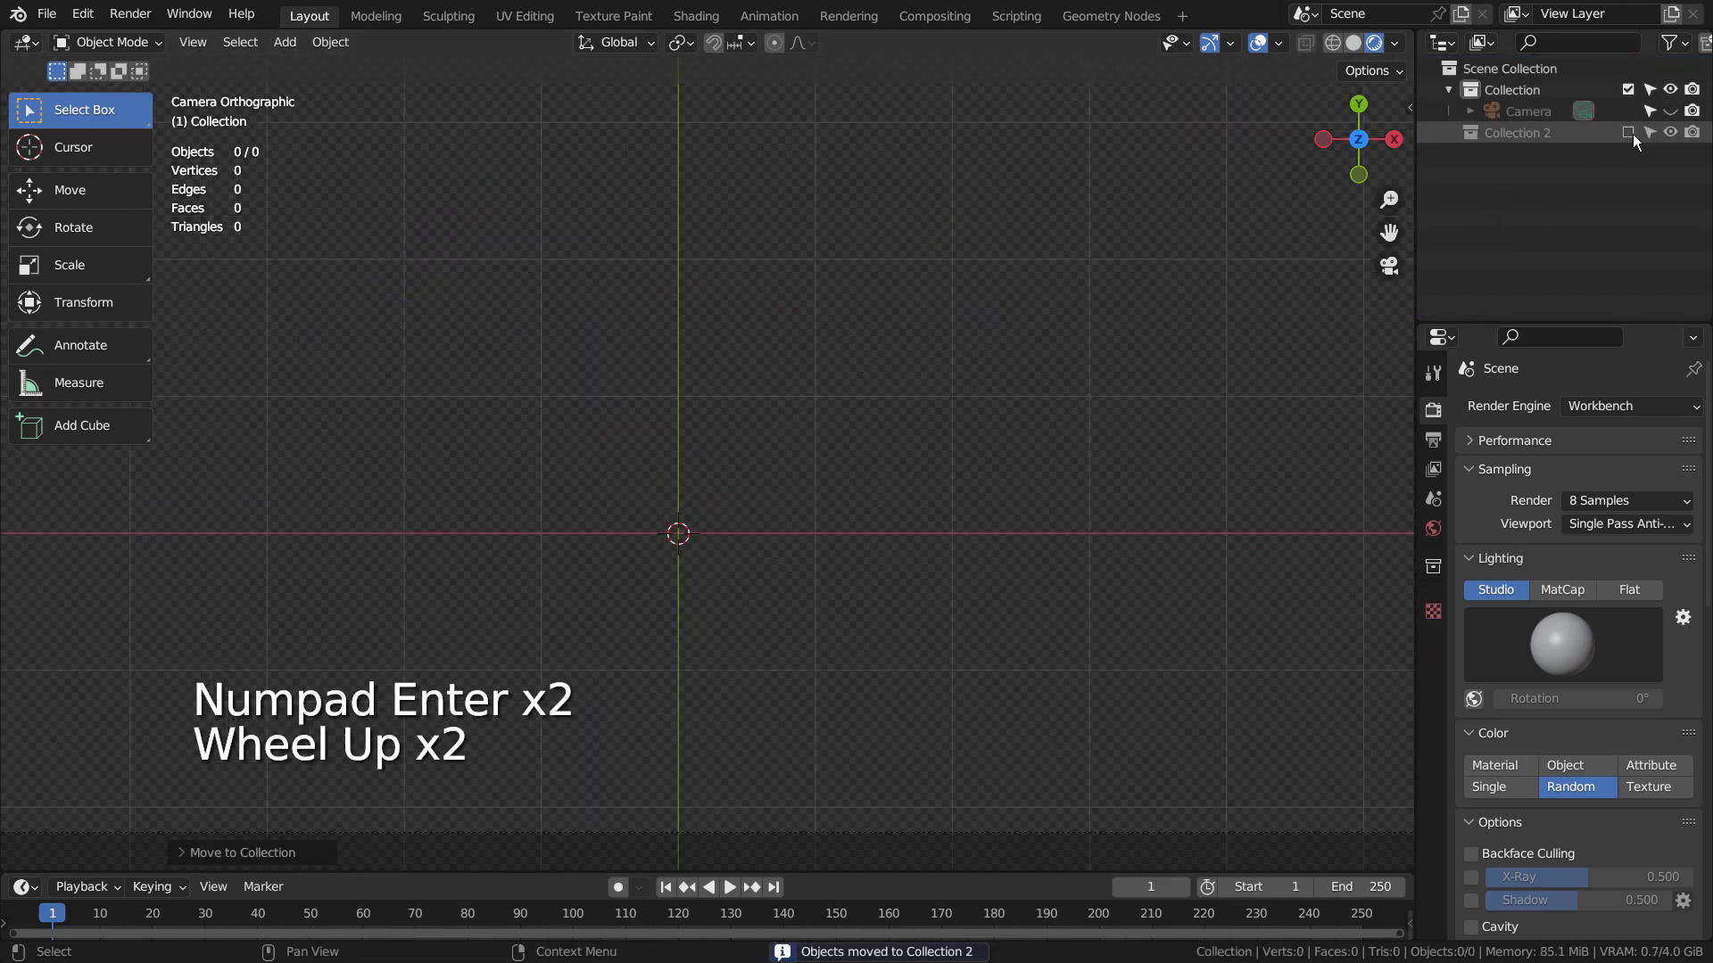